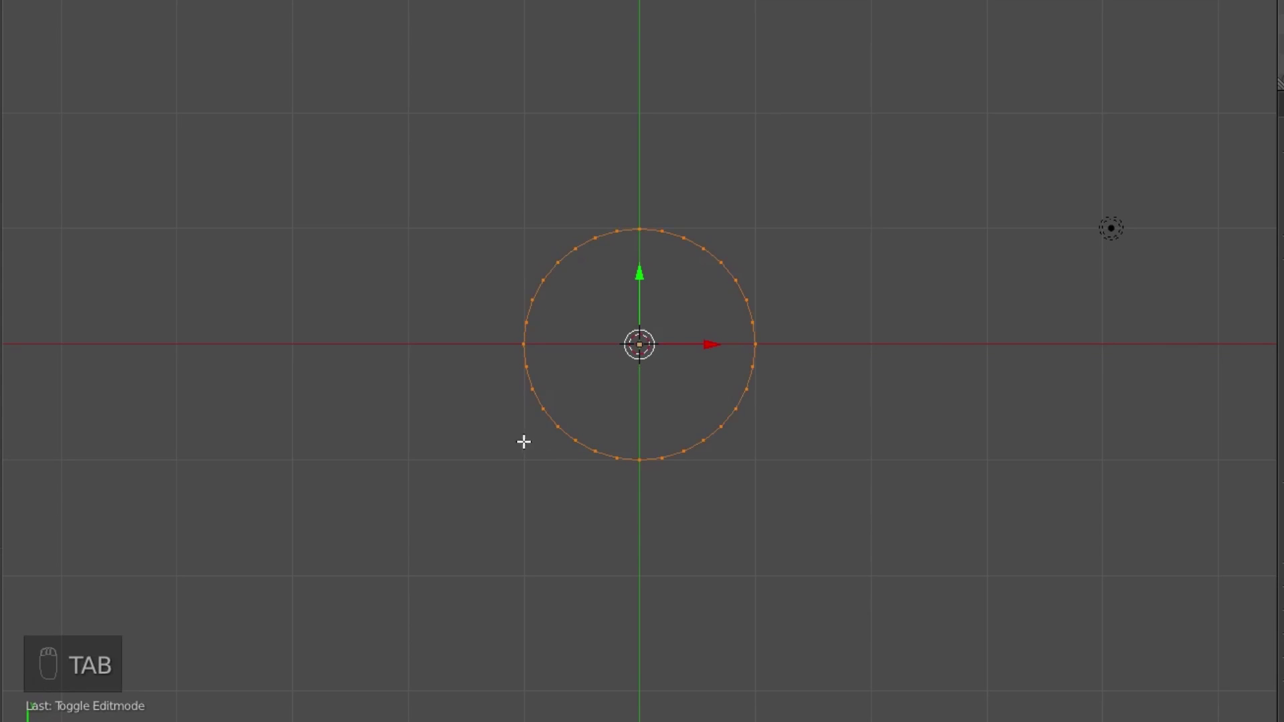
Delete the lower half of the circle's vertices, leaving a half-circle.
key("a")
key("b")
key("x")
key("b")
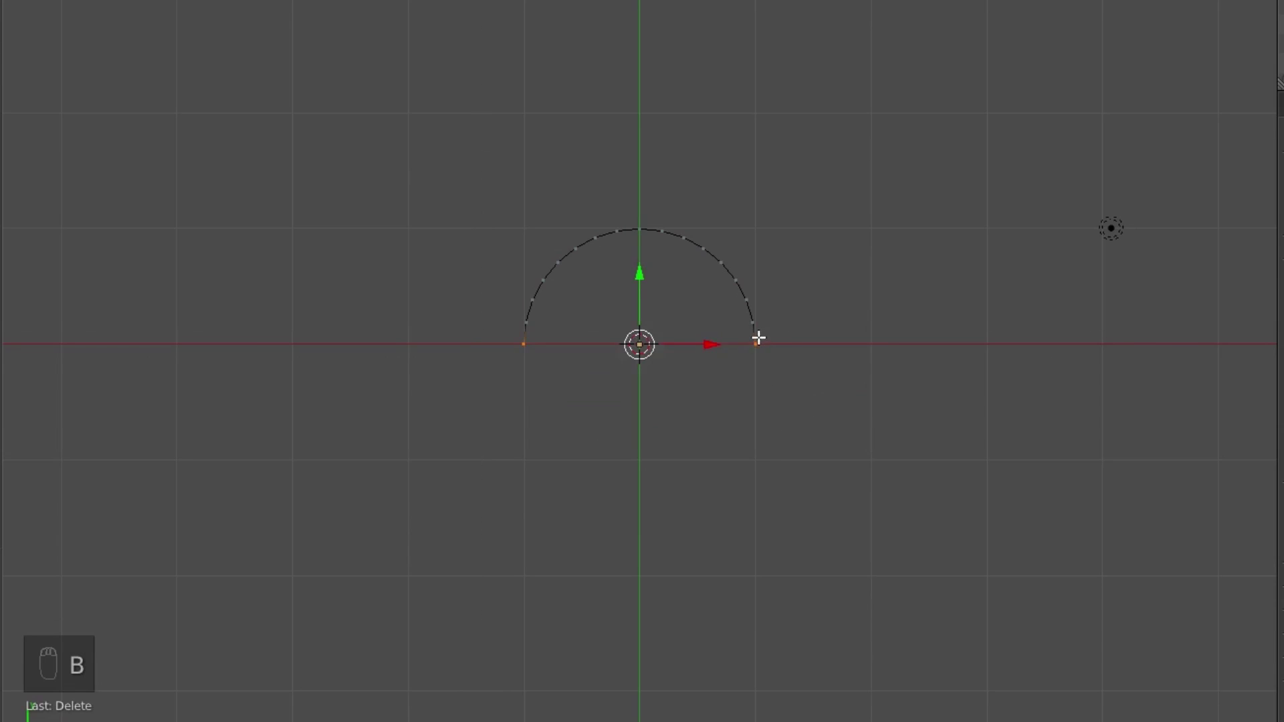
left_click_drag(760, 331, 588, 410)
Extrude straight legs down from both ends of the half-circle to form an arch outline.
key("e")
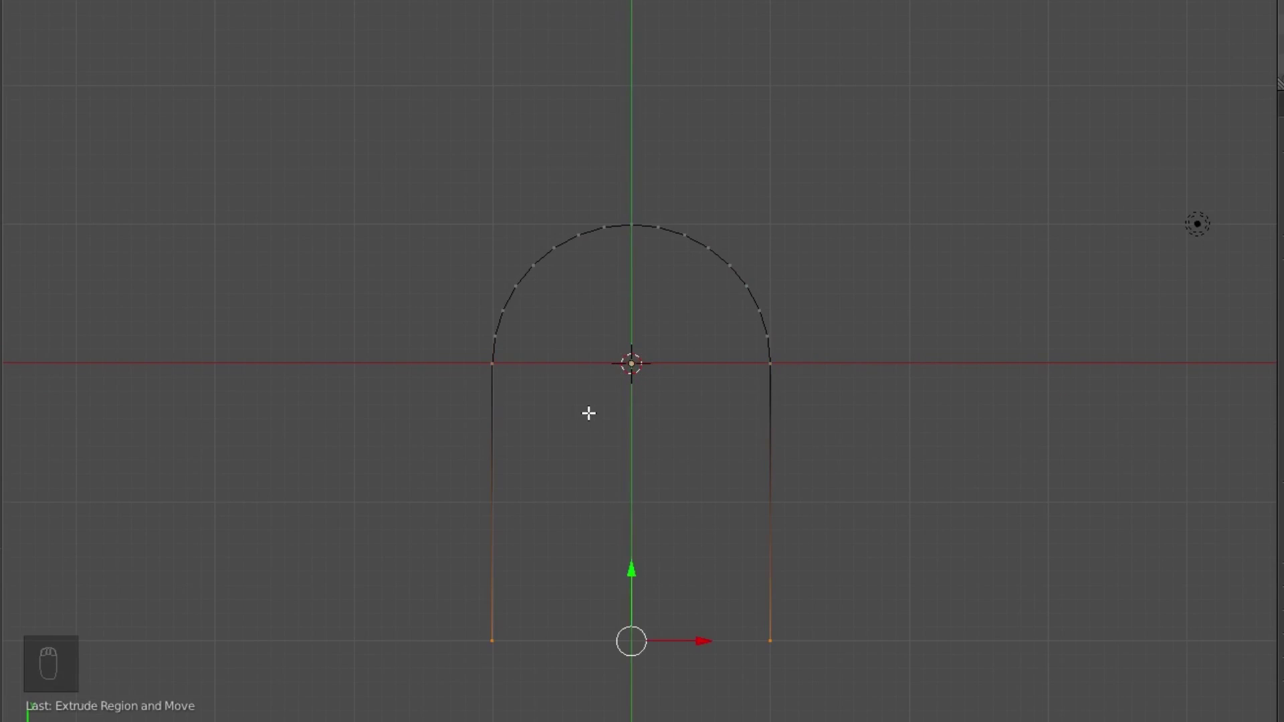
key("a")
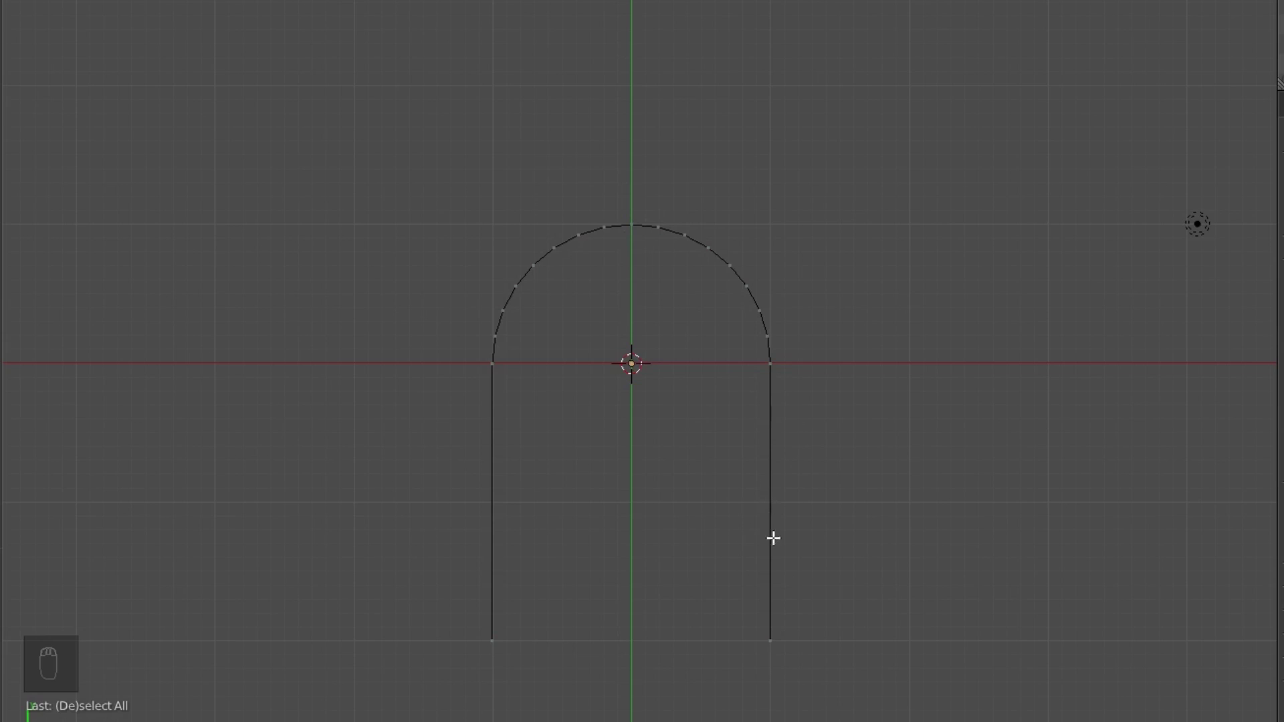
left_click_drag(837, 543, 770, 425)
key("b")
left_click_drag(852, 494, 870, 664)
key("g")
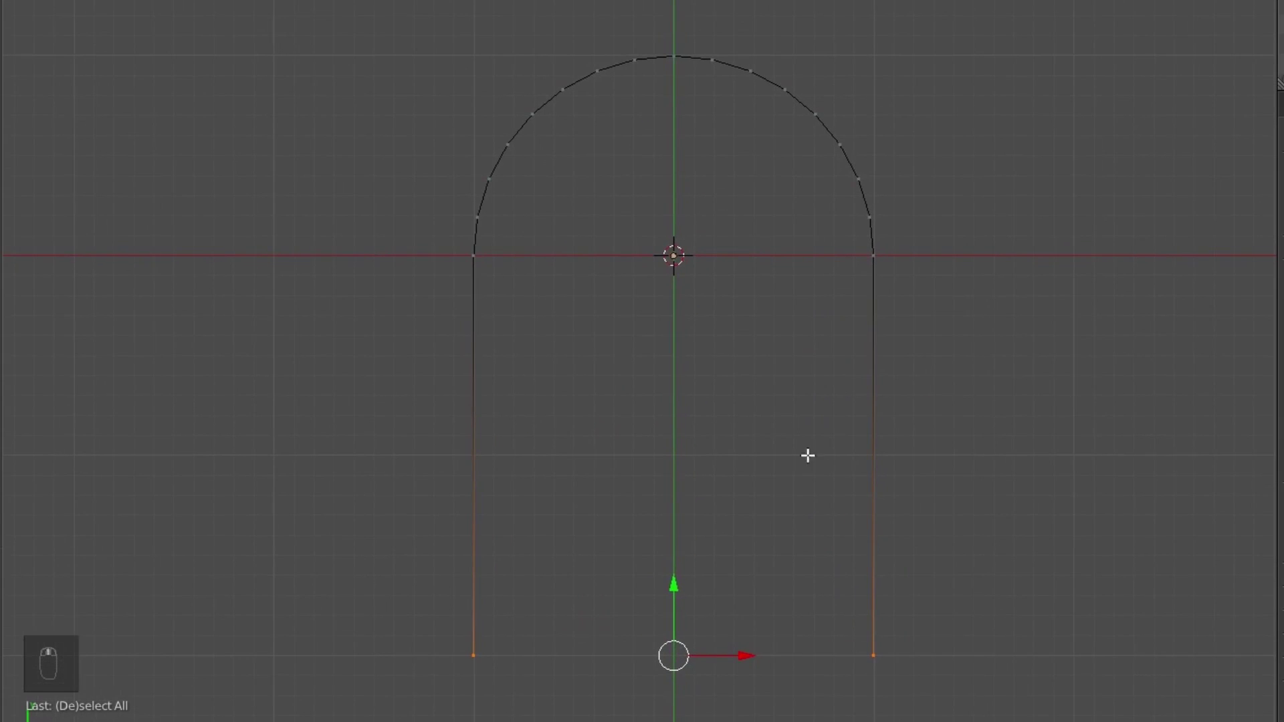
Select all arch vertices and fill the closed outline with a single face.
key("a")
key("a")
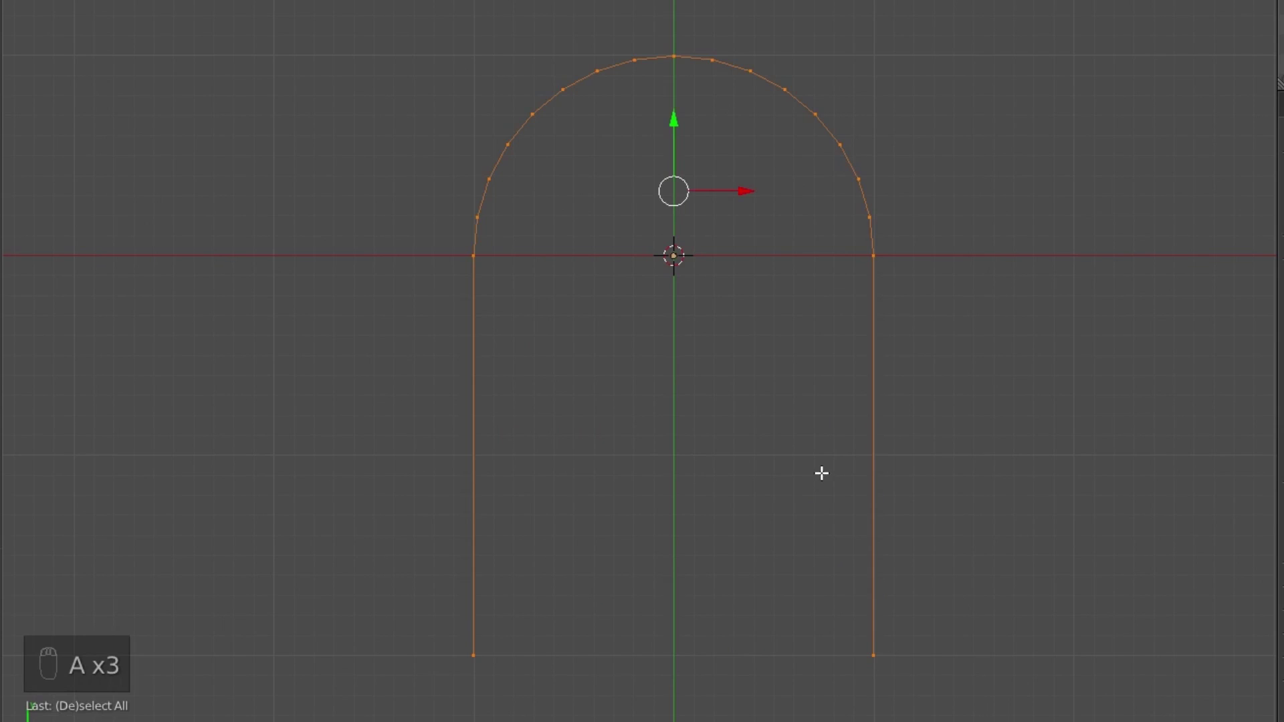
key("f")
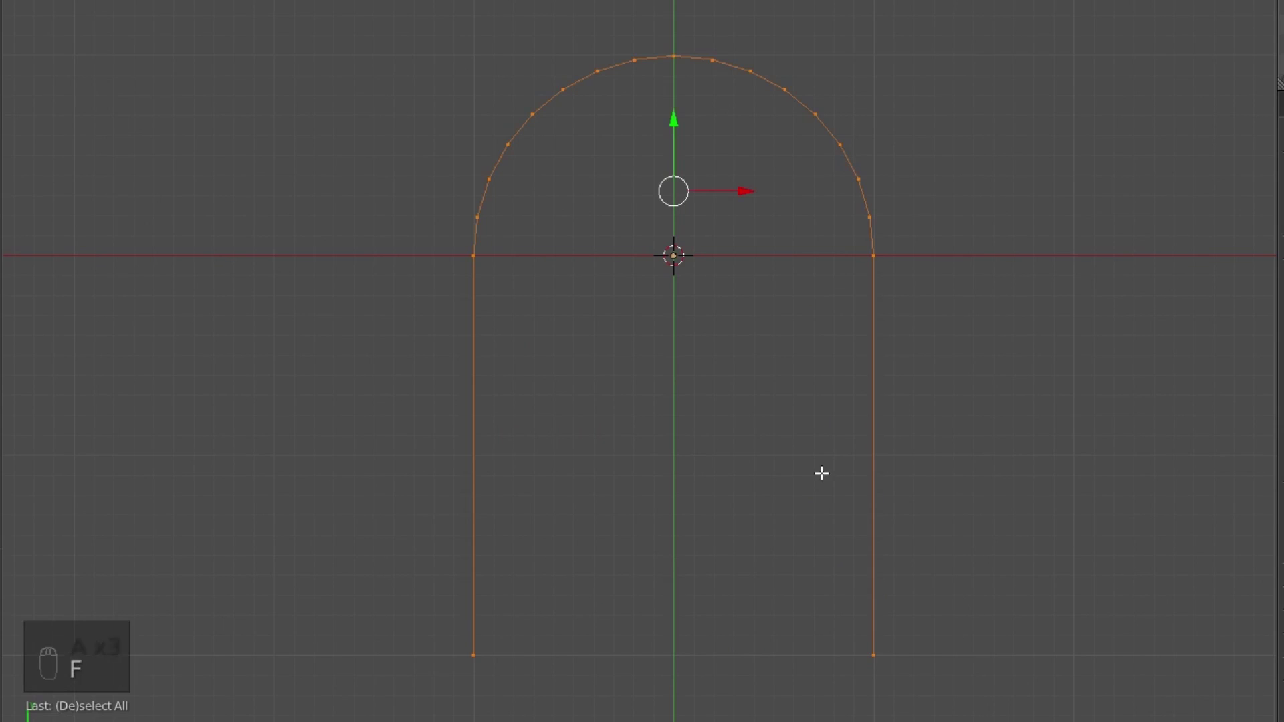
key("ctrl+f")
key("ctrl+f")
key("f")
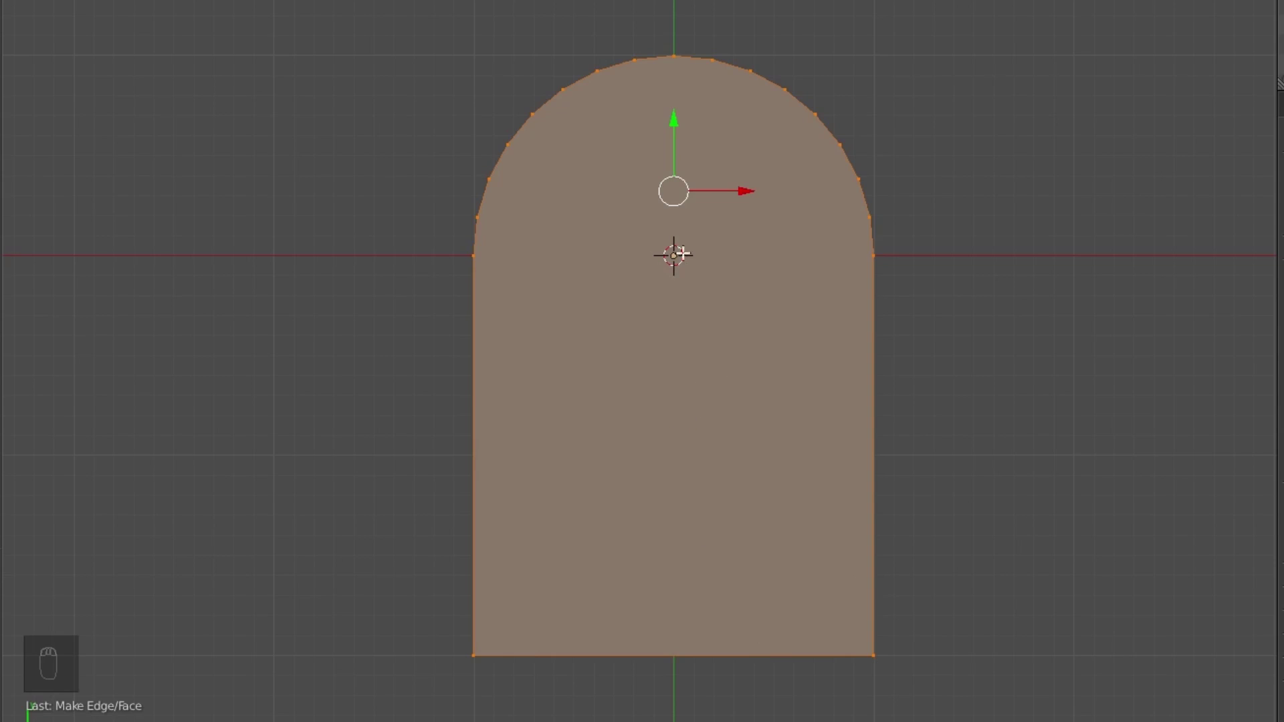
Re-enter Edit Mode and inset the arch face into a thin border strip.
key("a")
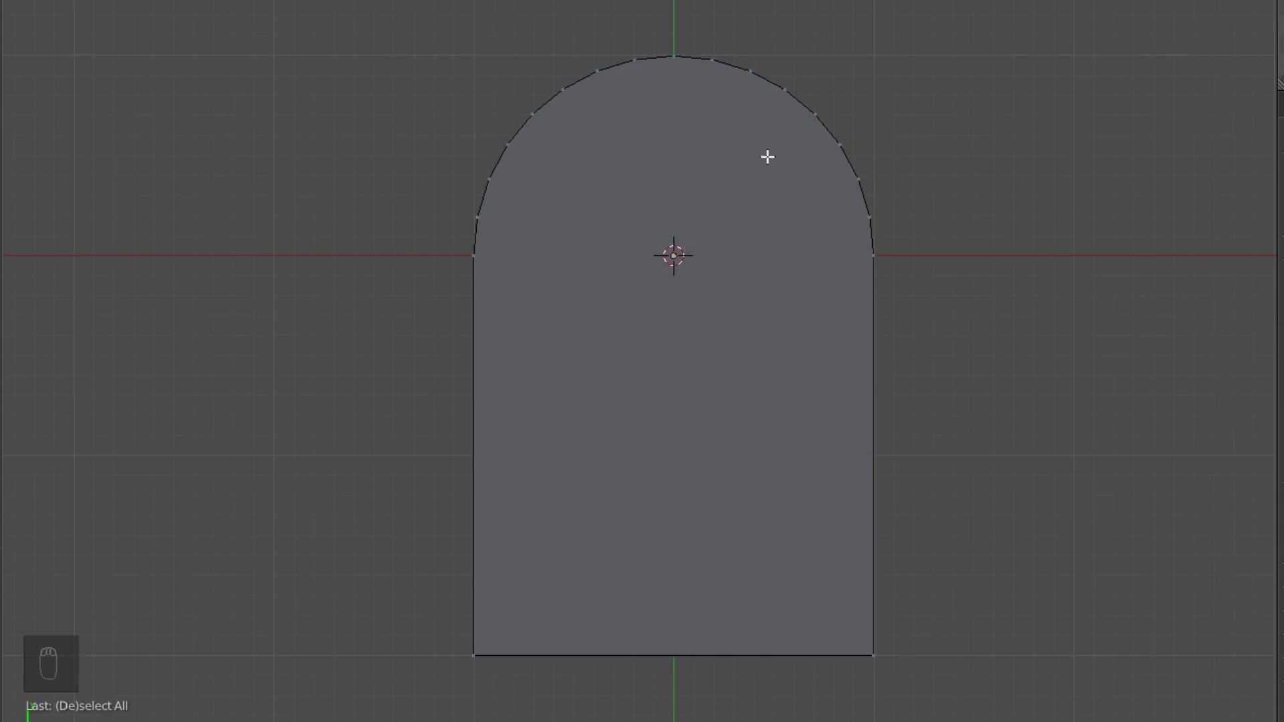
left_click(731, 345)
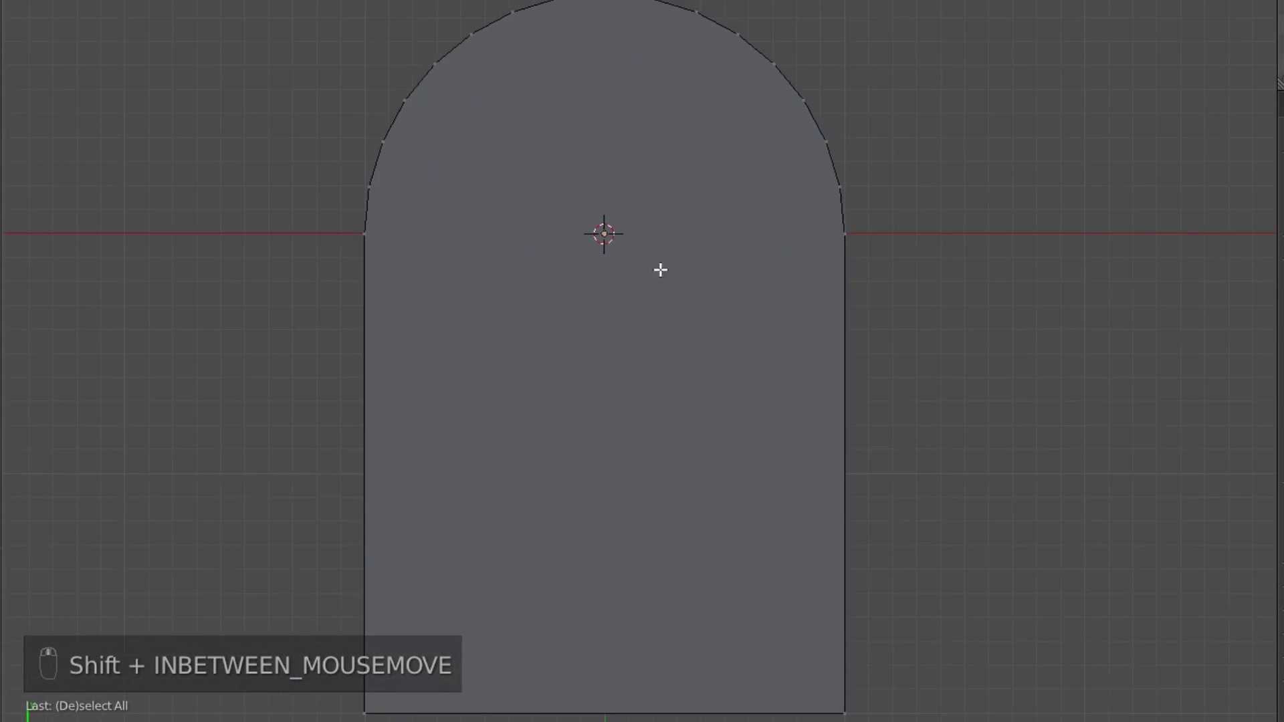
key("a")
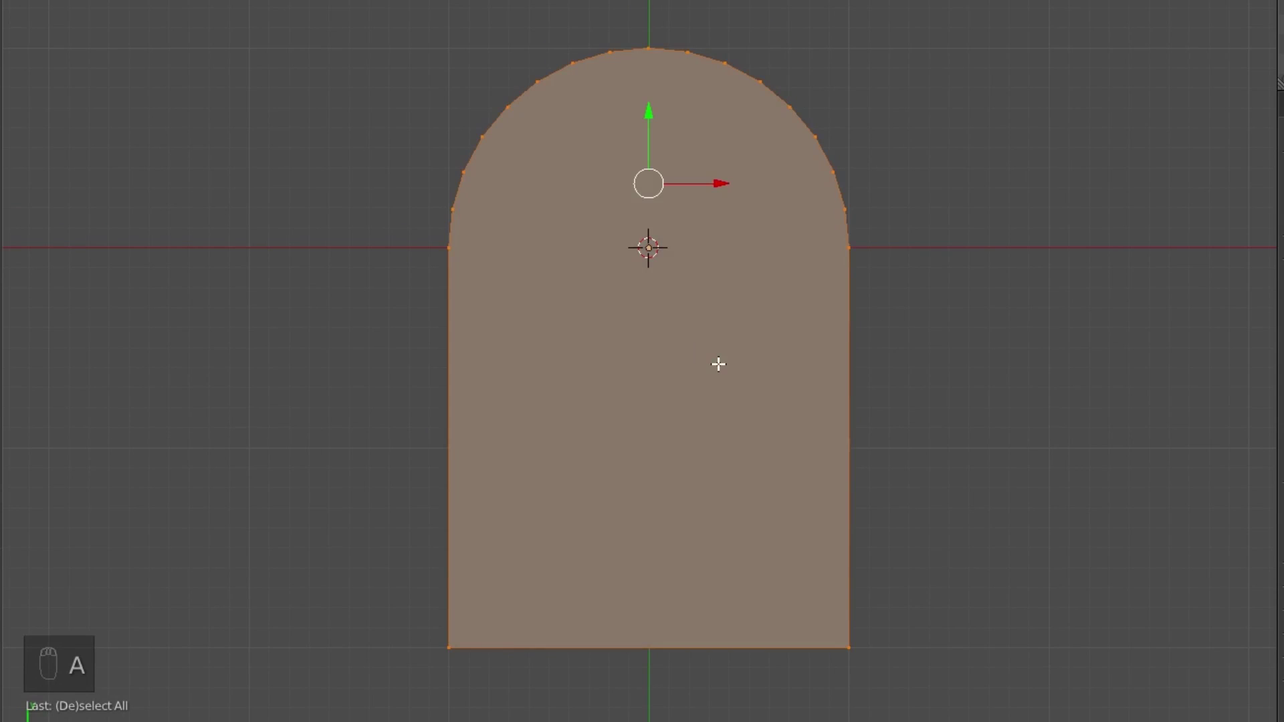
key("i")
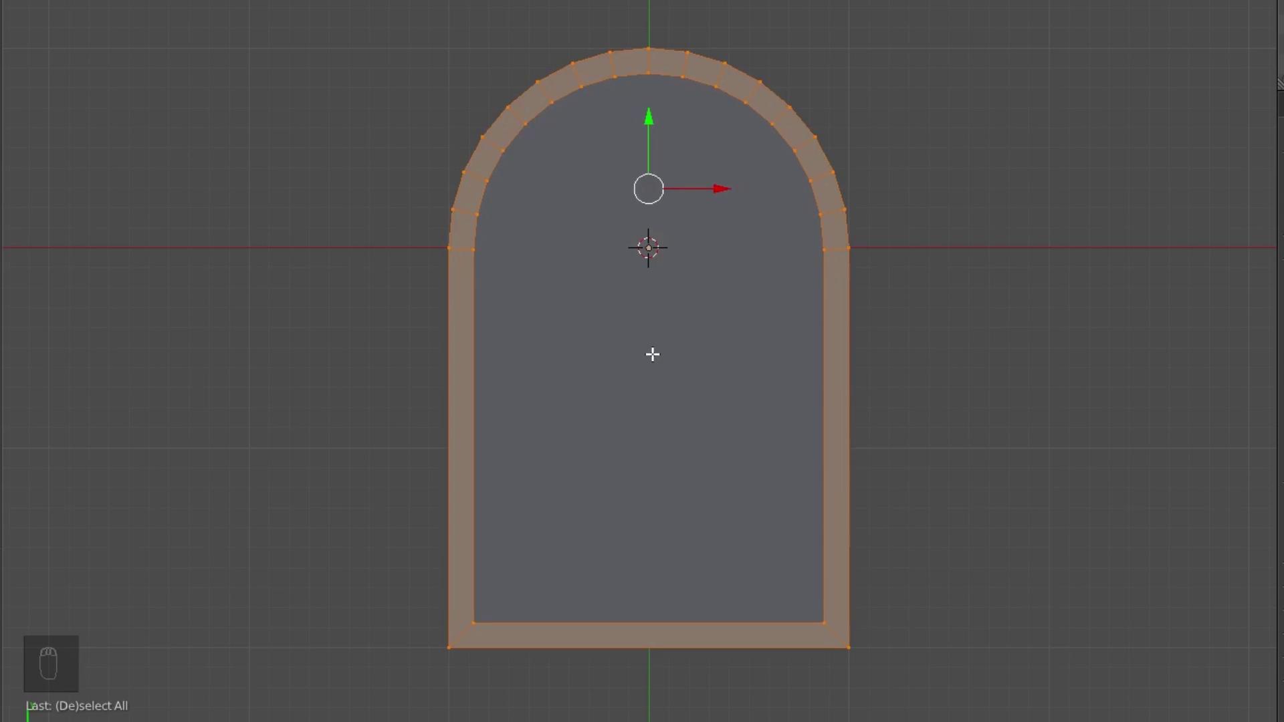
Dissolve the diagonal edge at the inset's bottom corner.
key("a")
left_click_drag(480, 609, 845, 394)
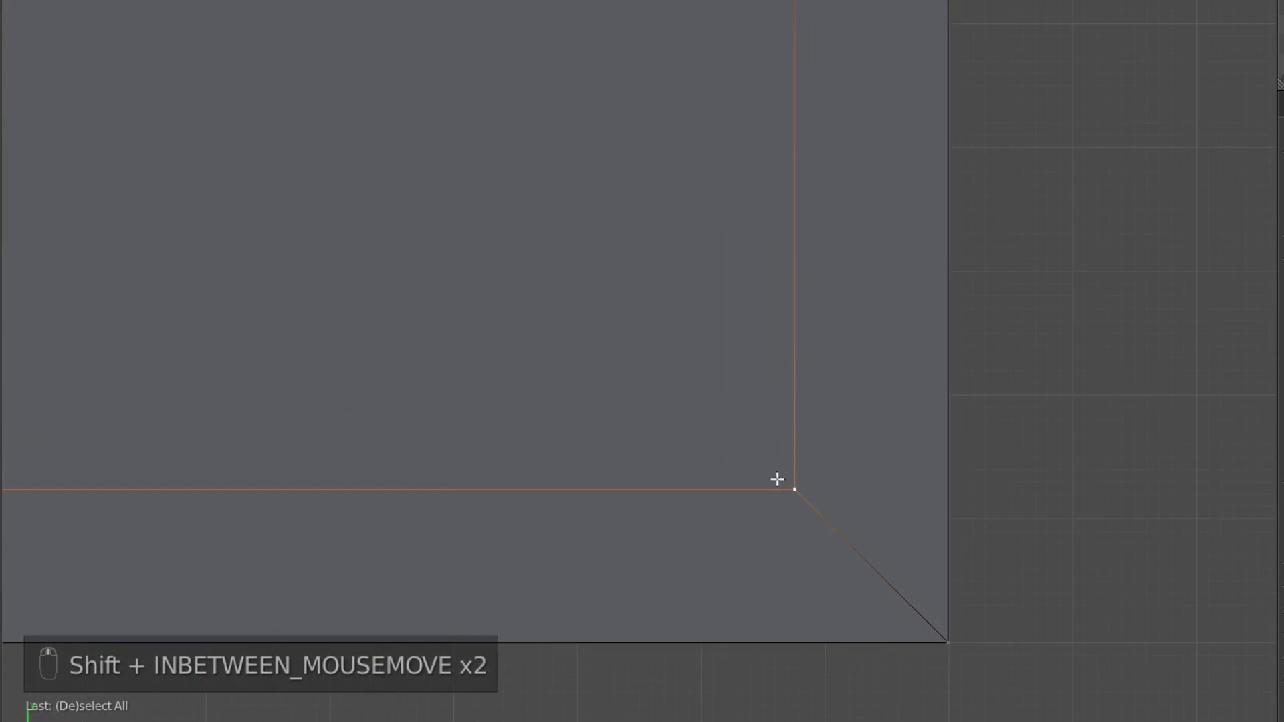
key("g")
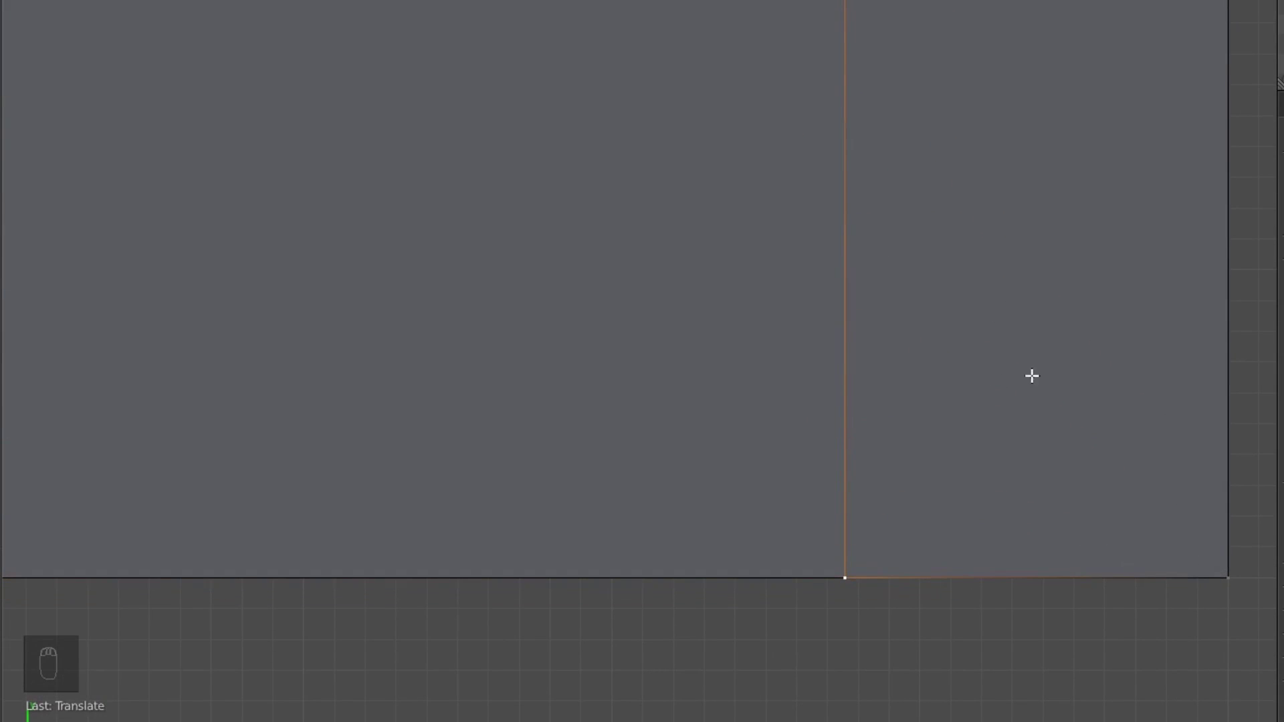
left_click_drag(793, 356, 703, 387)
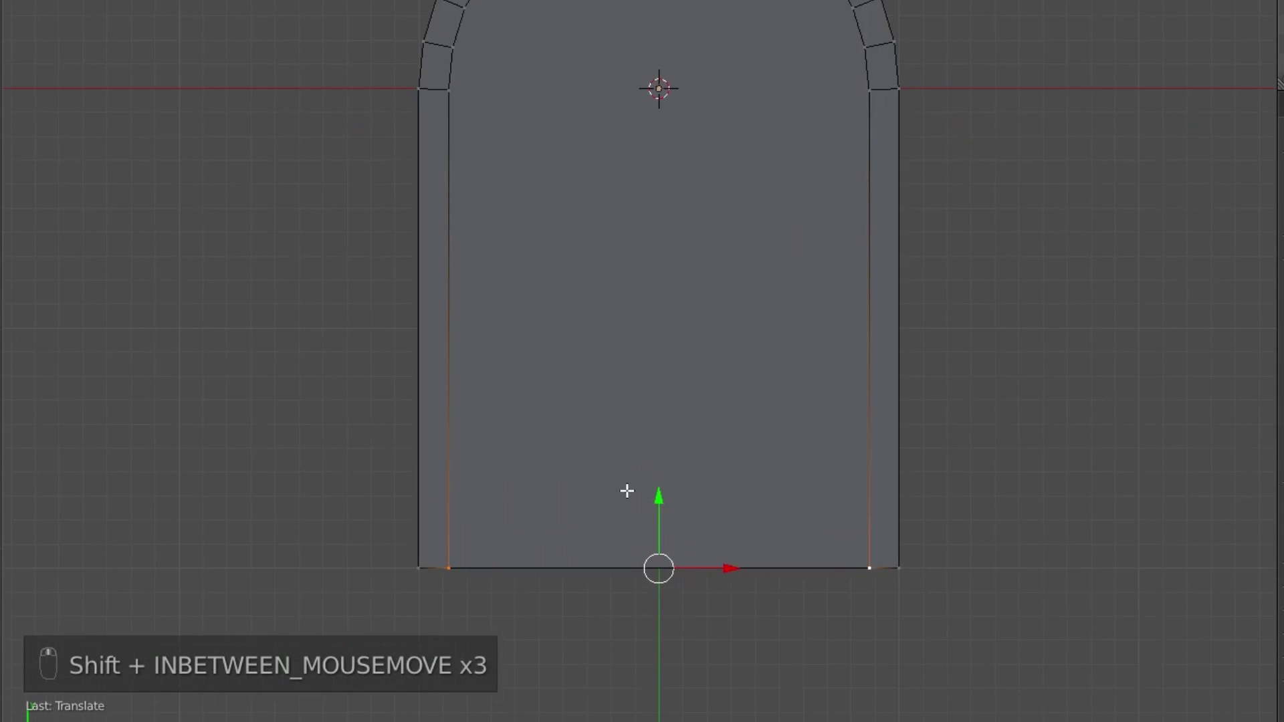
Delete the inner face so only the thin arch band of quads remains.
key("x")
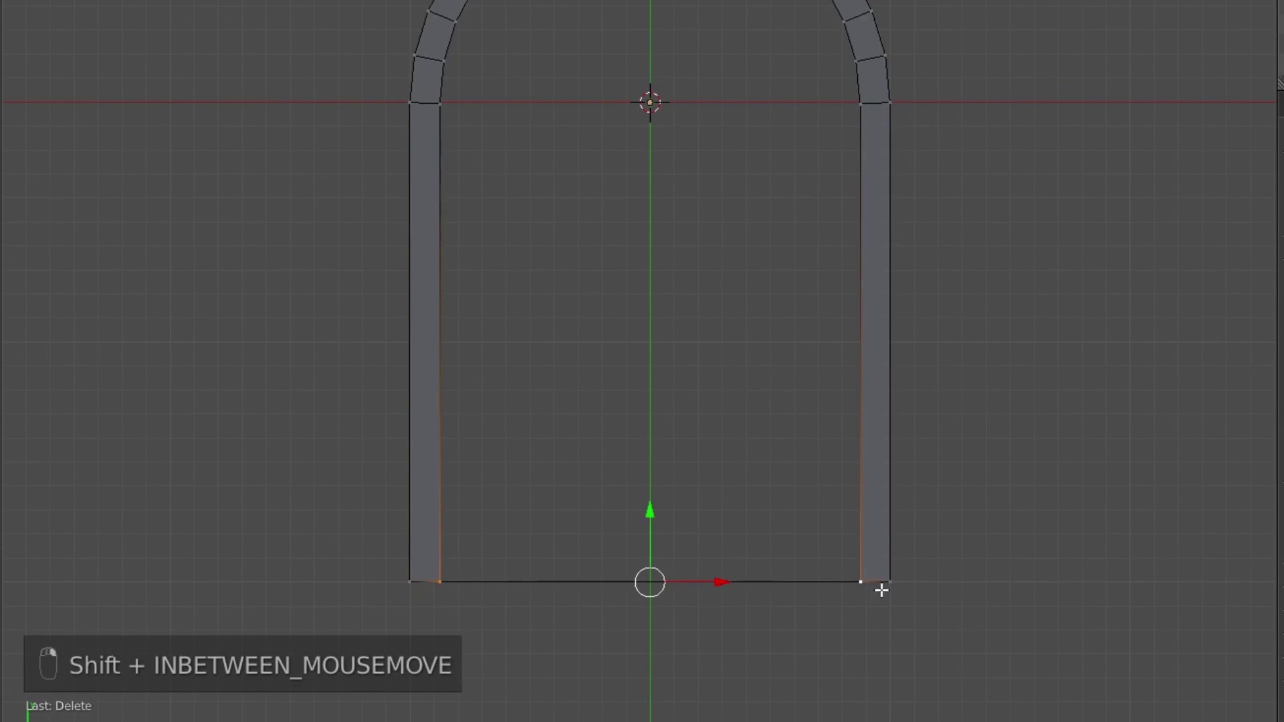
key("x")
key("a")
key("a")
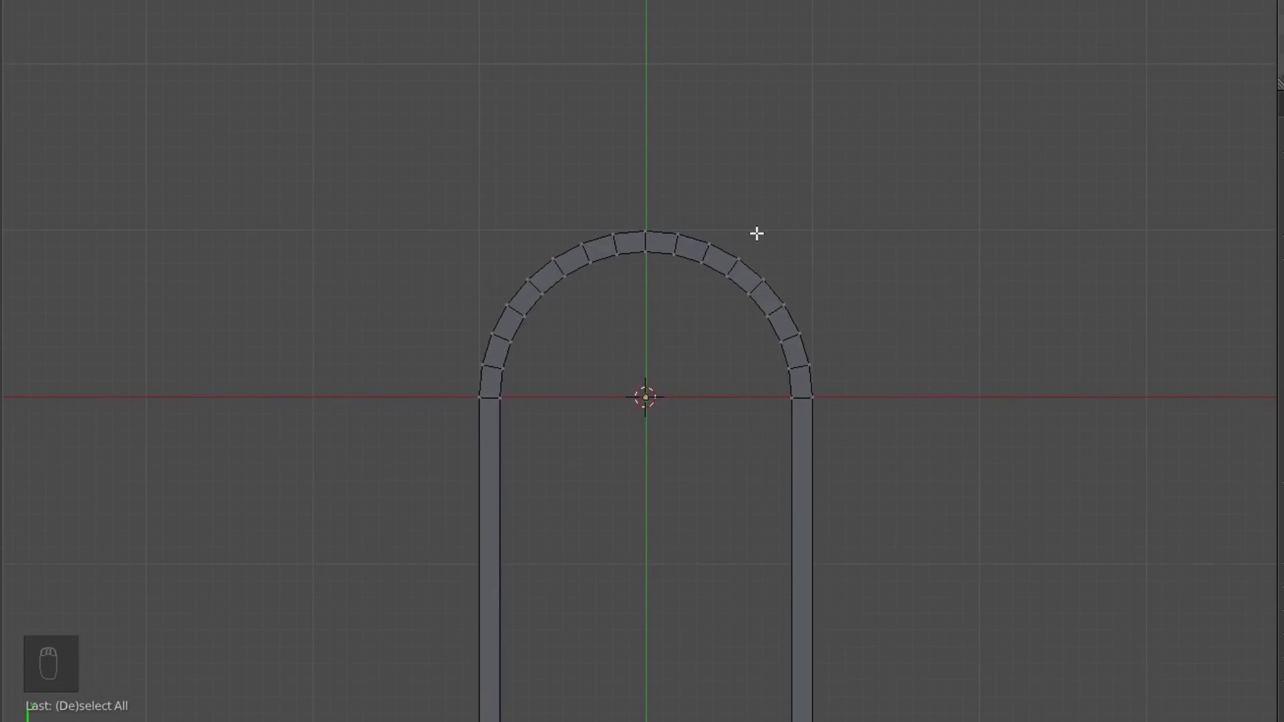
Duplicate the two outer arch-end vertices and move them up level with the arch's crown.
left_click(623, 280)
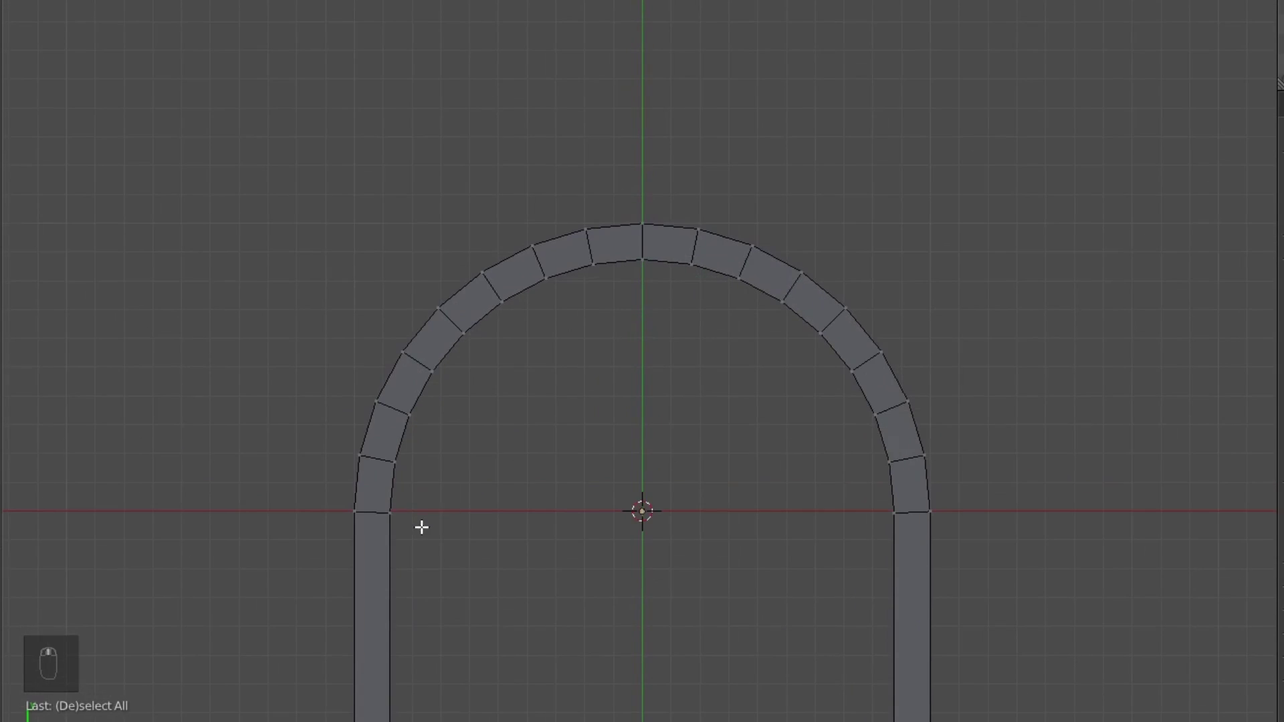
left_click(339, 522)
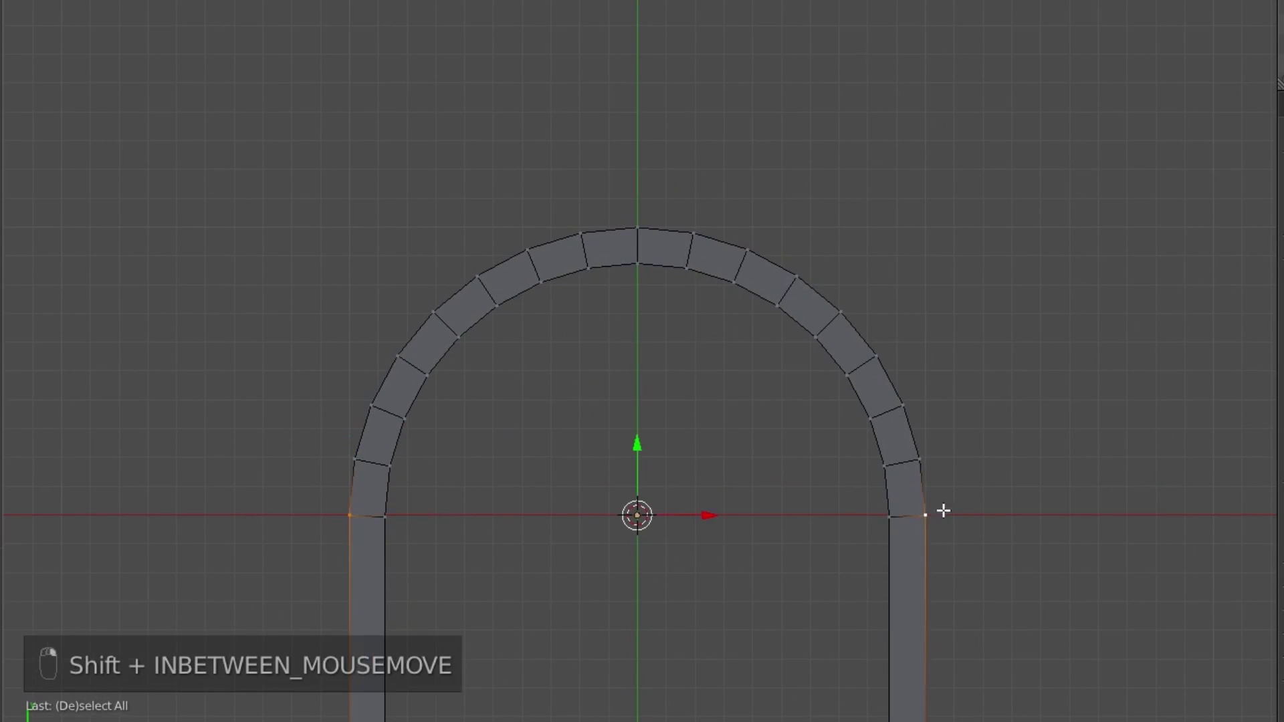
left_click(557, 499)
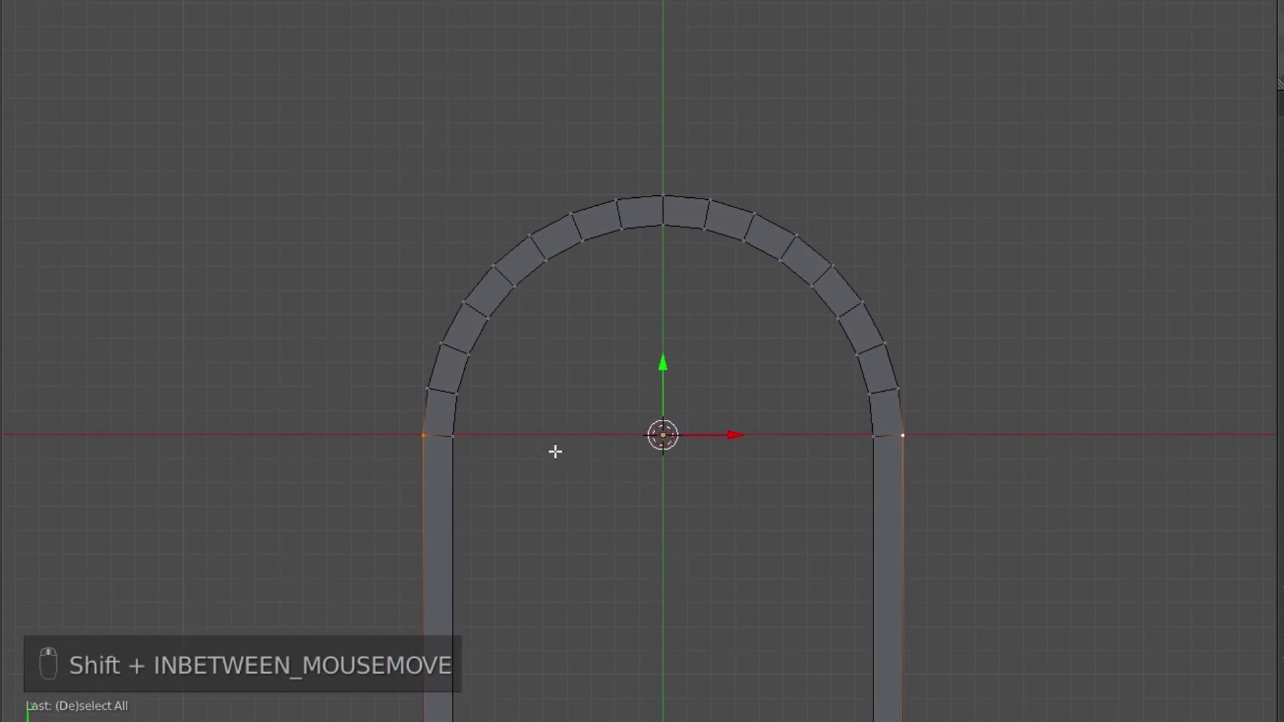
key("shift+d")
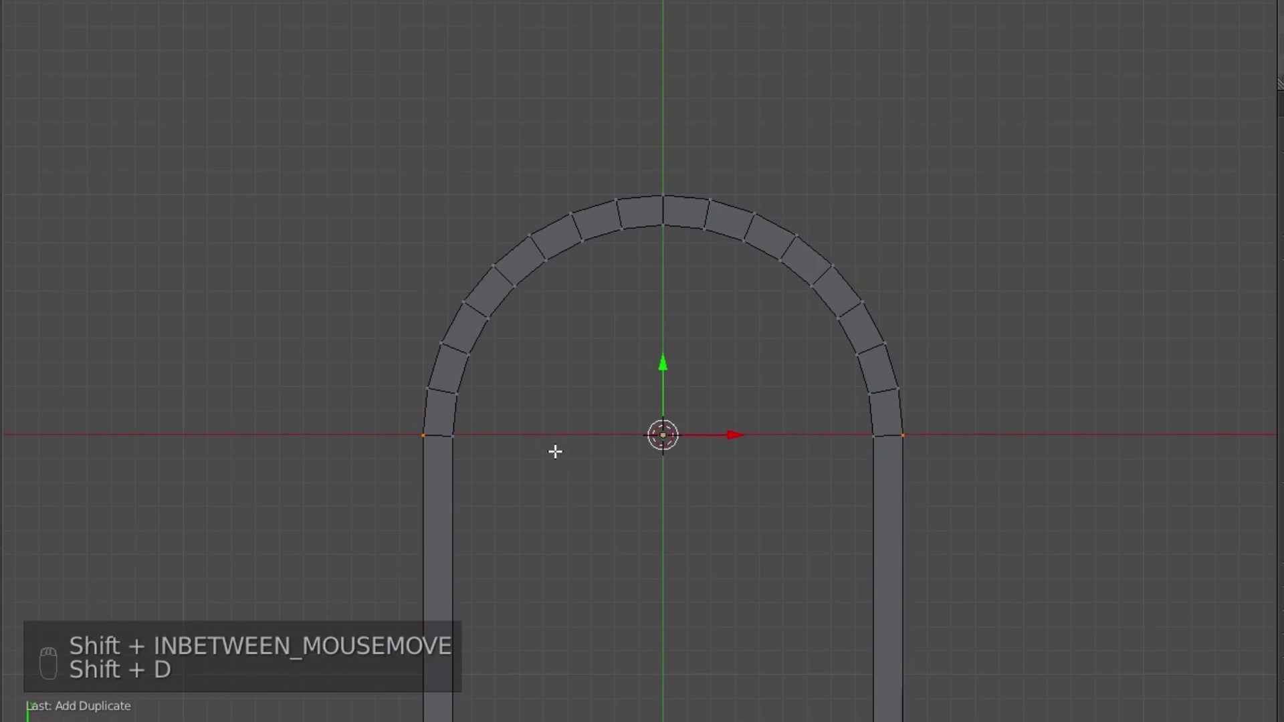
key("g")
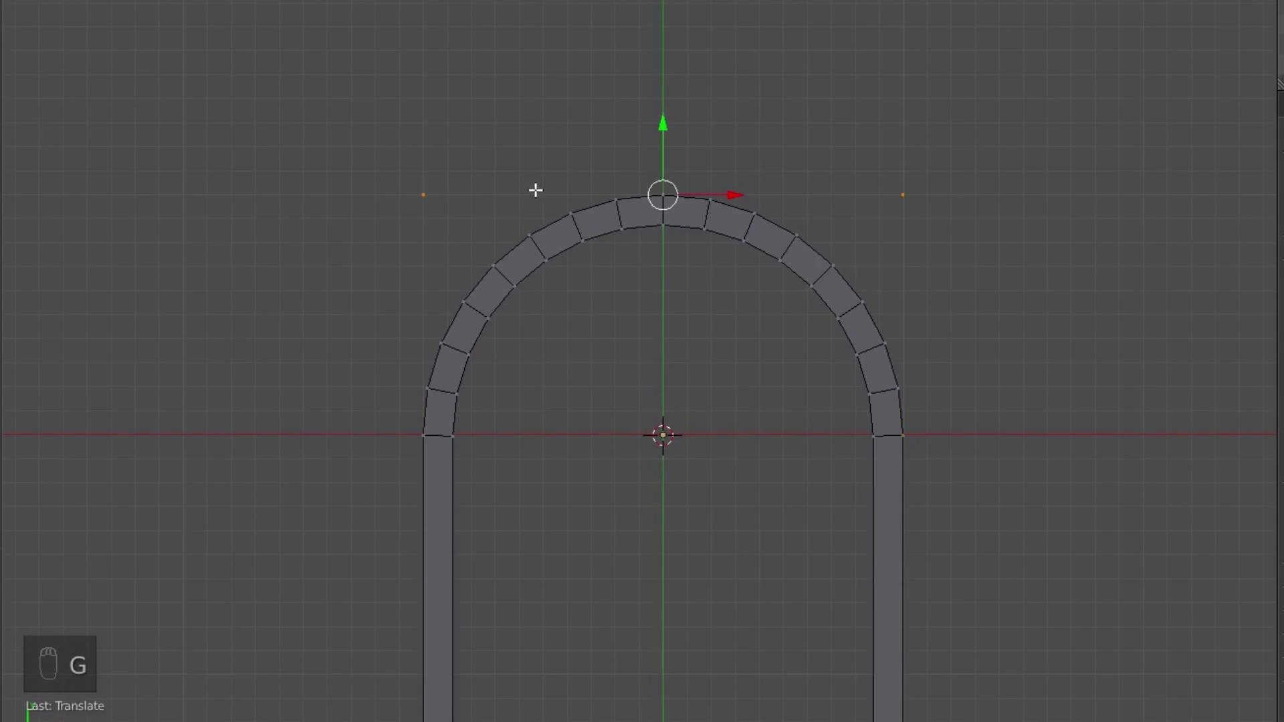
left_click(728, 289)
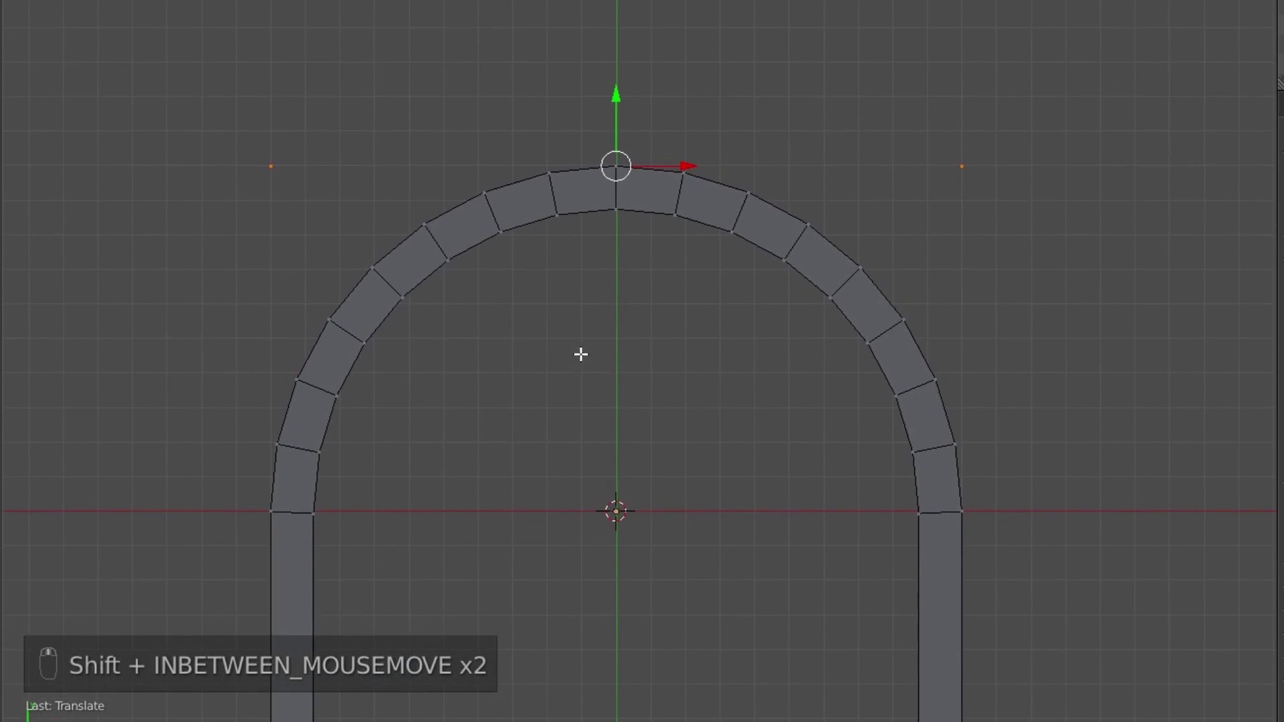
Fill the top-right corner above the arch with a fan of triangle faces.
key("a")
left_click_drag(963, 508, 959, 159)
key("f")
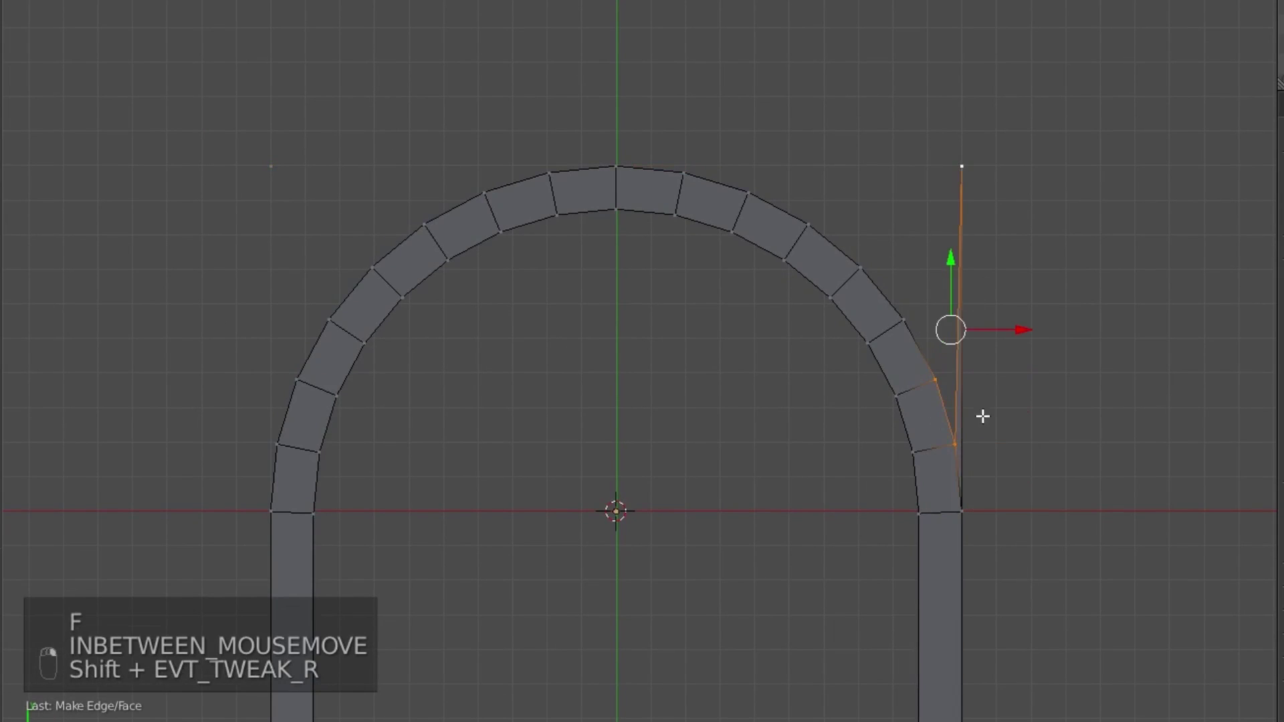
key("f")
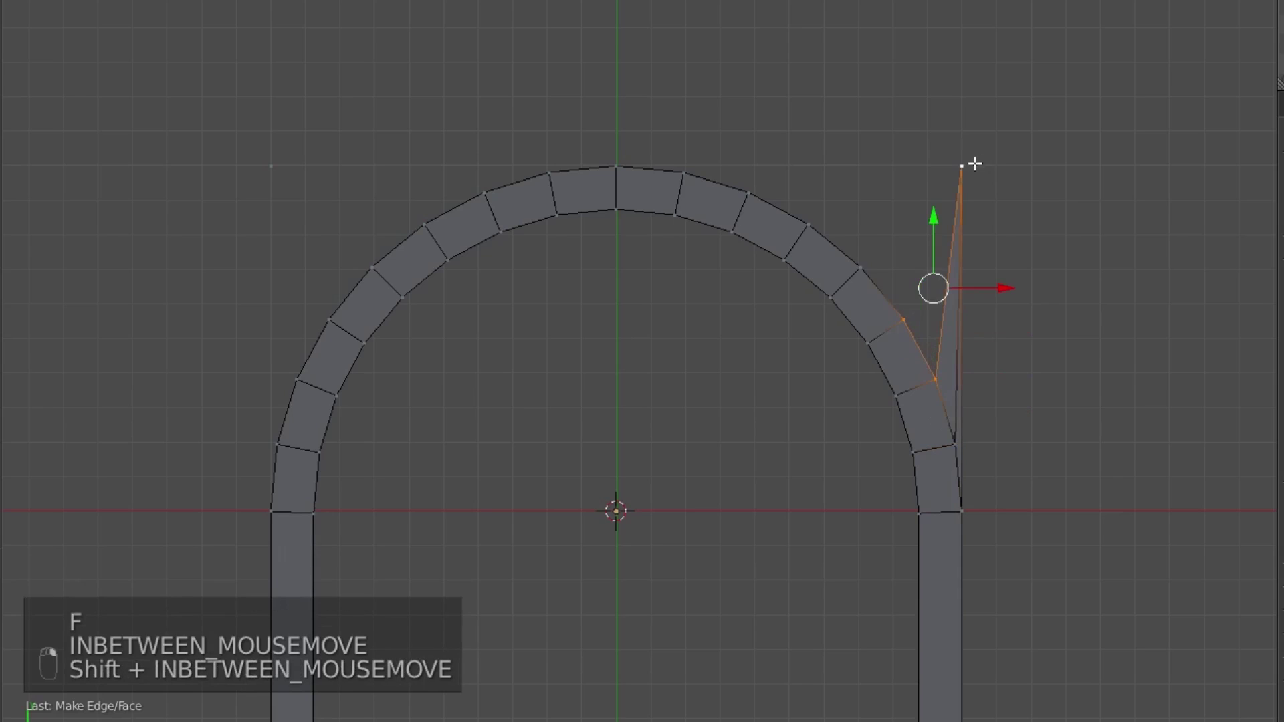
key("f")
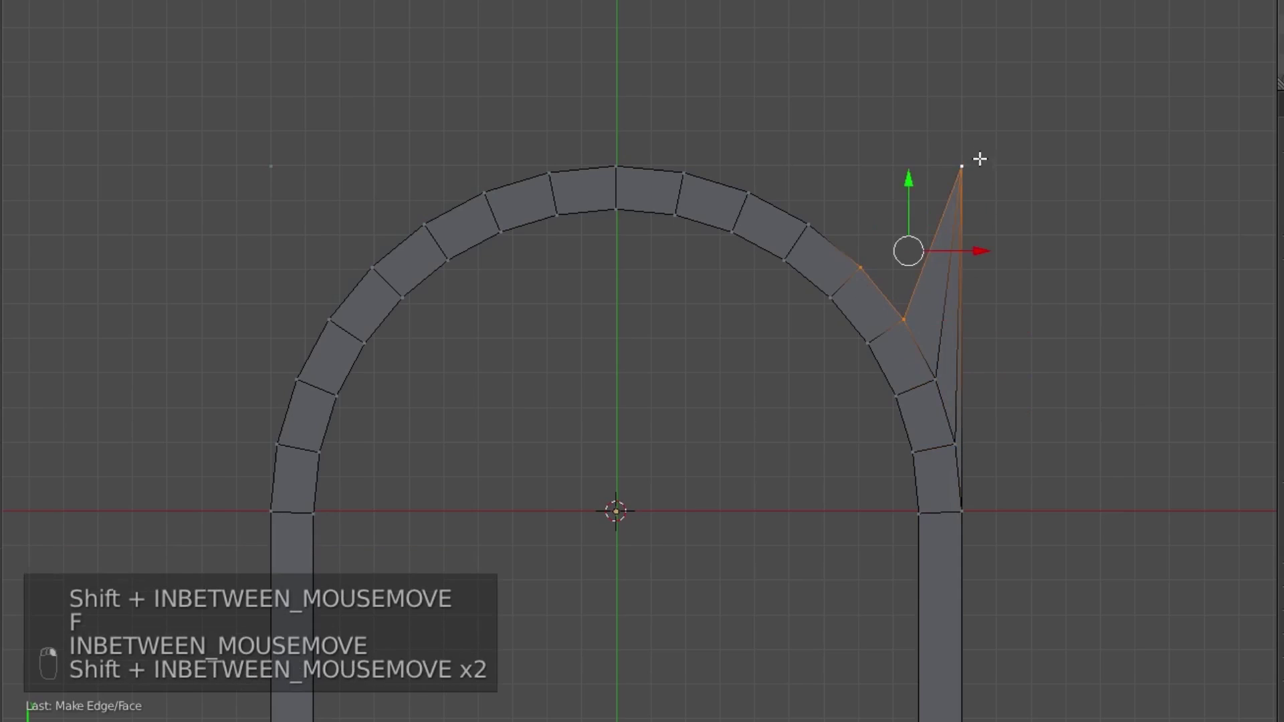
key("f")
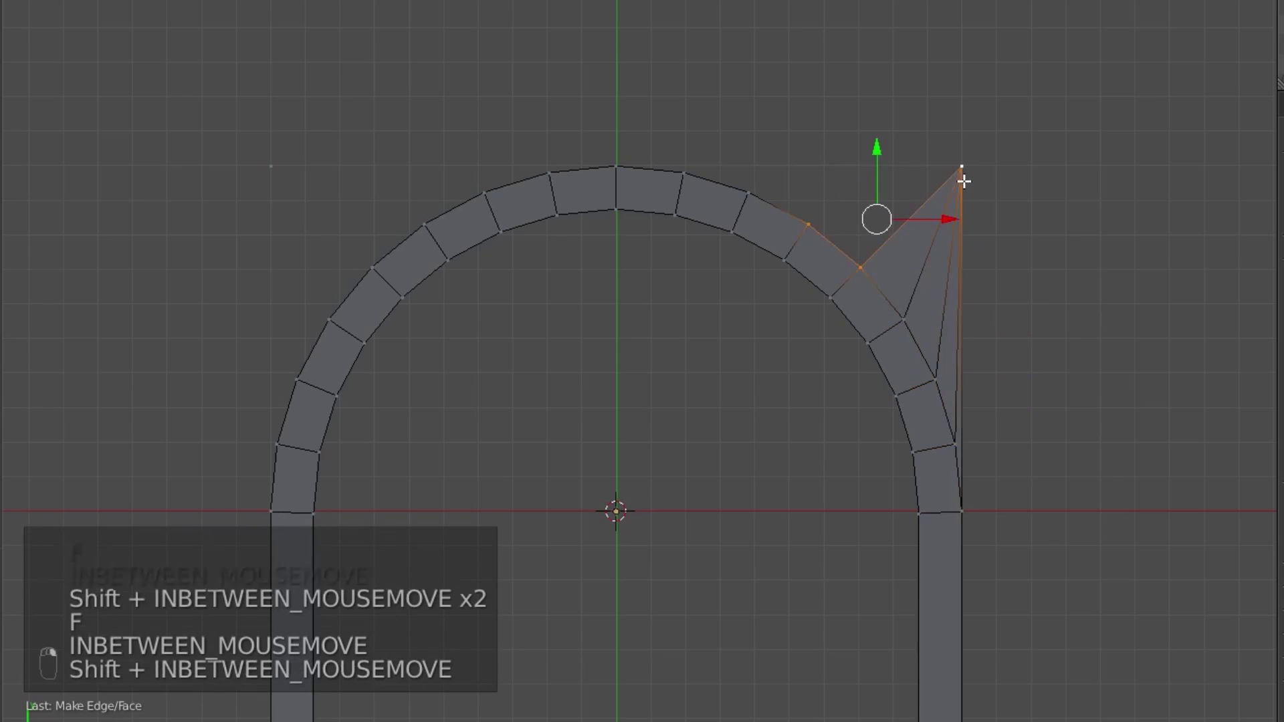
key("f")
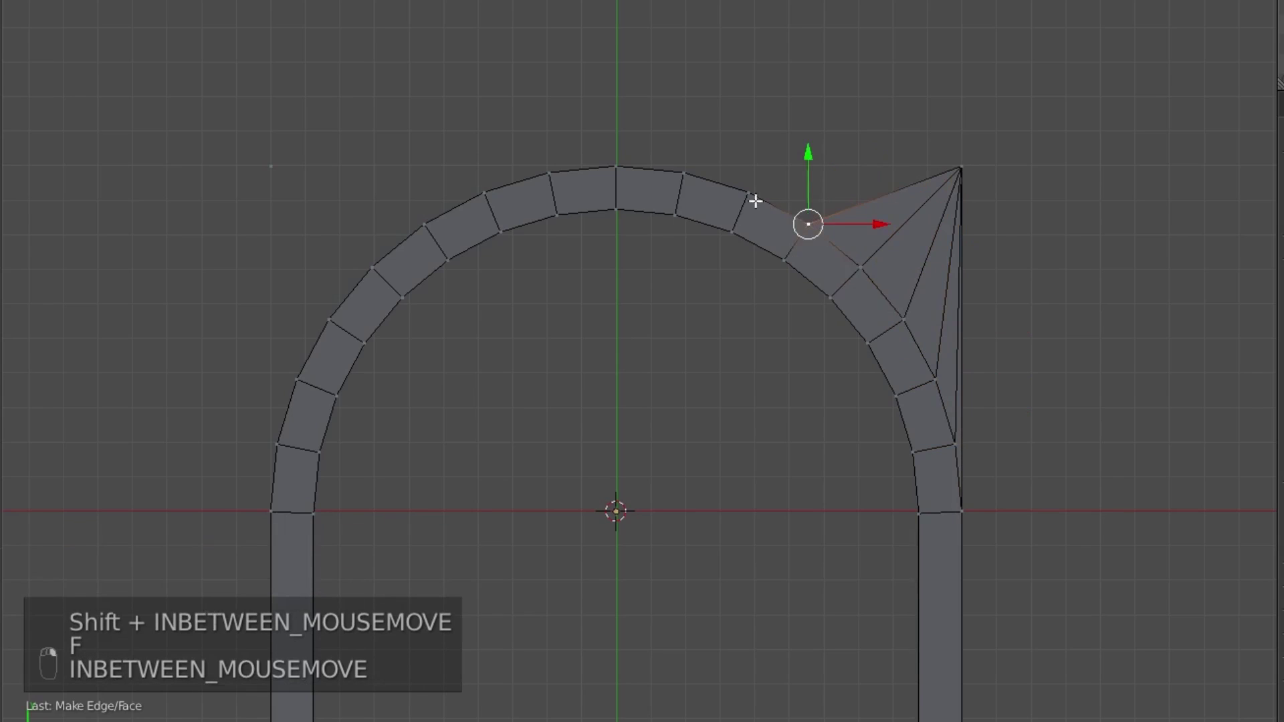
key("f")
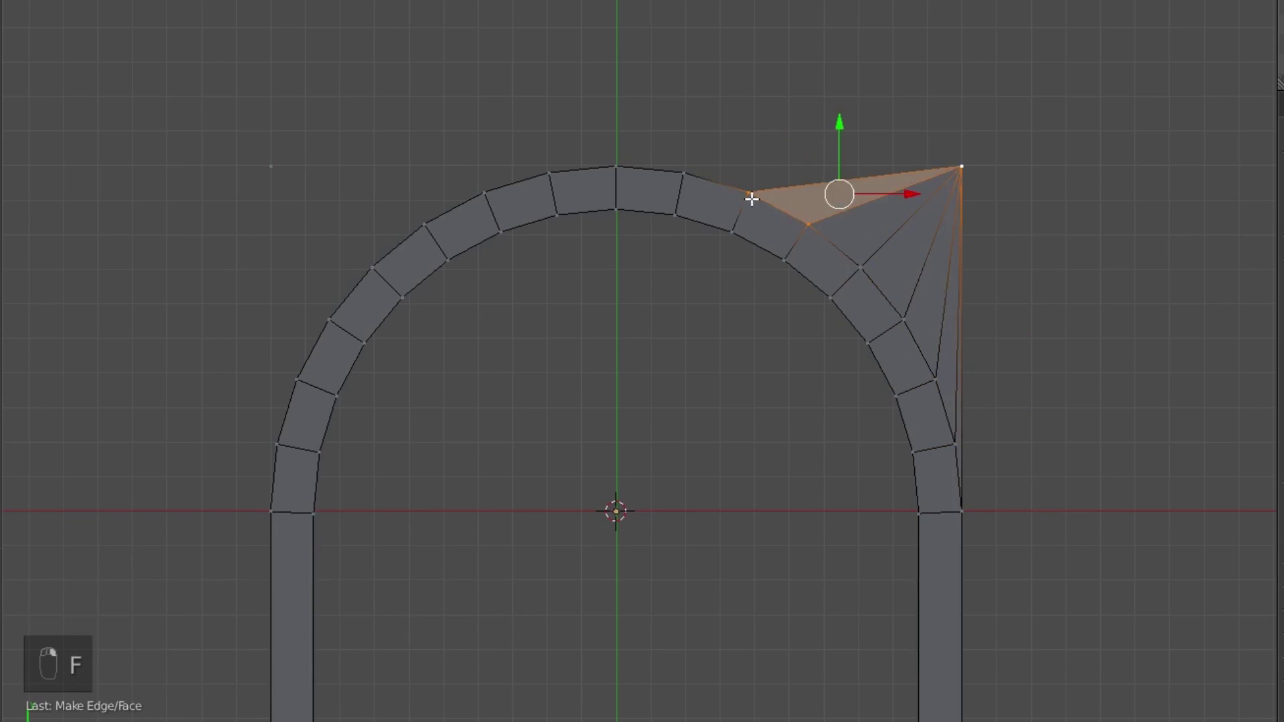
key("f")
key("f")
key("a")
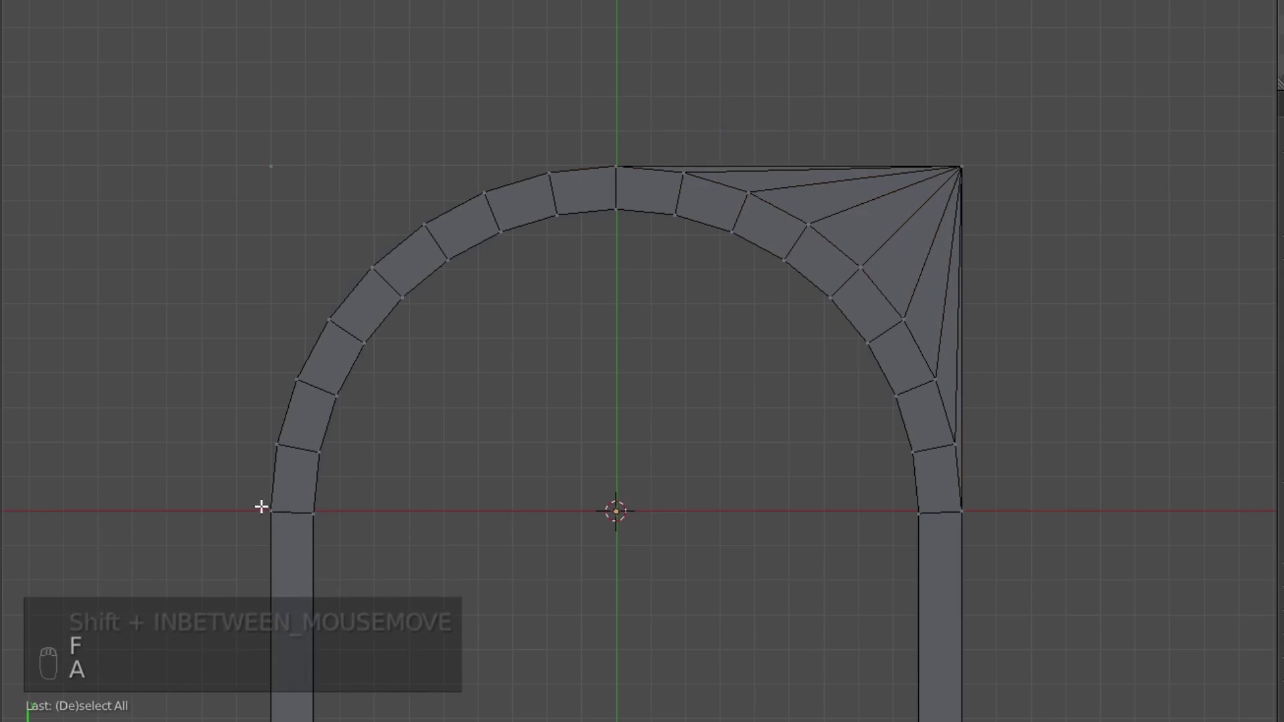
Fill the top-left corner above the arch with triangle faces up to the arch top.
key("f")
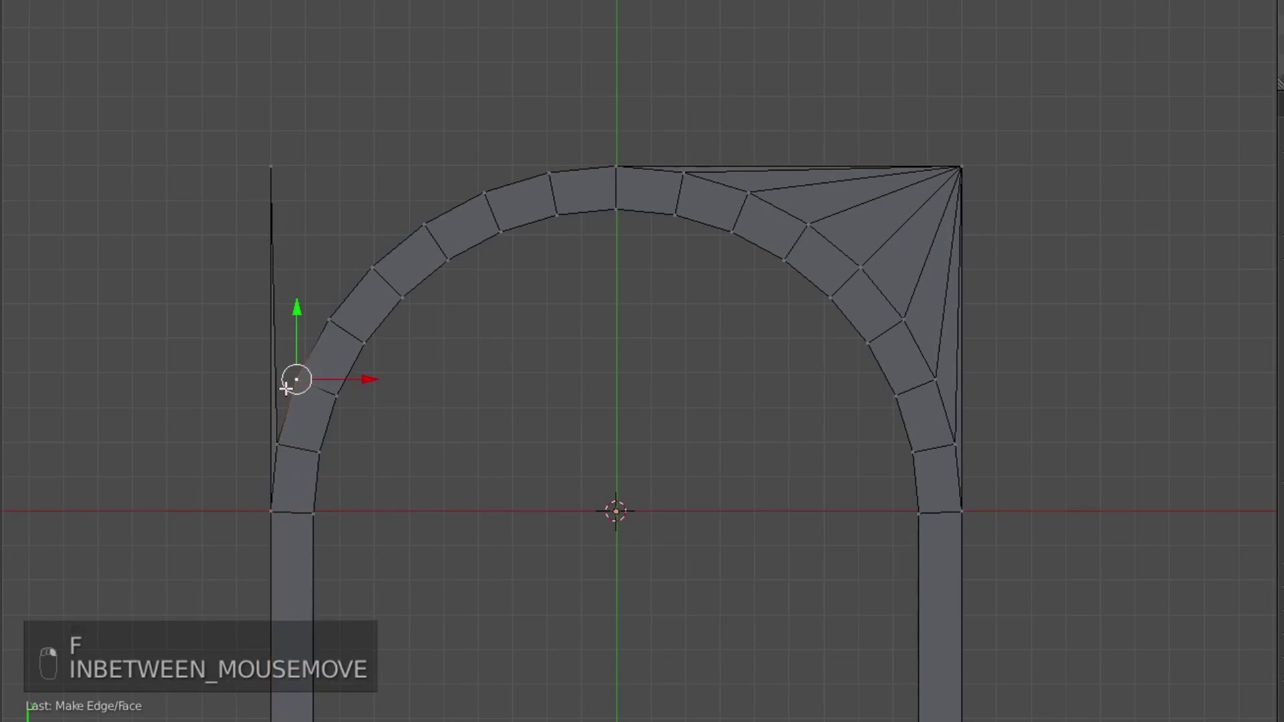
key("f")
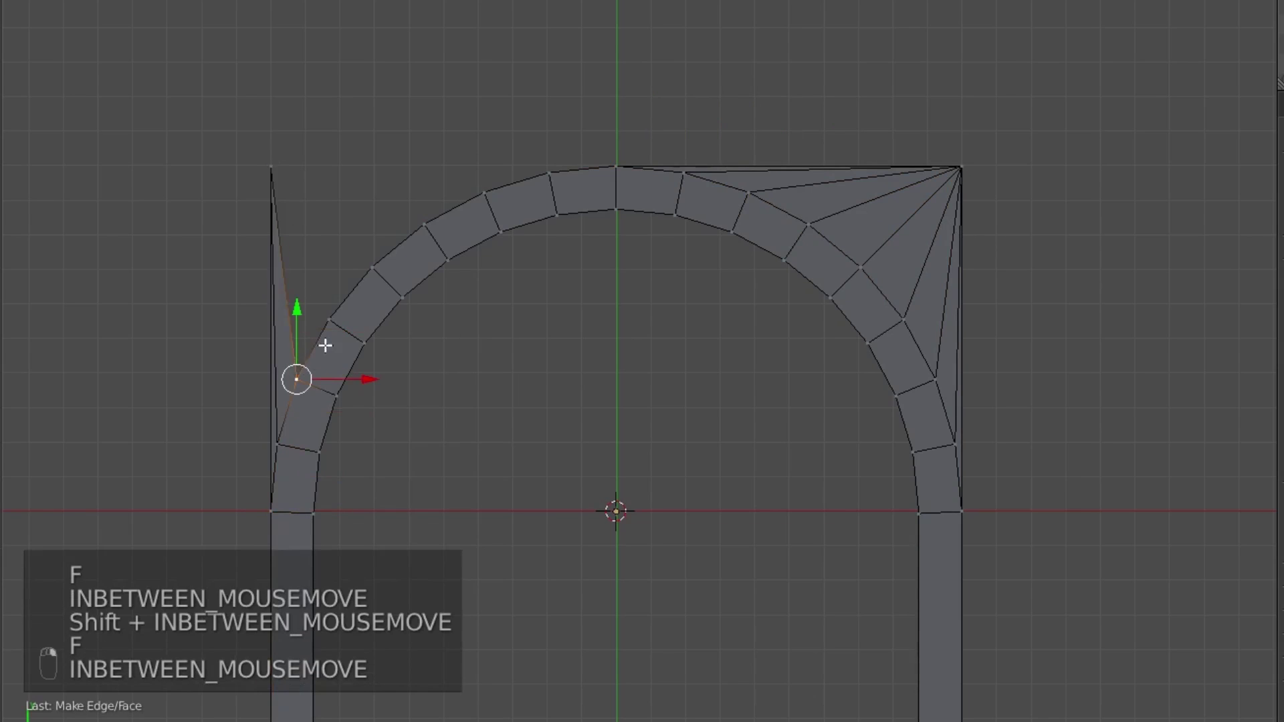
key("f")
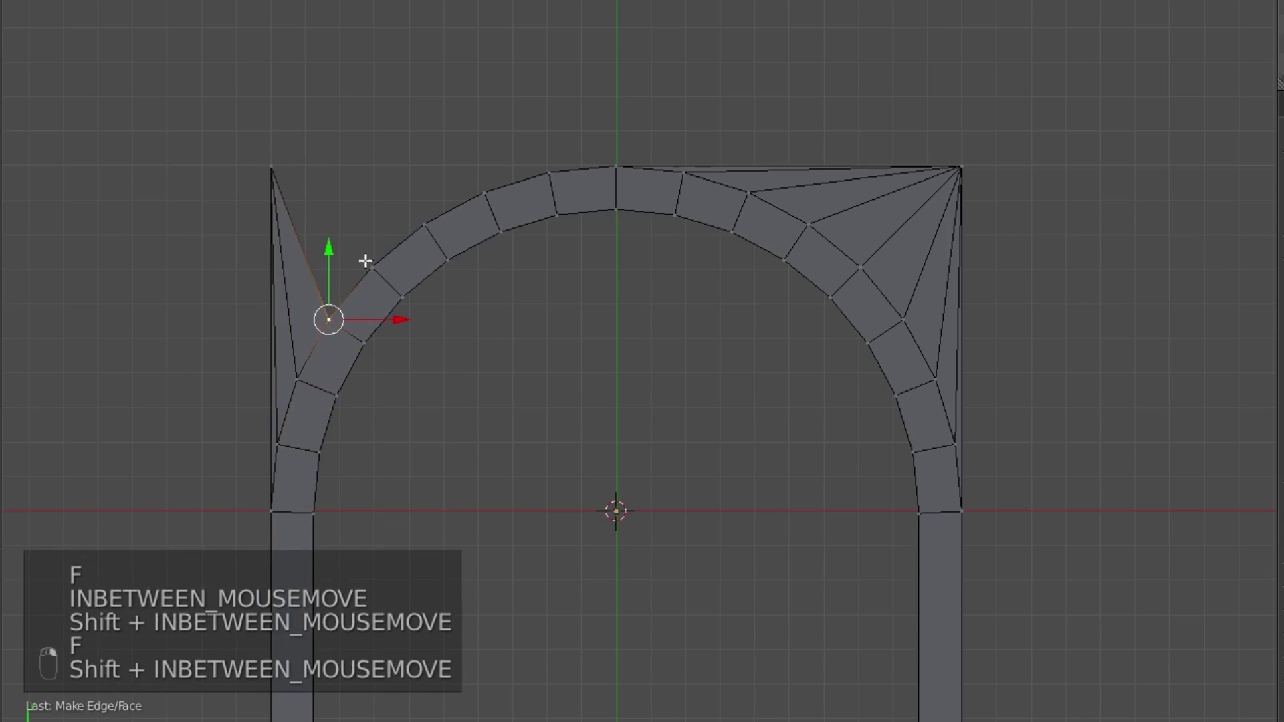
key("f")
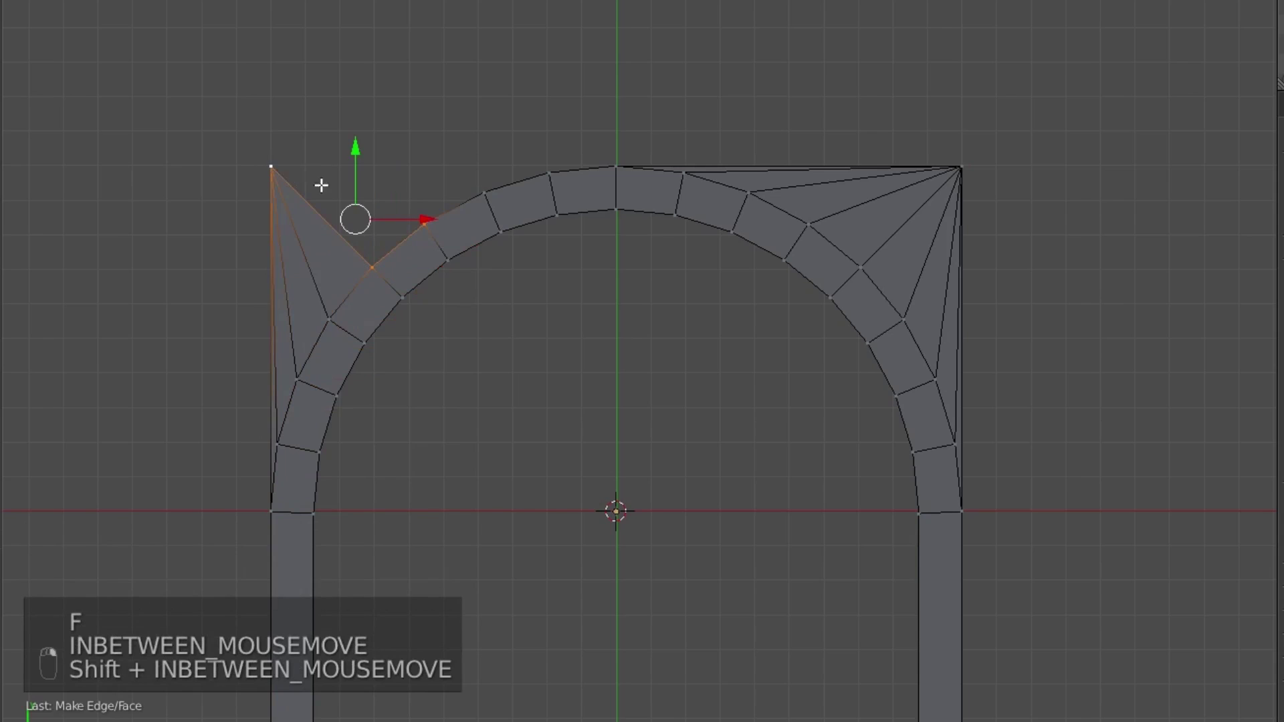
key("f")
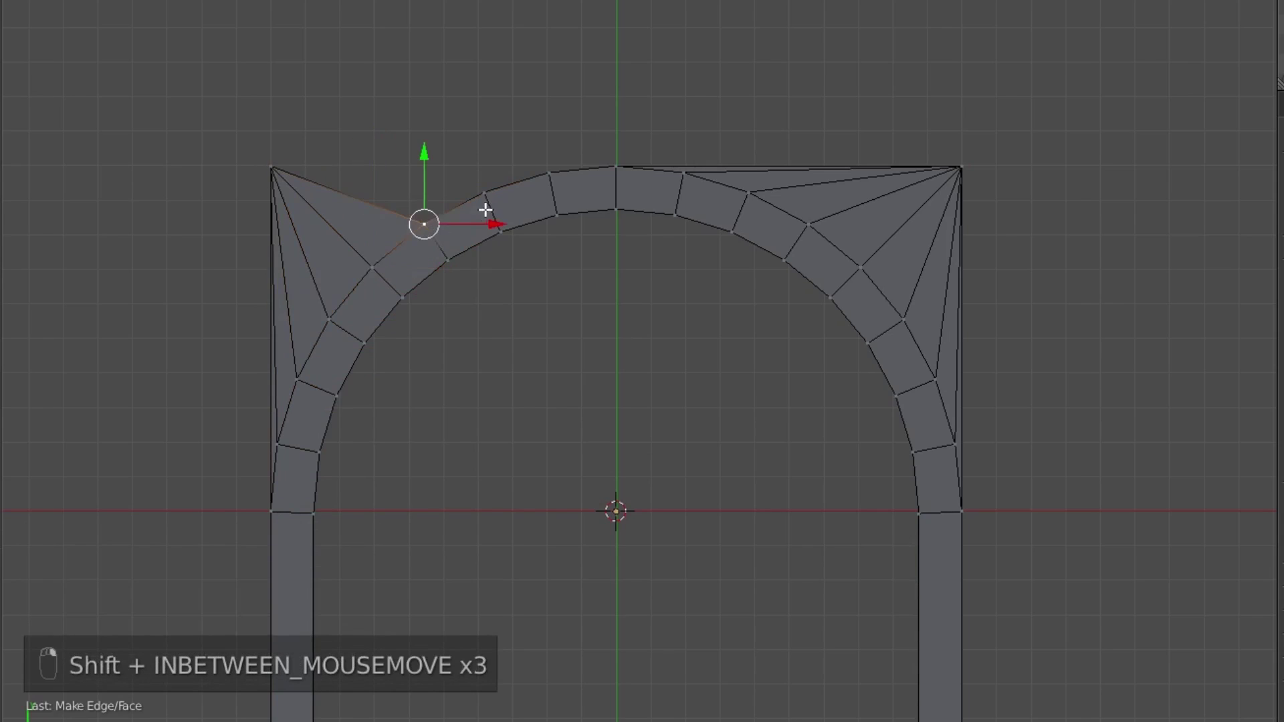
key("f")
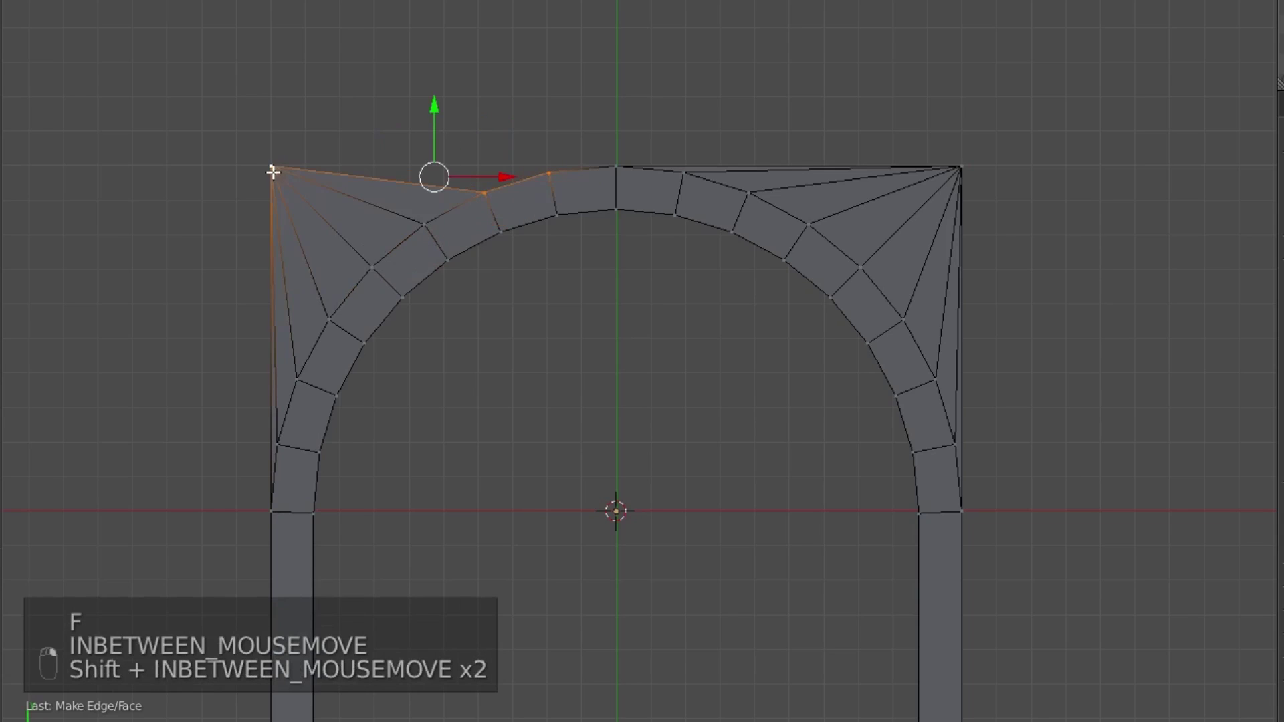
key("f")
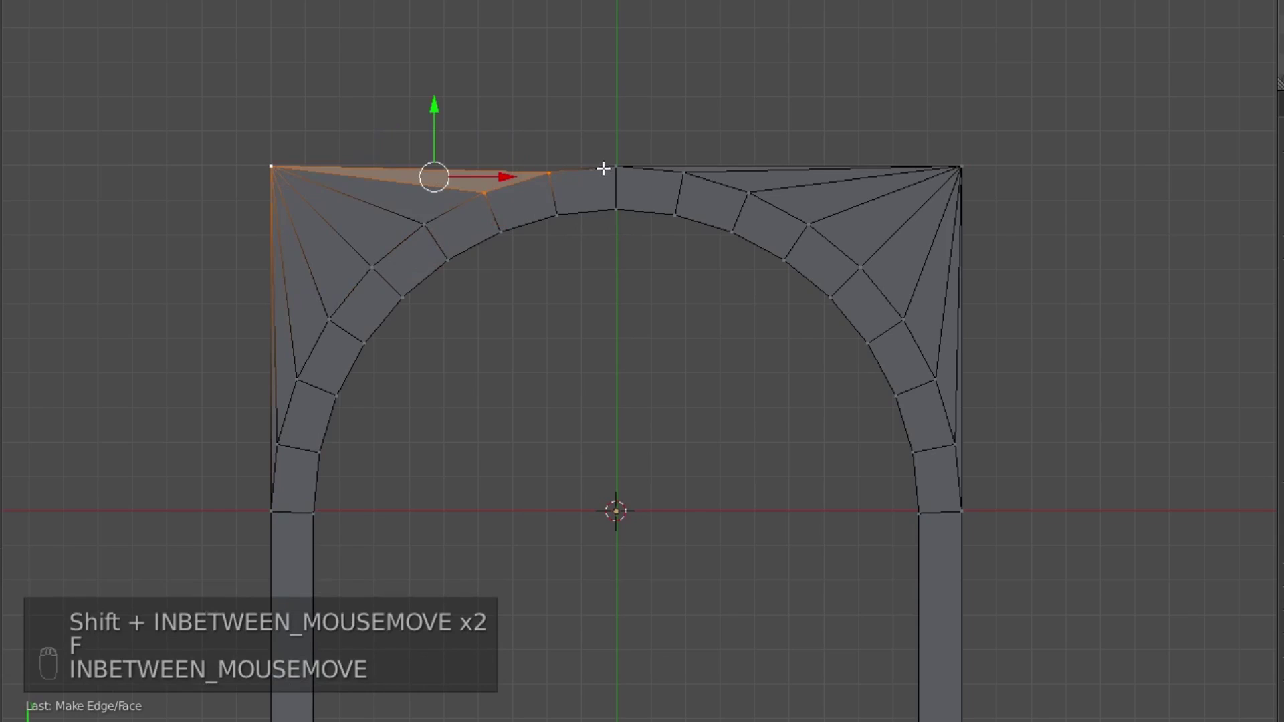
key("f")
Orbit to inspect the squared-off archway, then return to front view.
key("a")
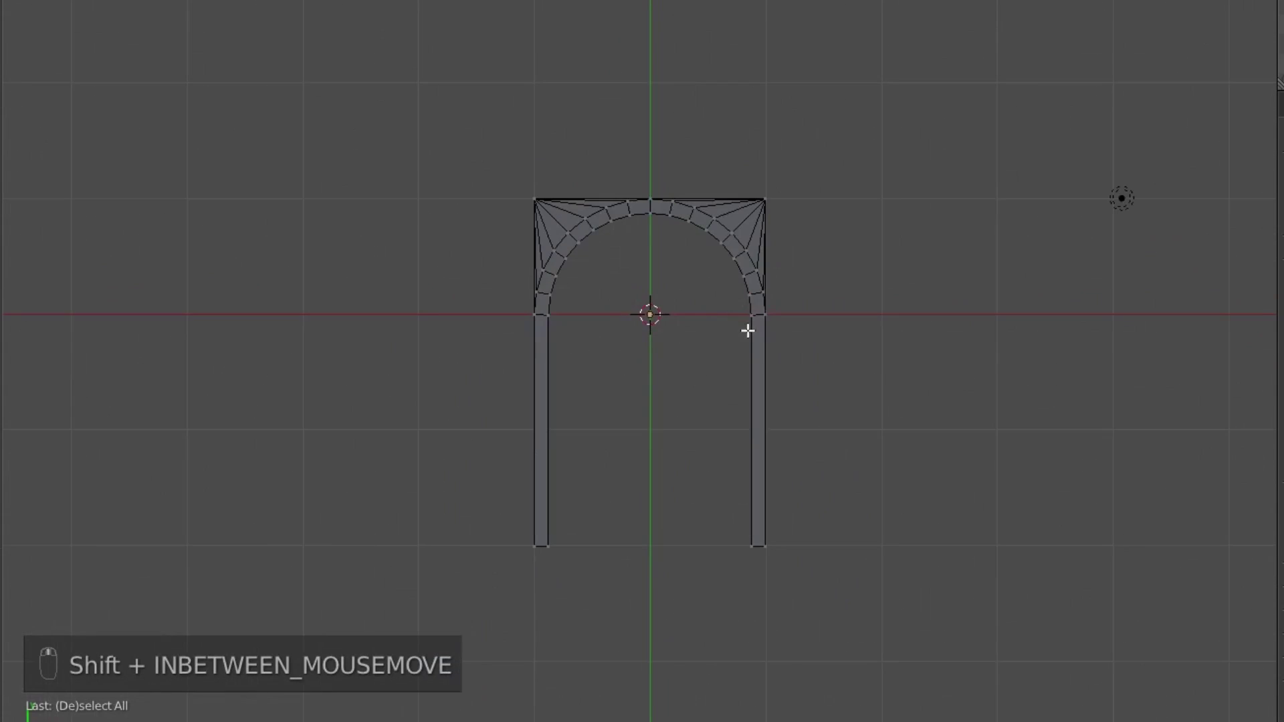
left_click_drag(751, 336, 642, 403)
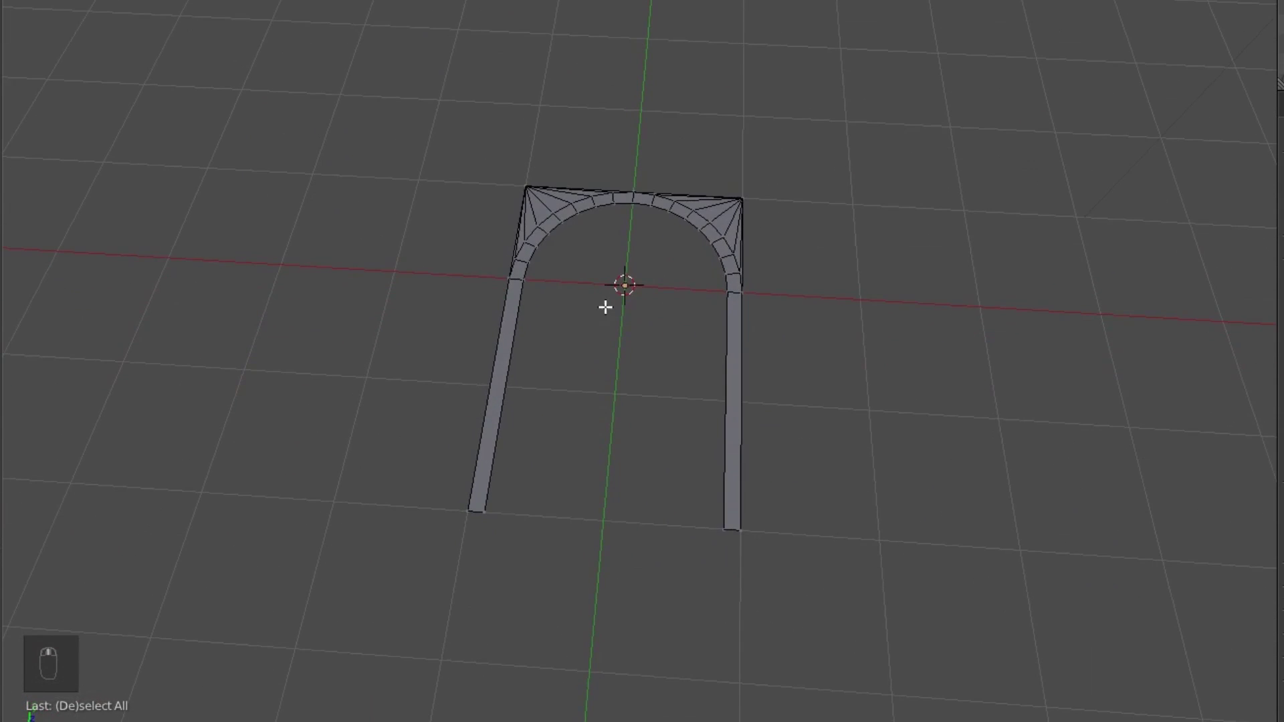
key("KP_7")
middle_click(606, 306)
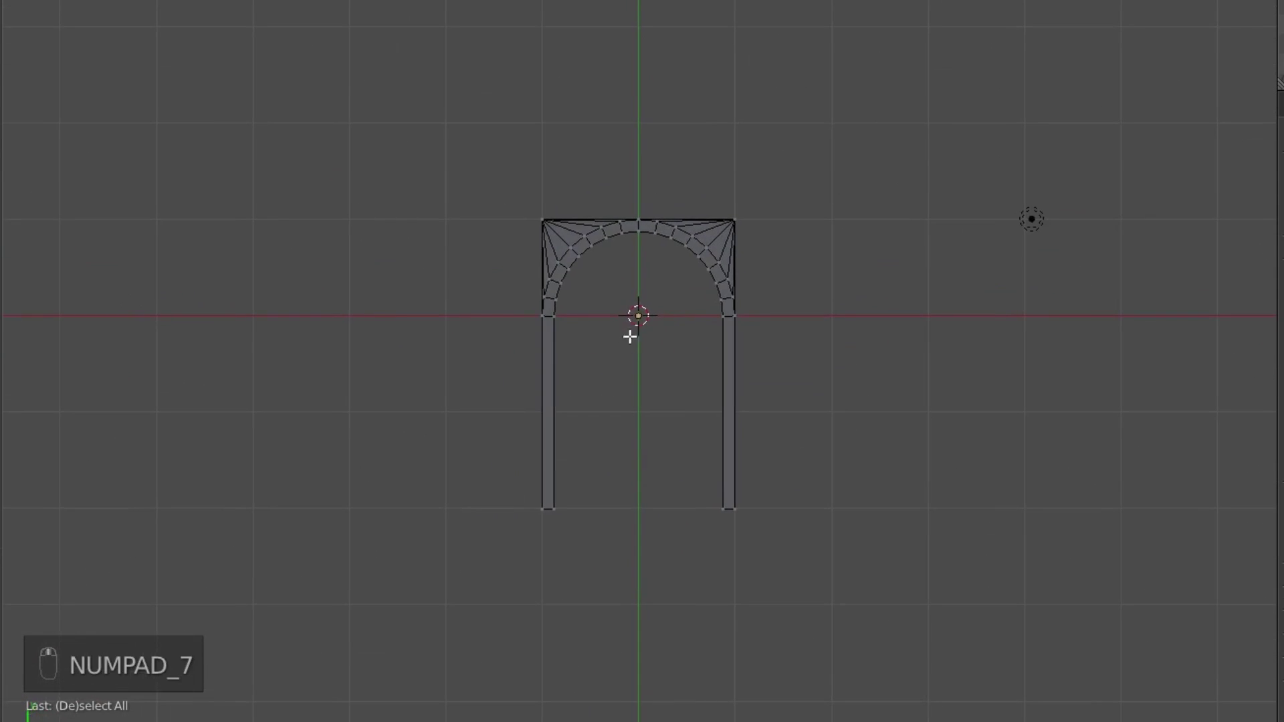
Extend new vertices from the arch's top corners up above the archway for the wall top.
left_click(523, 505)
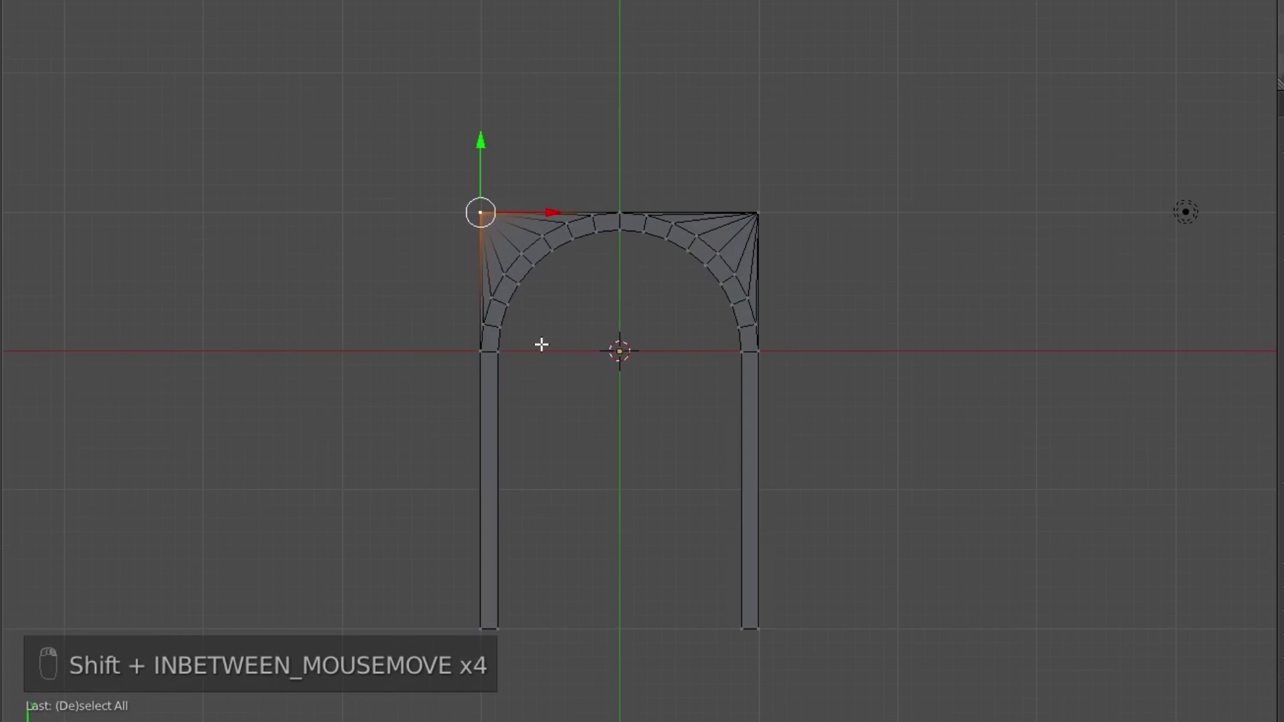
key("shift+d")
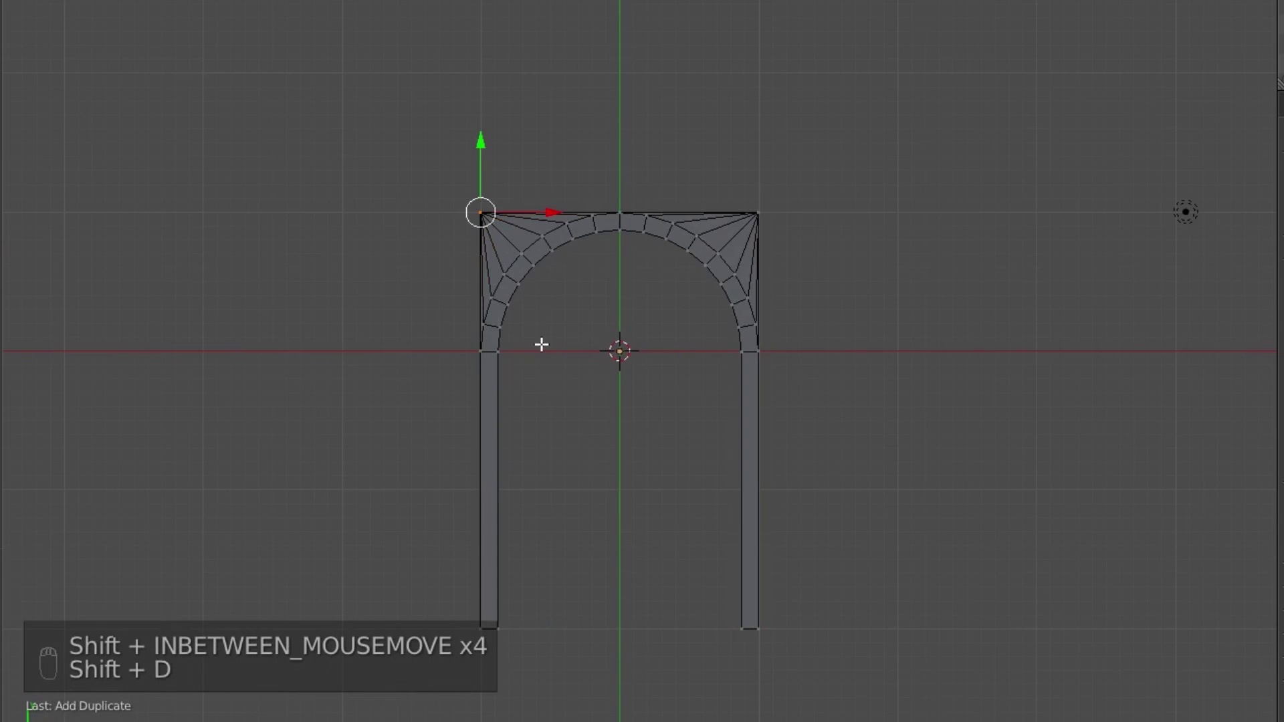
key("g")
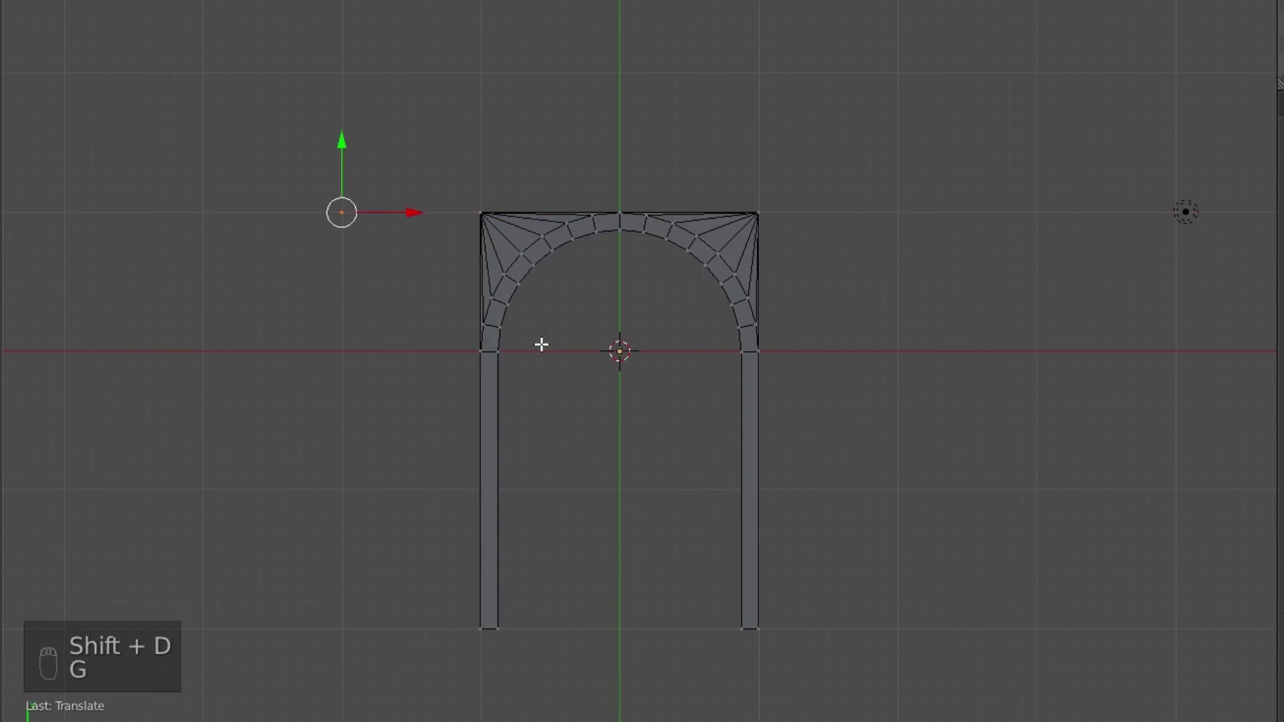
key("g")
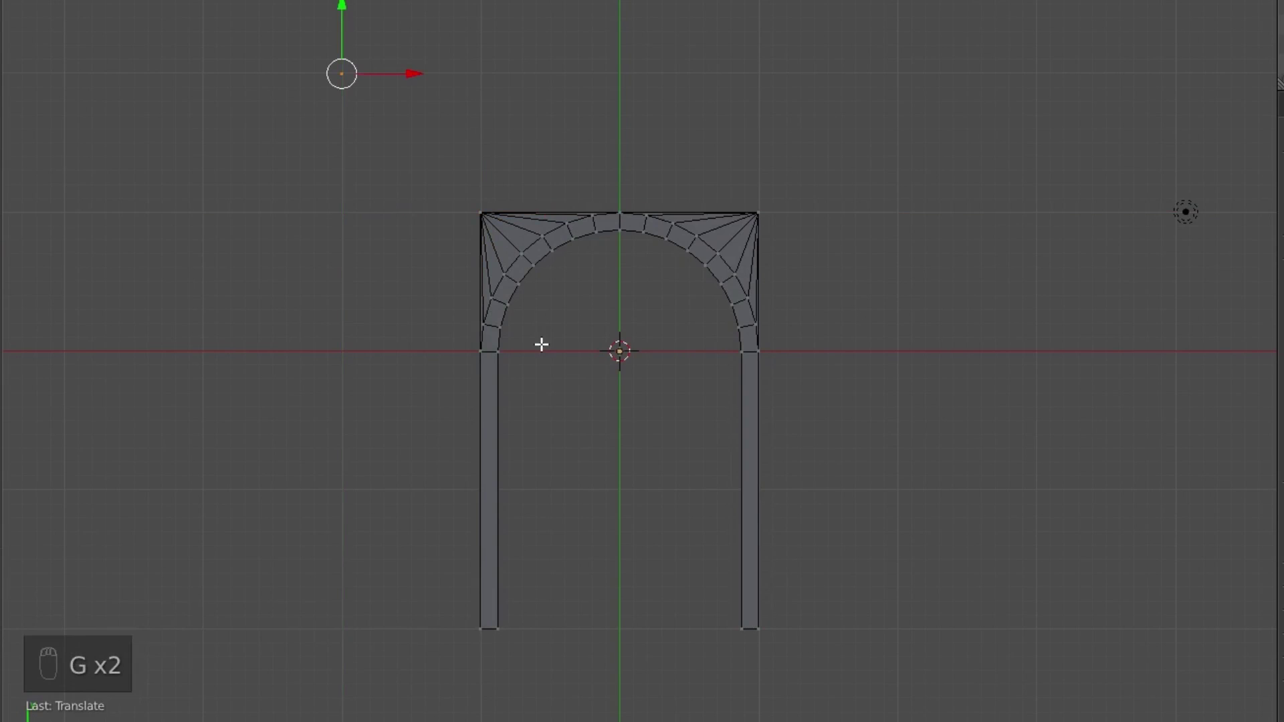
left_click_drag(797, 213, 775, 212)
key("shift+d")
key("g")
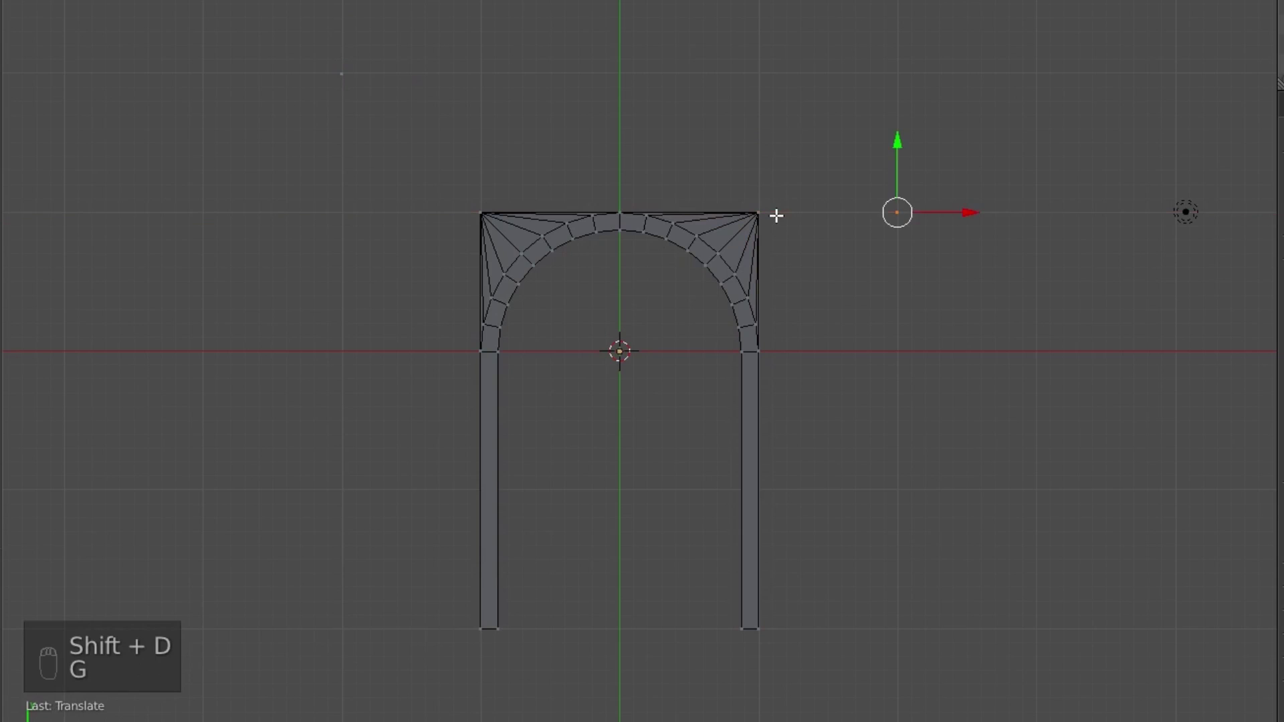
key("g")
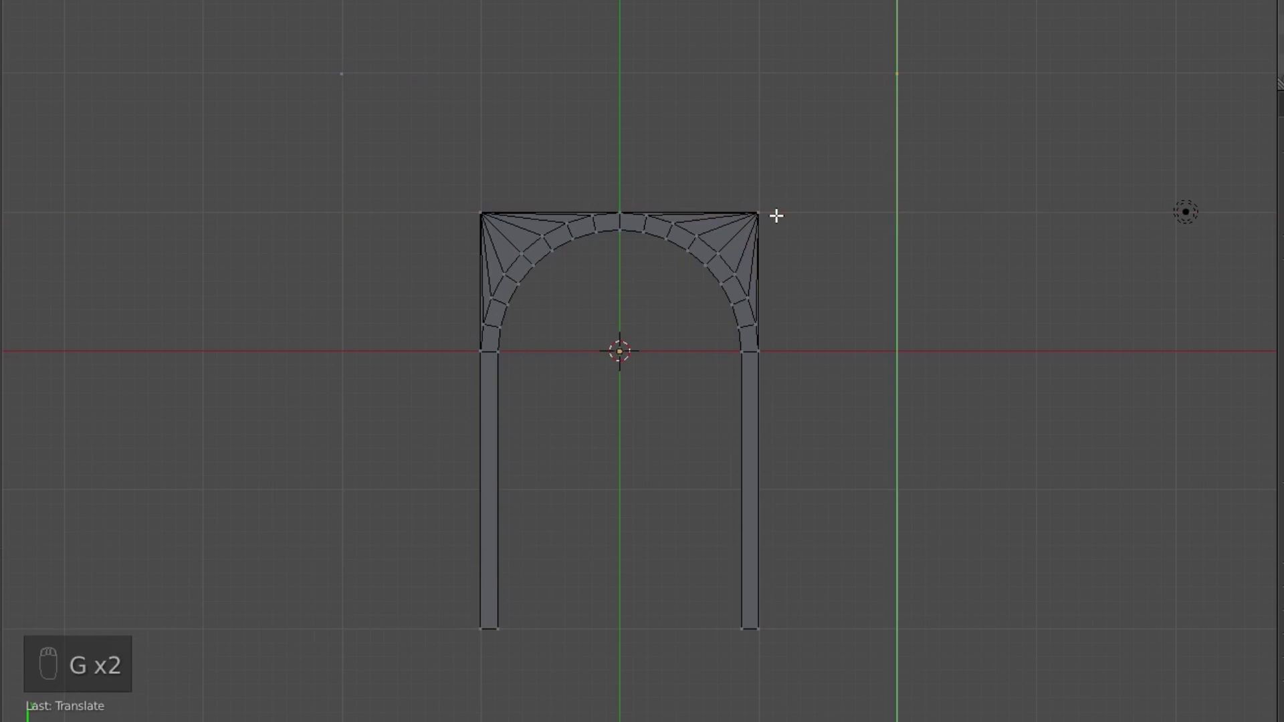
key("a")
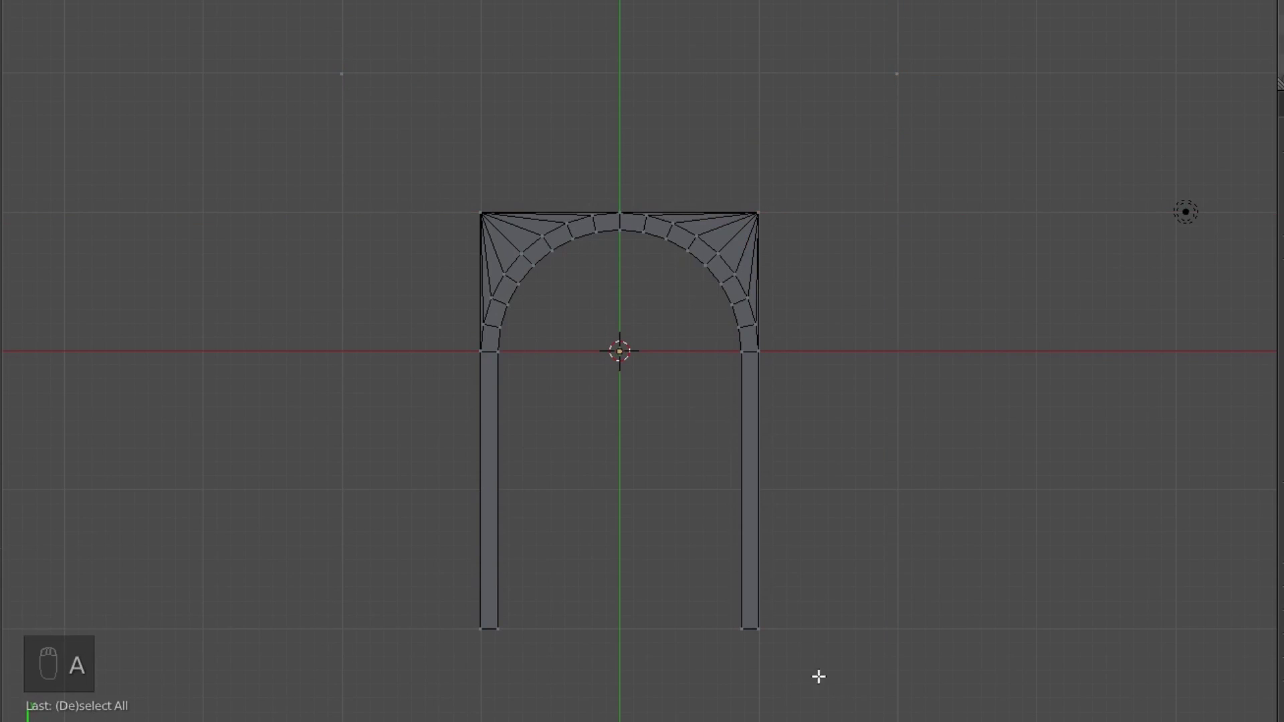
Extend a new vertex horizontally out from the base of the right pillar.
left_click(761, 645)
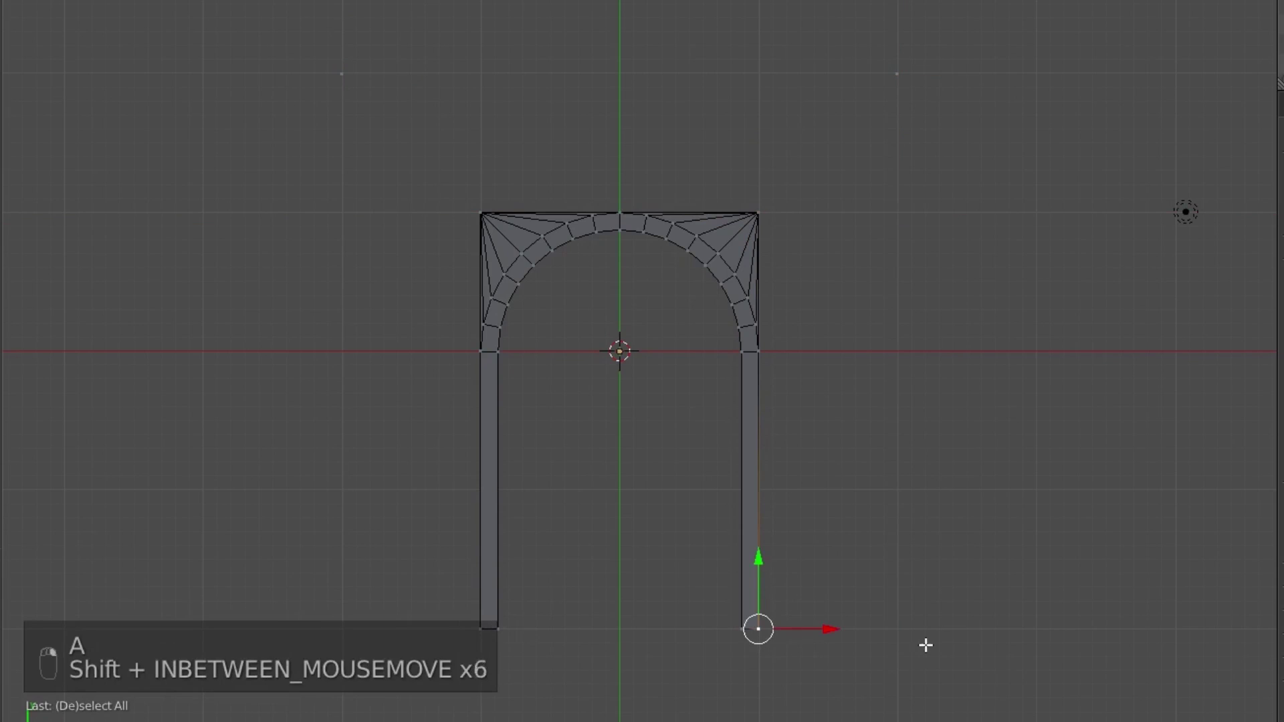
key("shift+d")
key("g")
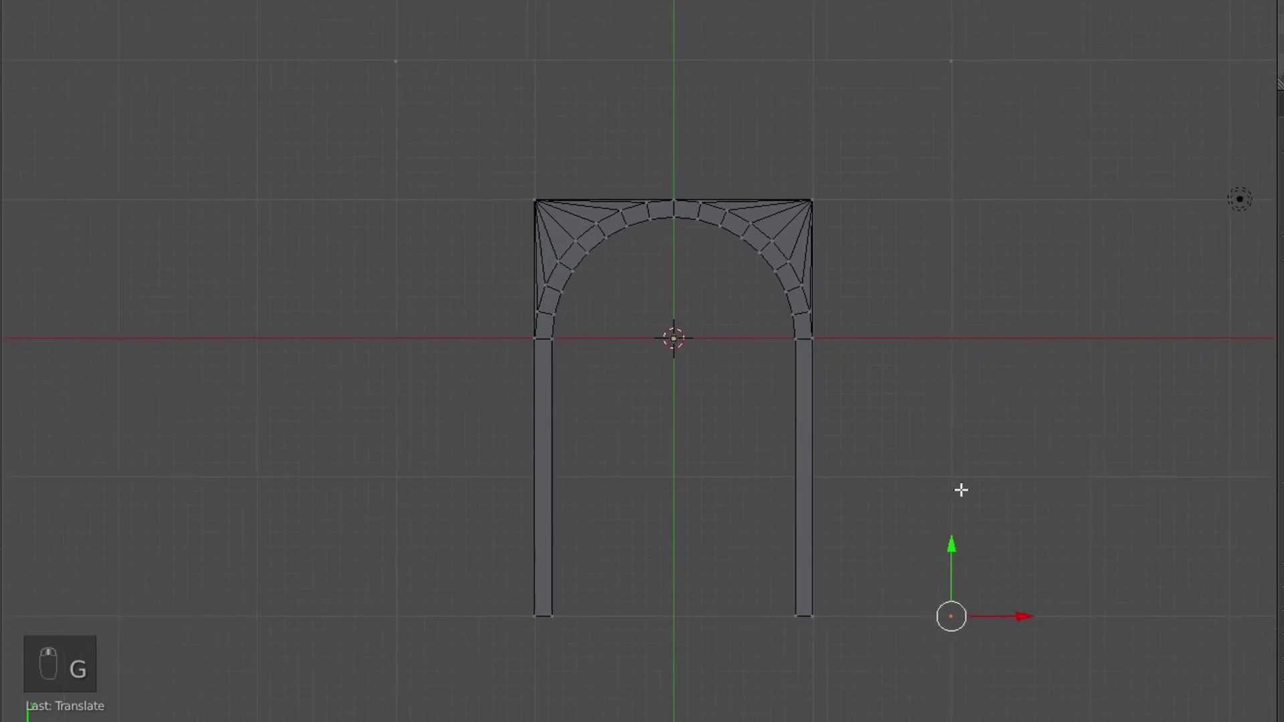
key("shift+d")
key("g")
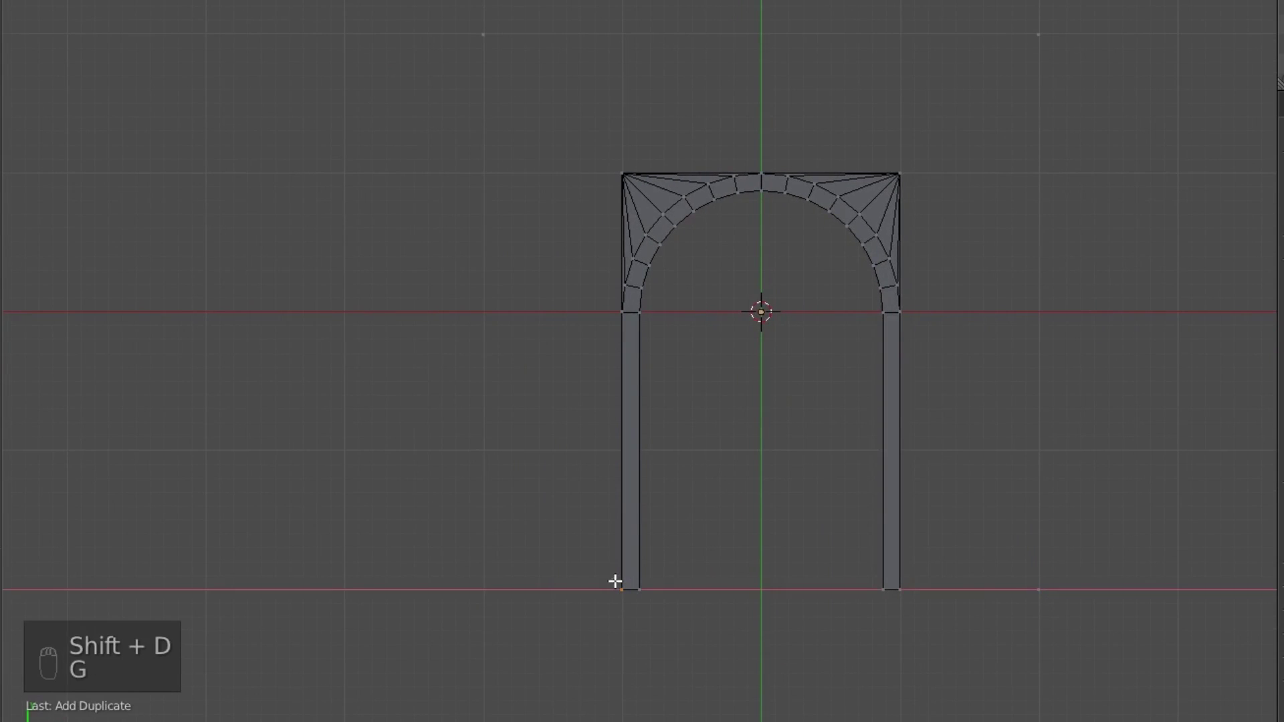
key("a")
key("a")
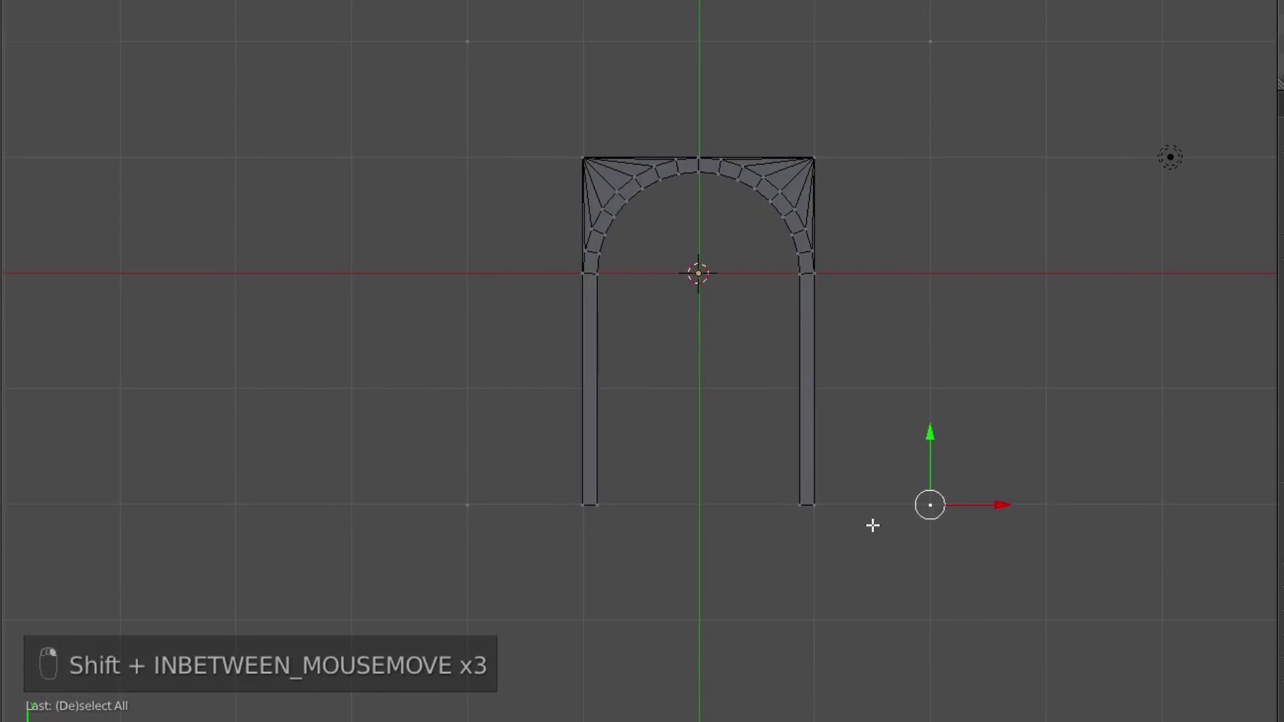
Fill faces beside the right pillar and up its outer edge to close the right side wall.
key("f")
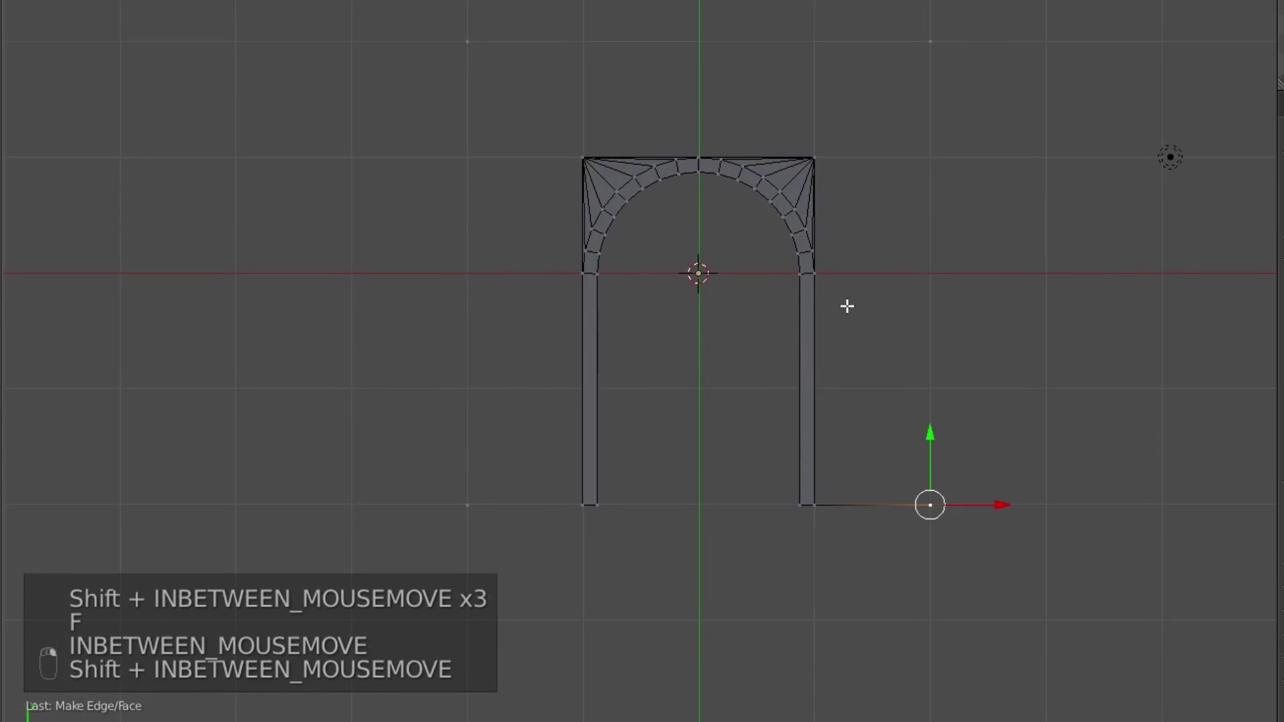
key("f")
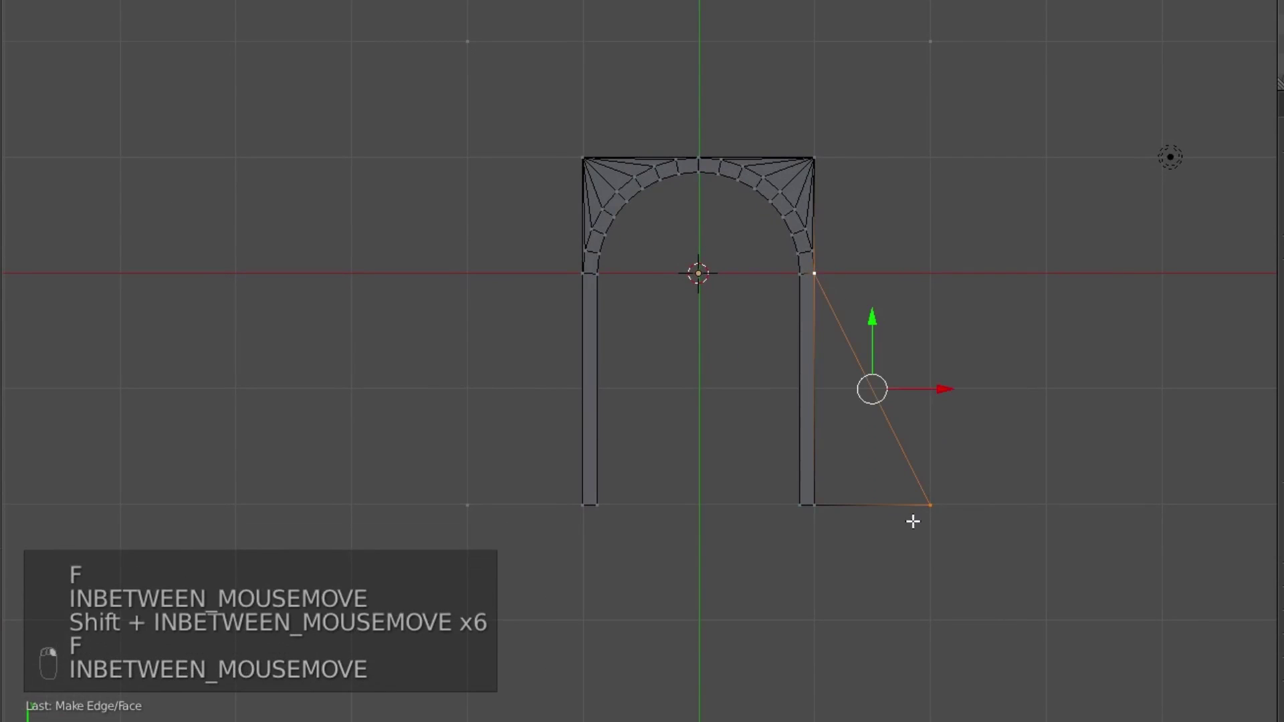
key("f")
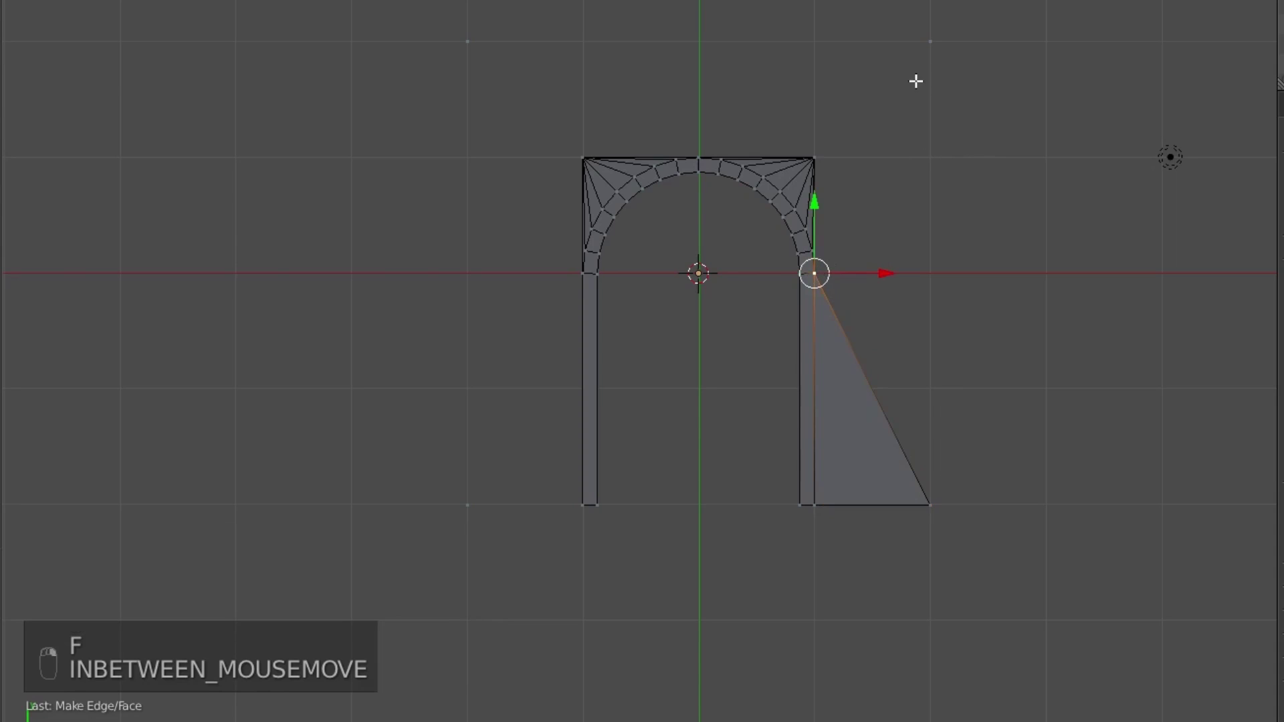
left_click_drag(820, 157, 820, 273)
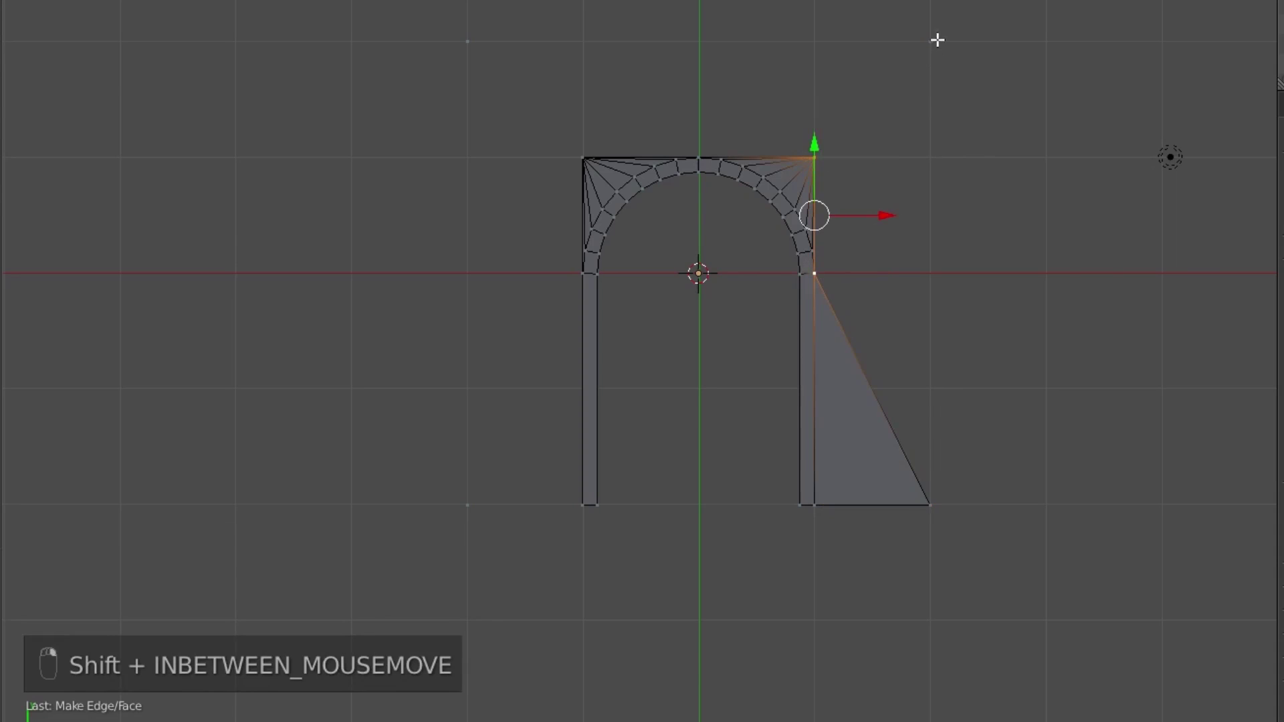
key("f")
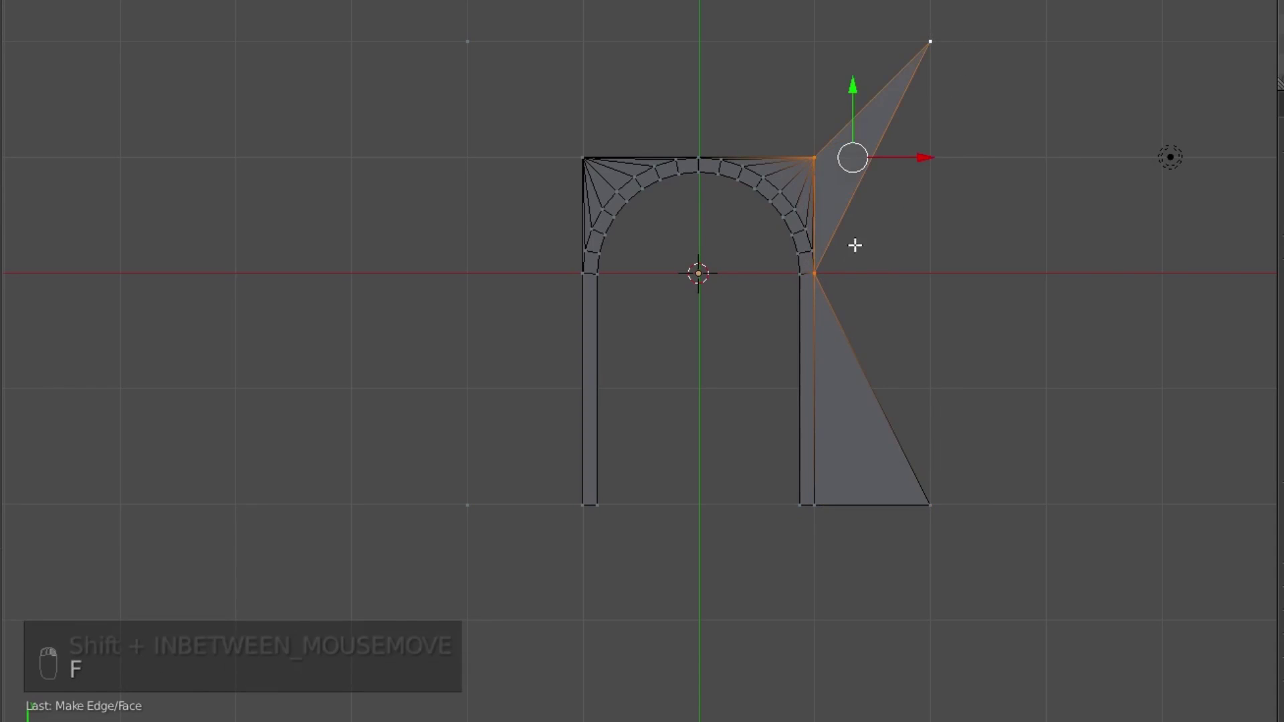
left_click(819, 267)
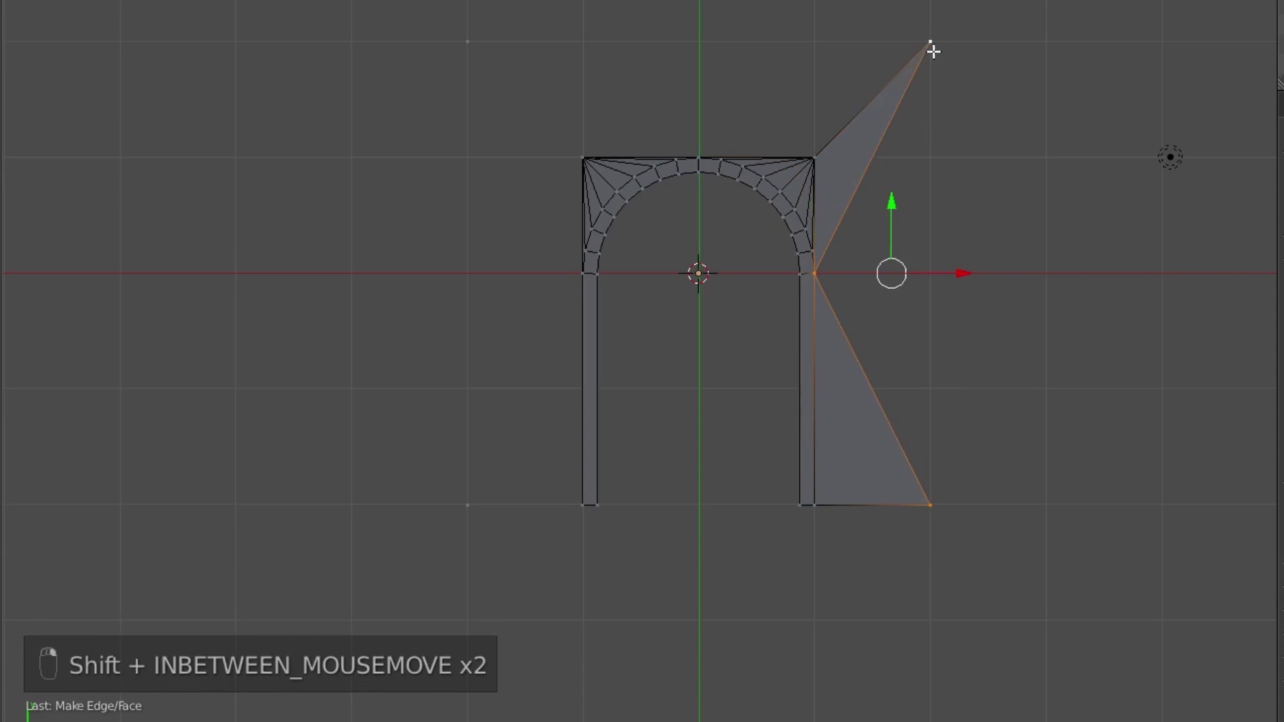
key("f")
key("a")
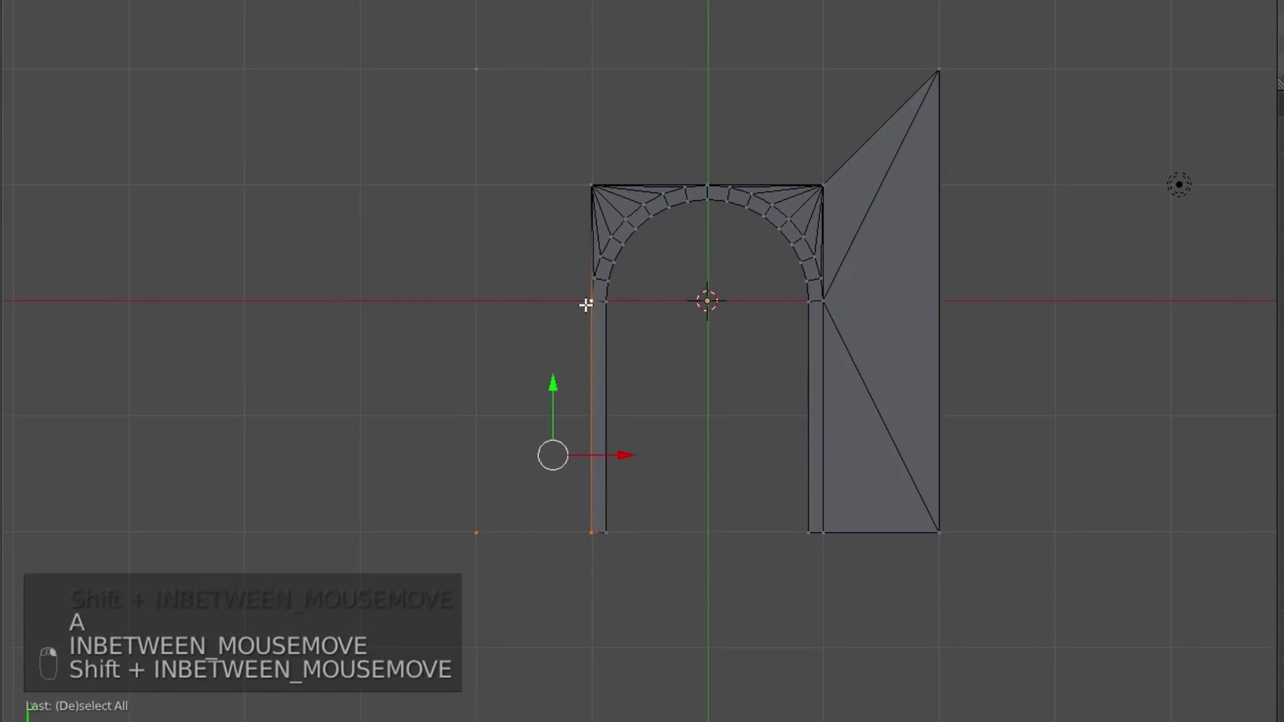
Build the left side wall faces and connect both top corners to the arch top.
key("f")
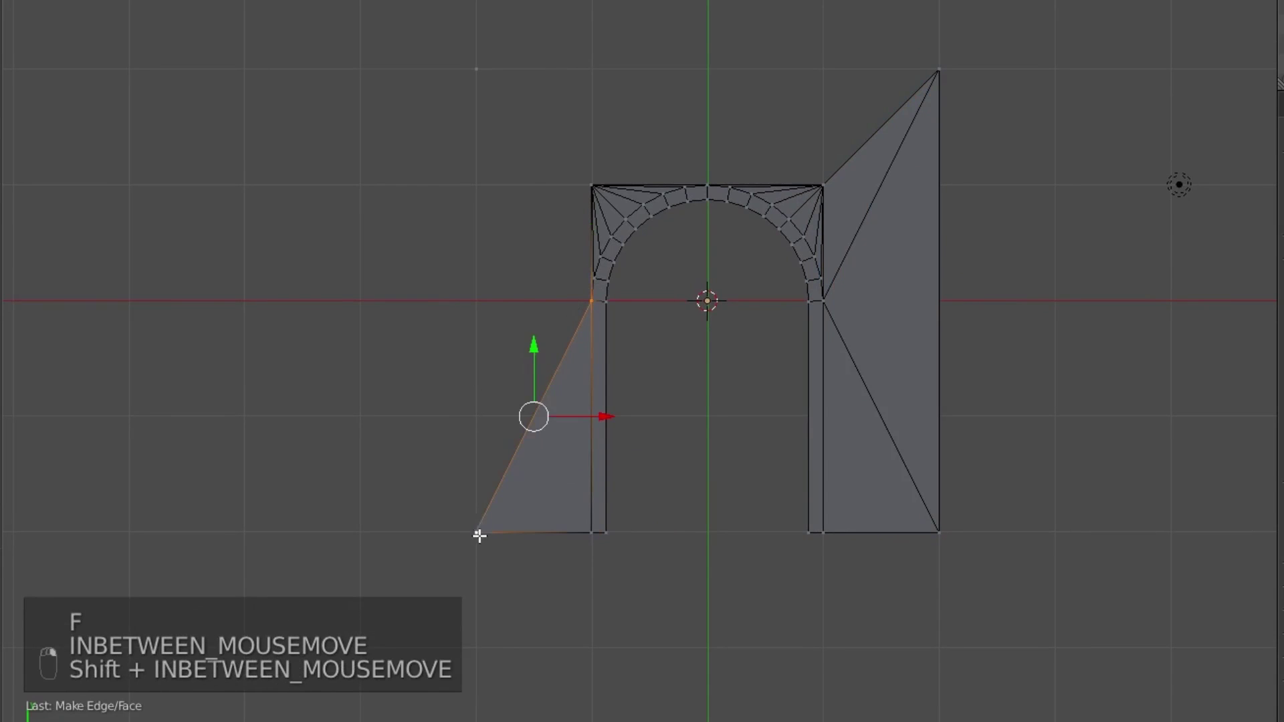
key("f")
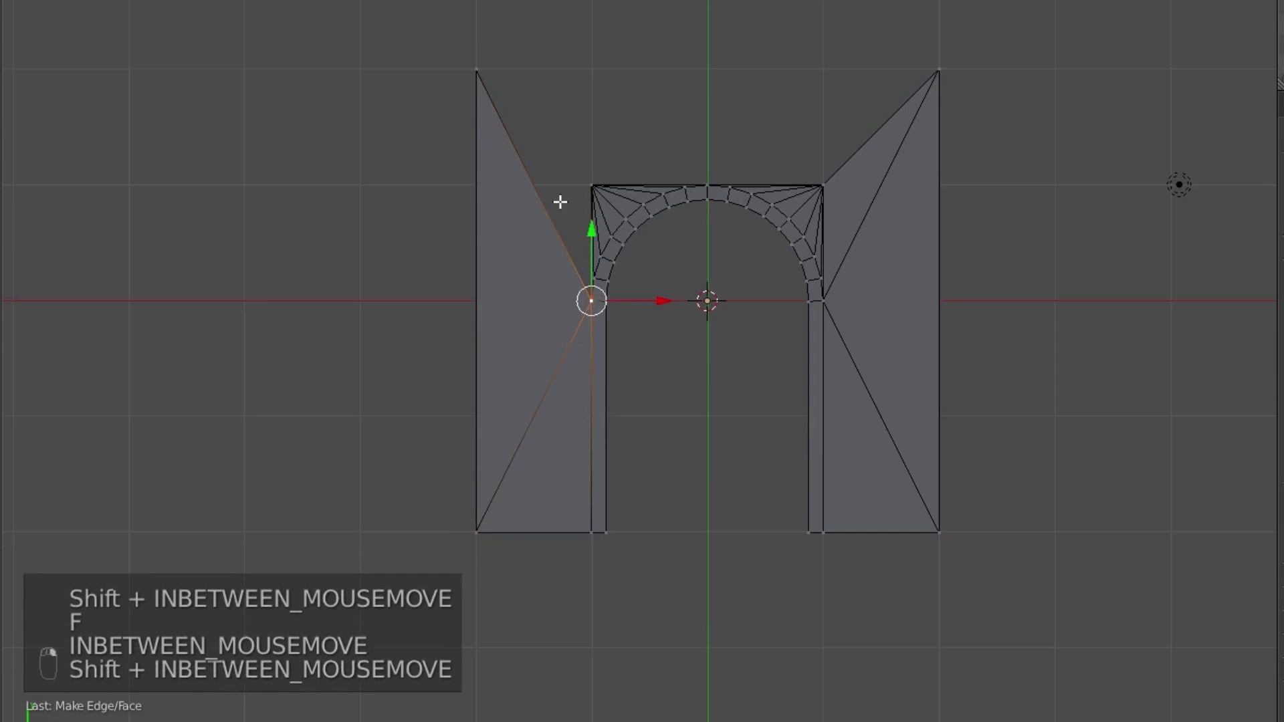
key("f")
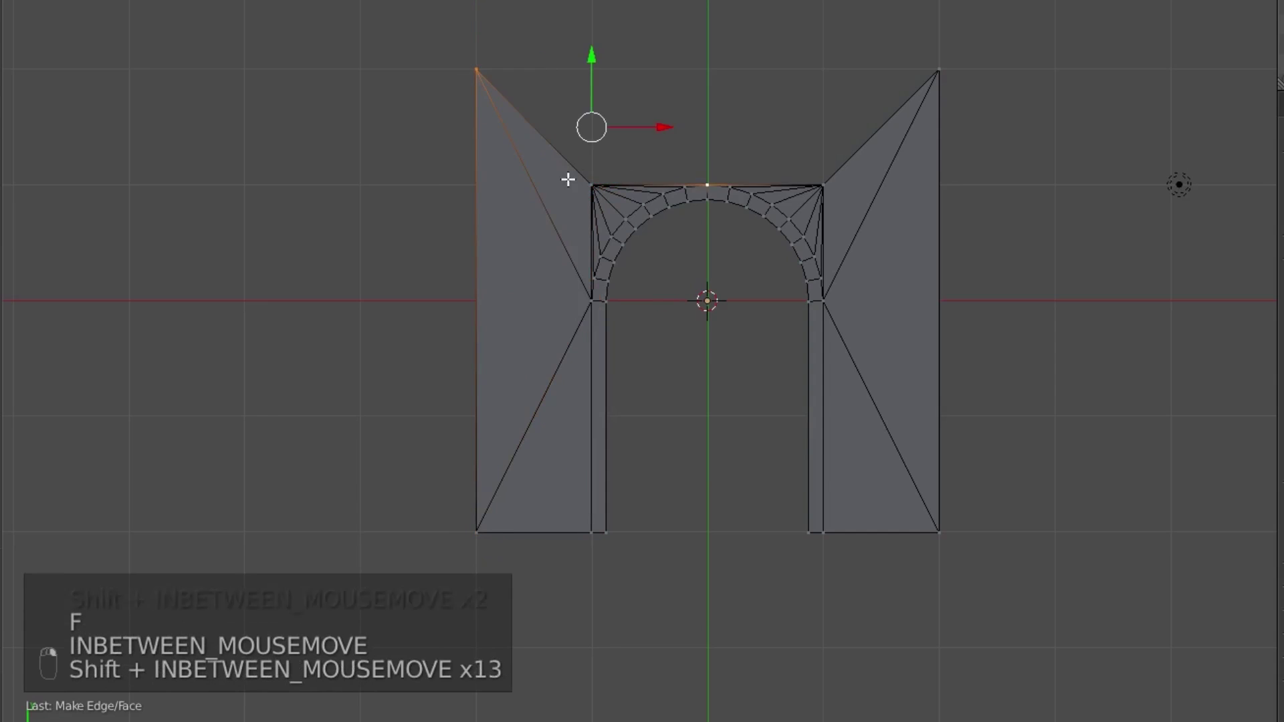
key("f")
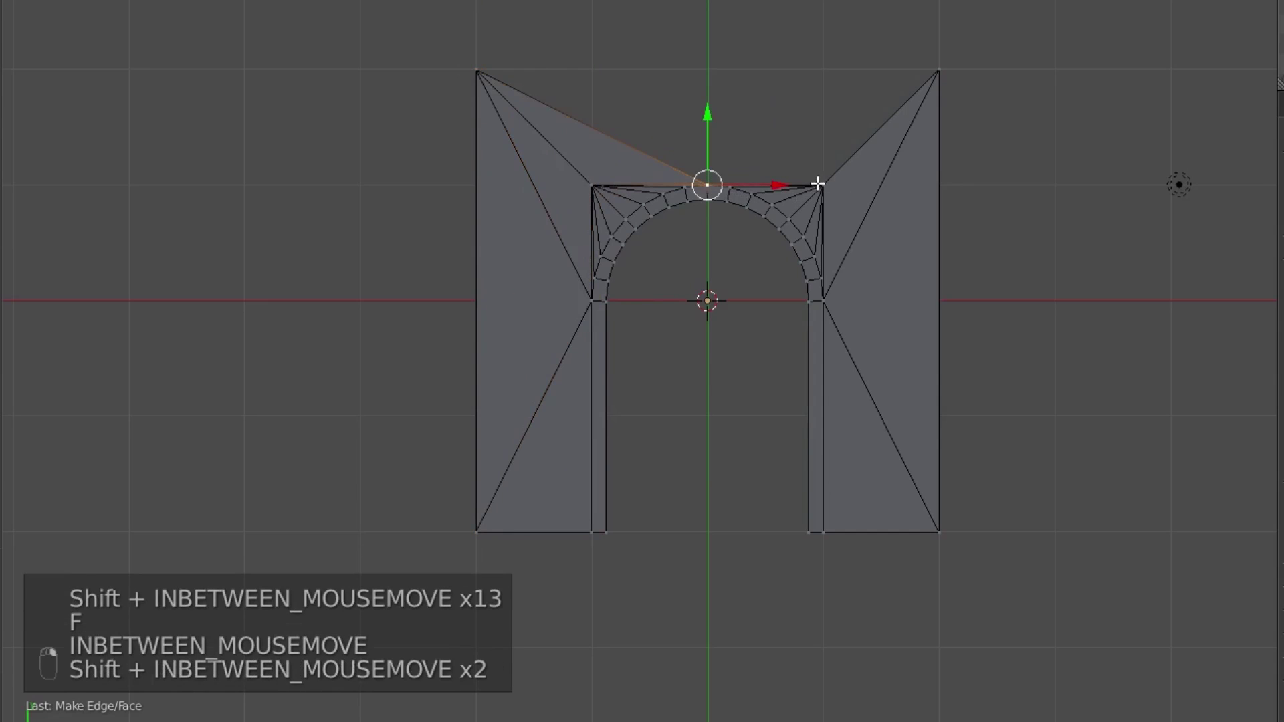
key("f")
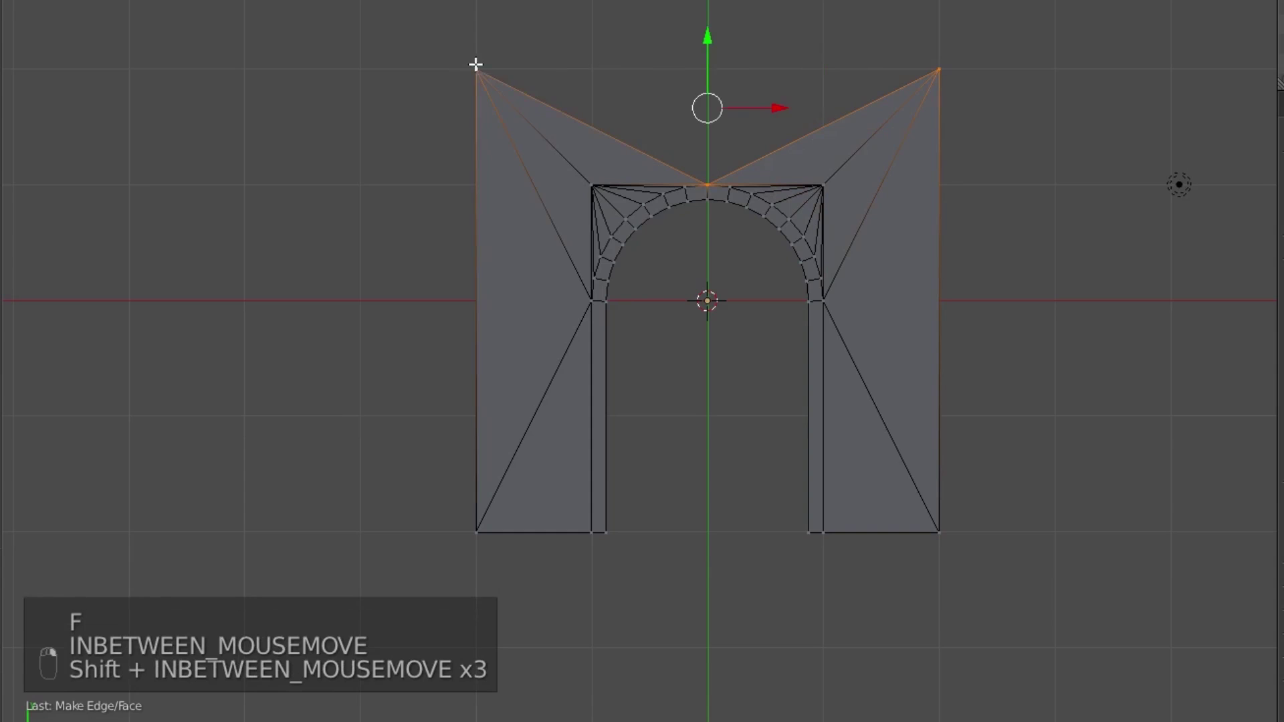
Fill the top band of the panel and tidy stray corner vertices into a clean rectangle.
key("f")
key("a")
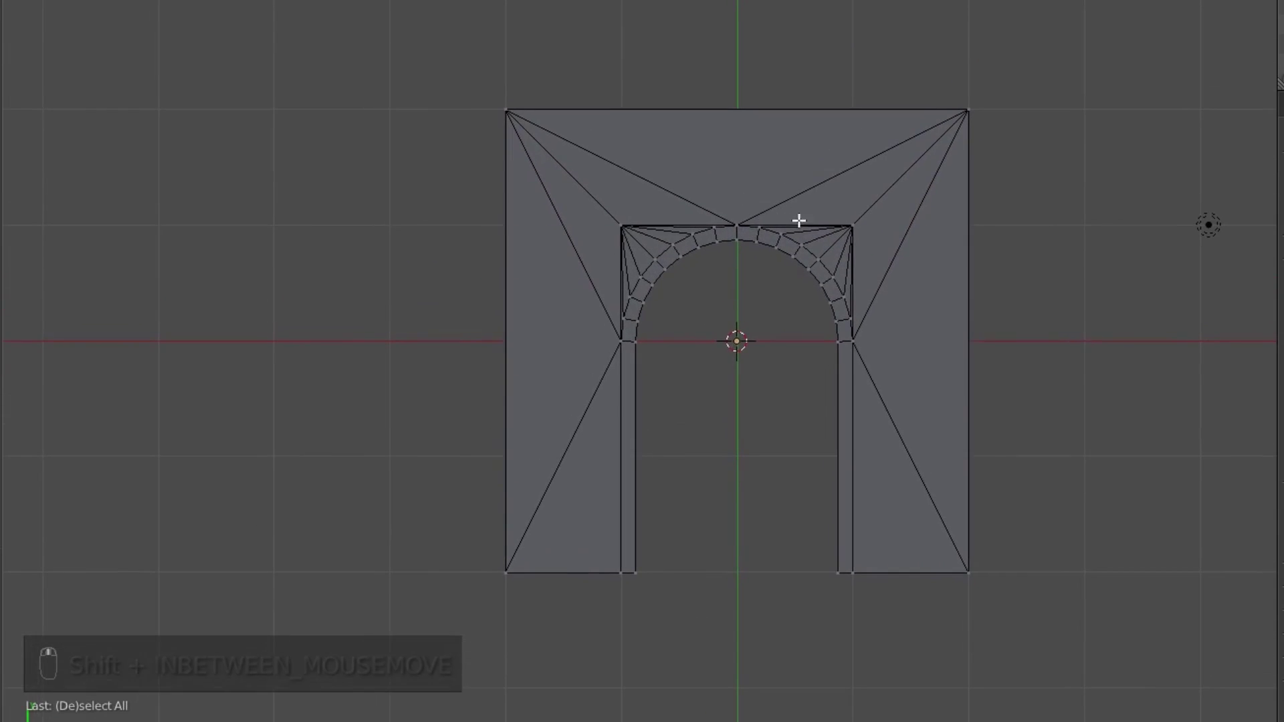
key("a")
key("a")
key("a")
key("a")
left_click_drag(513, 589, 964, 270)
left_click_drag(867, 628, 713, 282)
key("a")
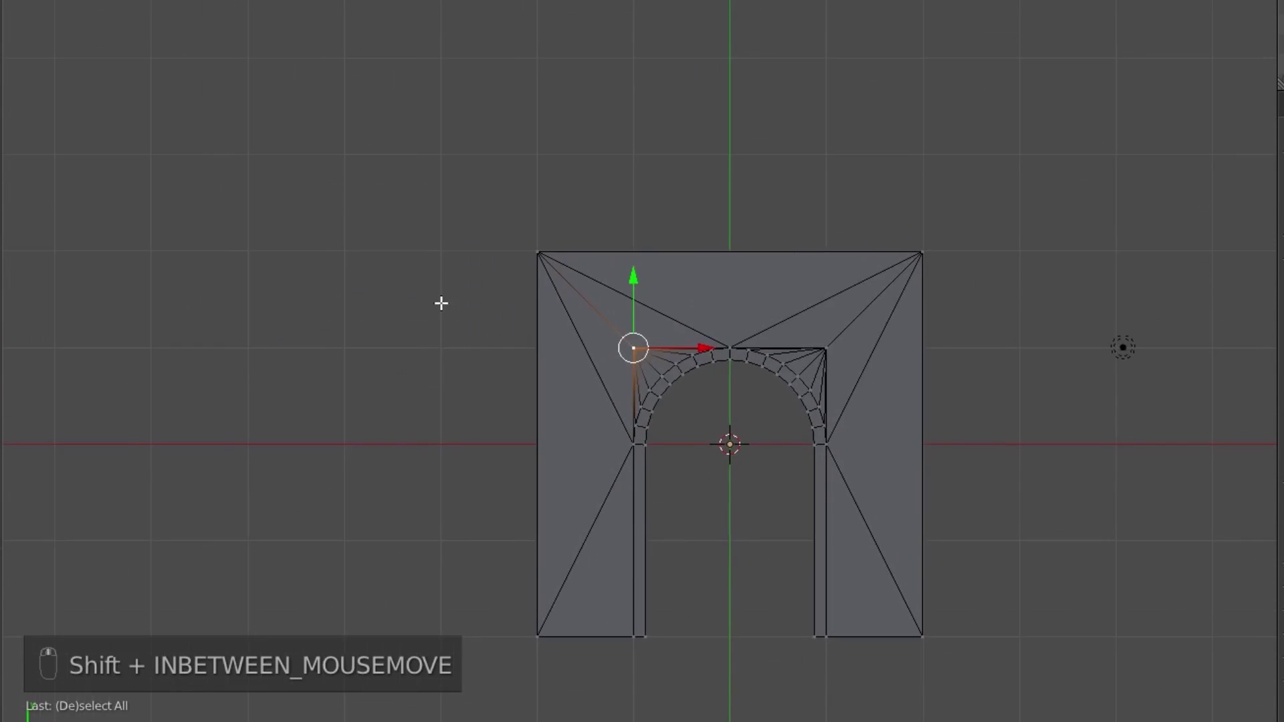
key("a")
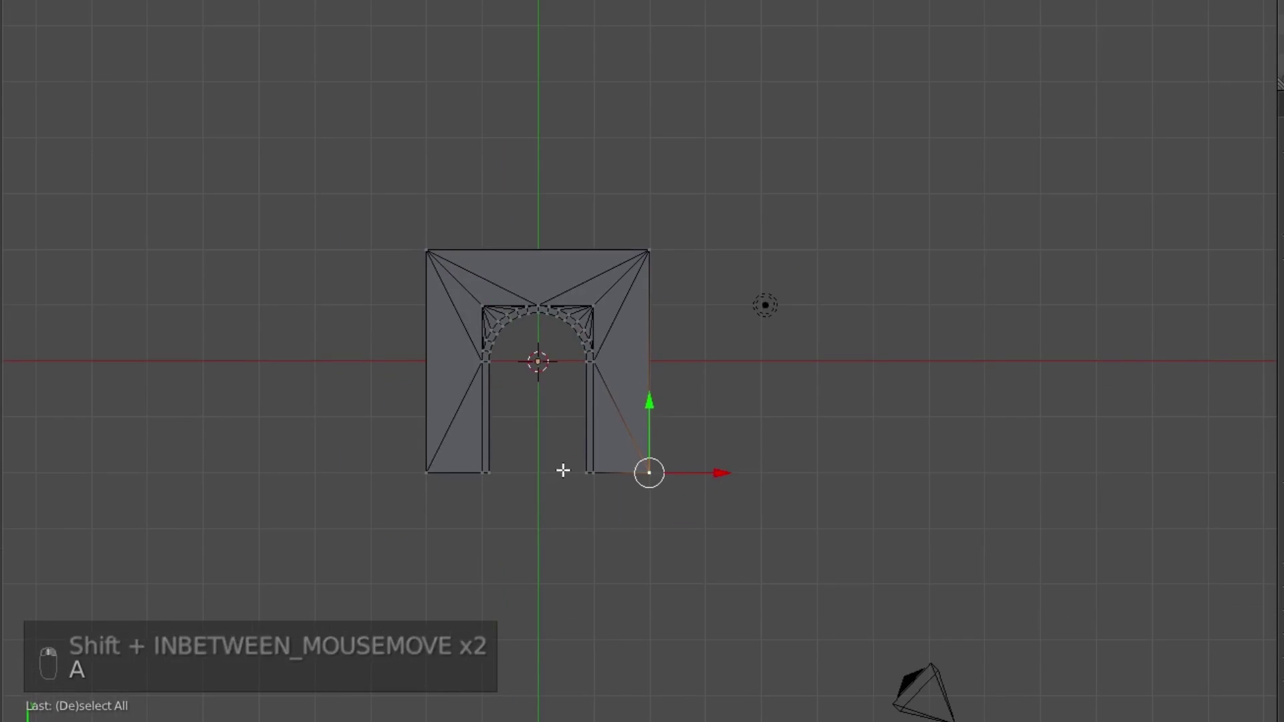
Duplicate the whole arch panel sideways and fill a plain wall face between the two.
key("a")
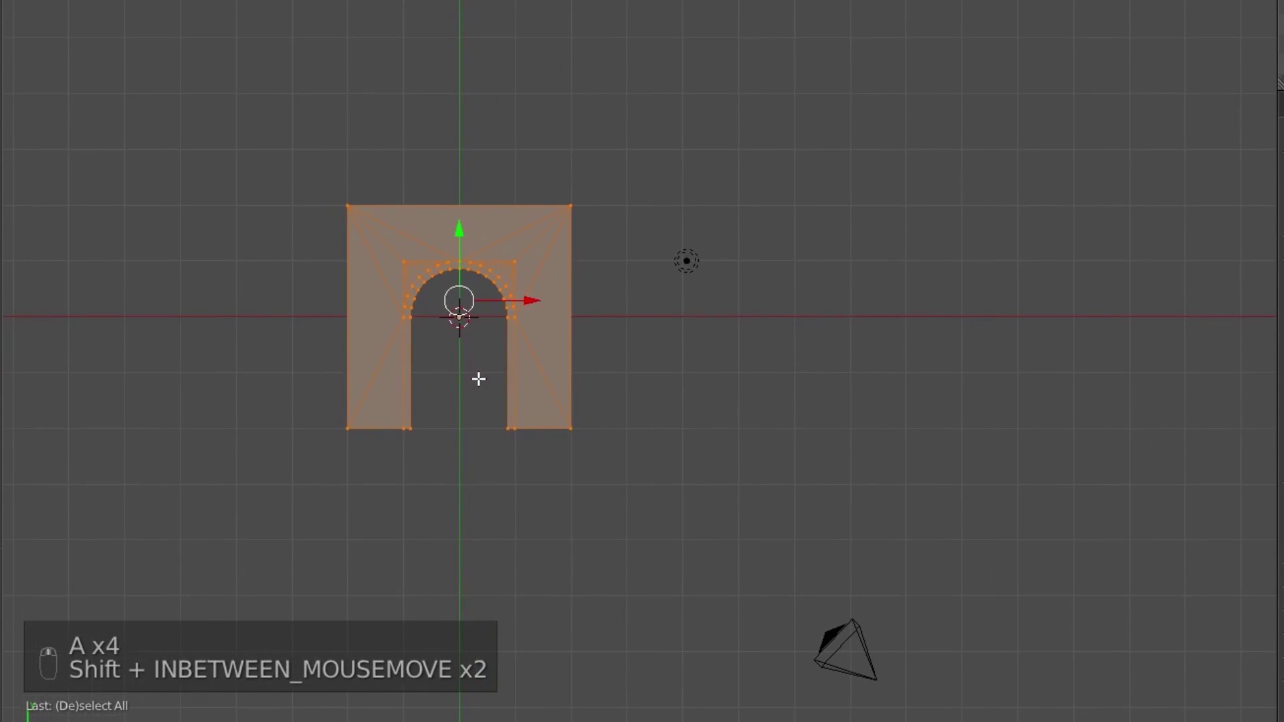
key("shift+d")
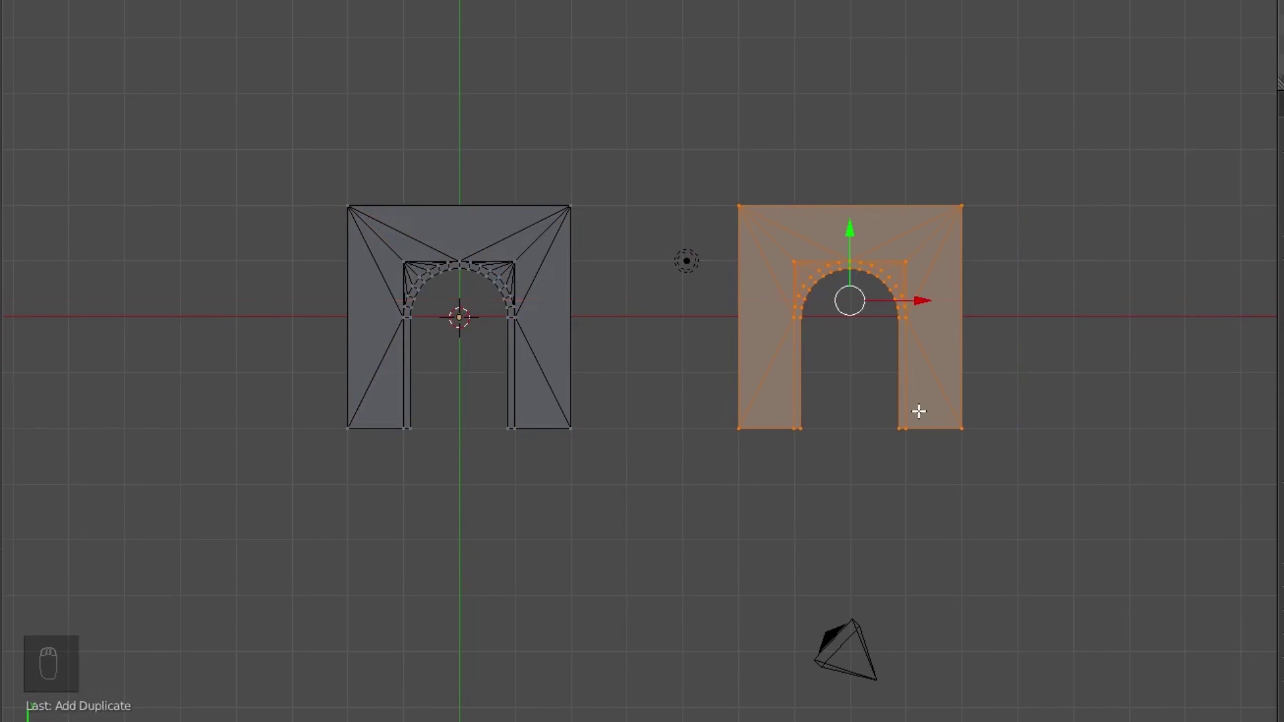
left_click_drag(743, 435, 554, 341)
key("f")
key("a")
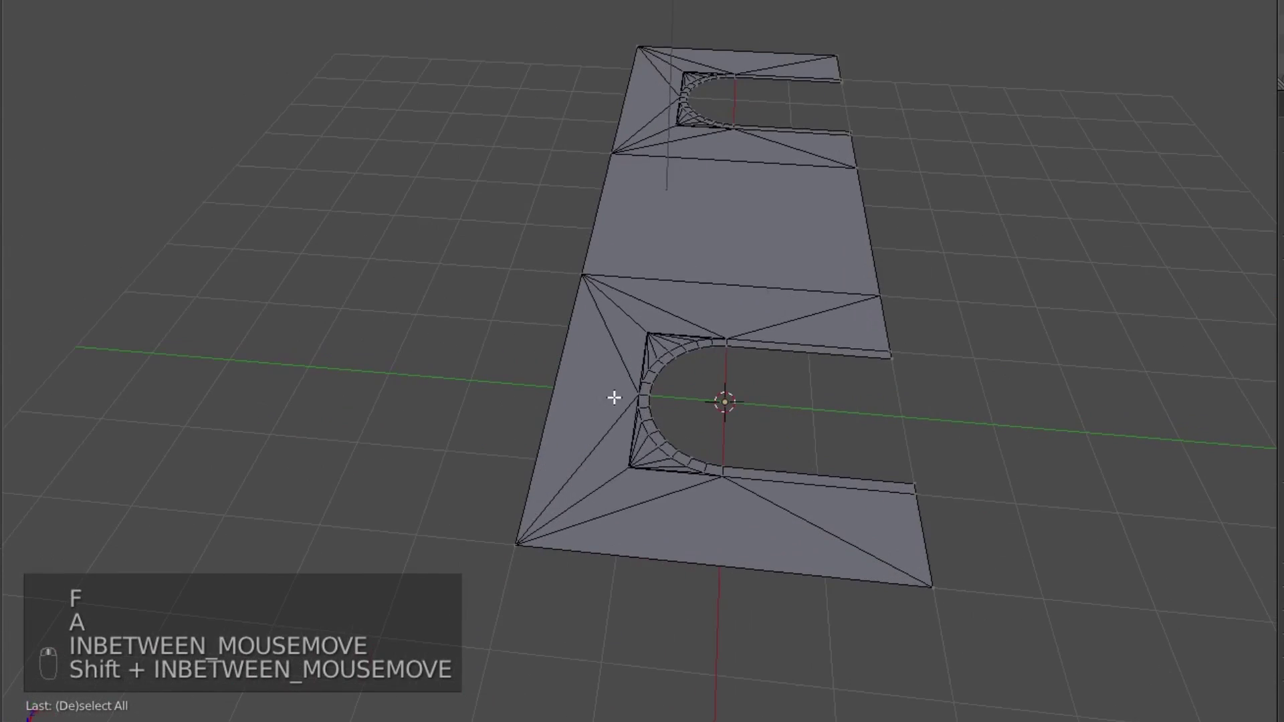
From side view, extrude the wall's top edge outward into a projecting ledge profile.
left_click(571, 480)
left_click(650, 138)
key("KP_1")
key("KP_3")
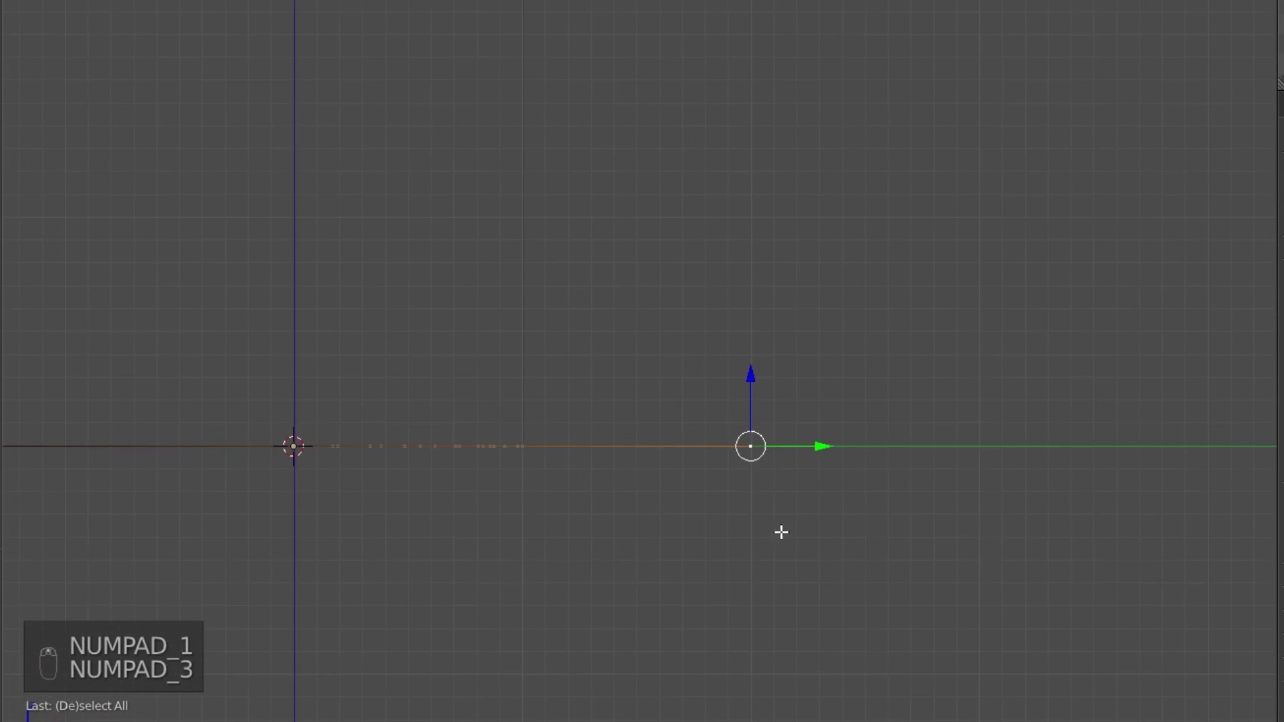
key("e")
key("e")
key("e")
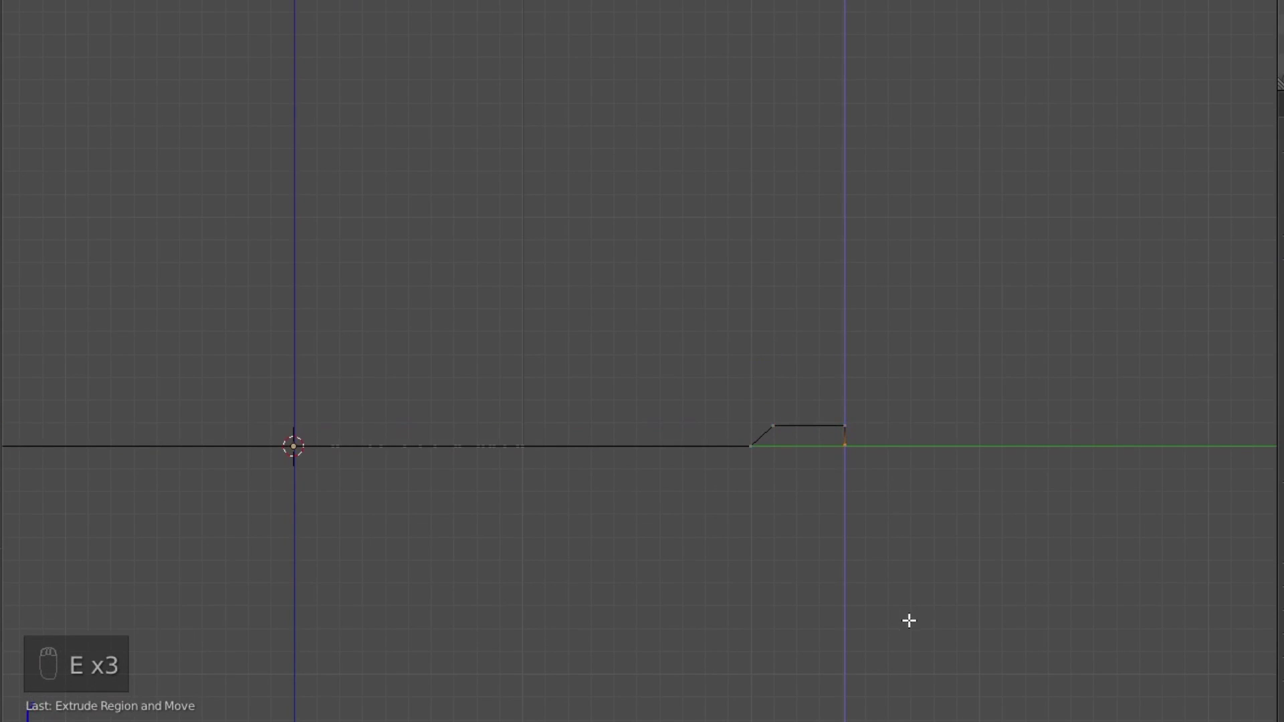
middle_click(637, 490)
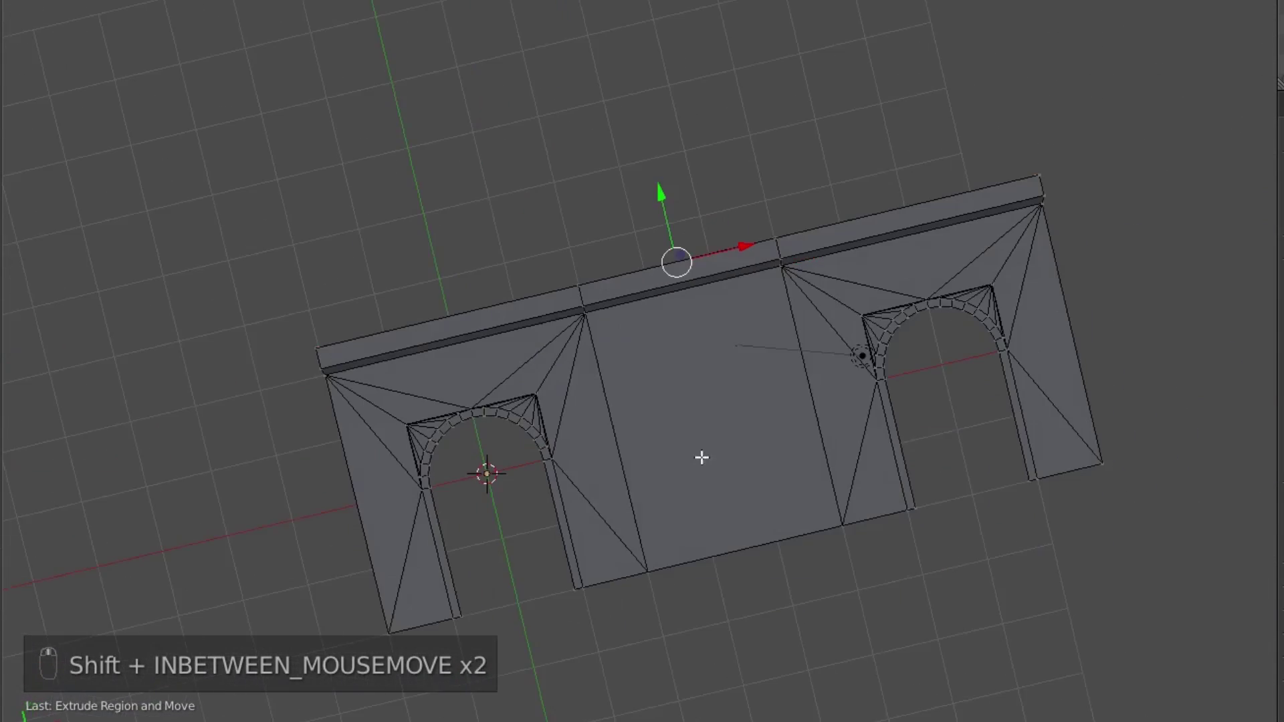
Rotate the wall and move it up off the grid, then look it over.
key("Tab")
key("r")
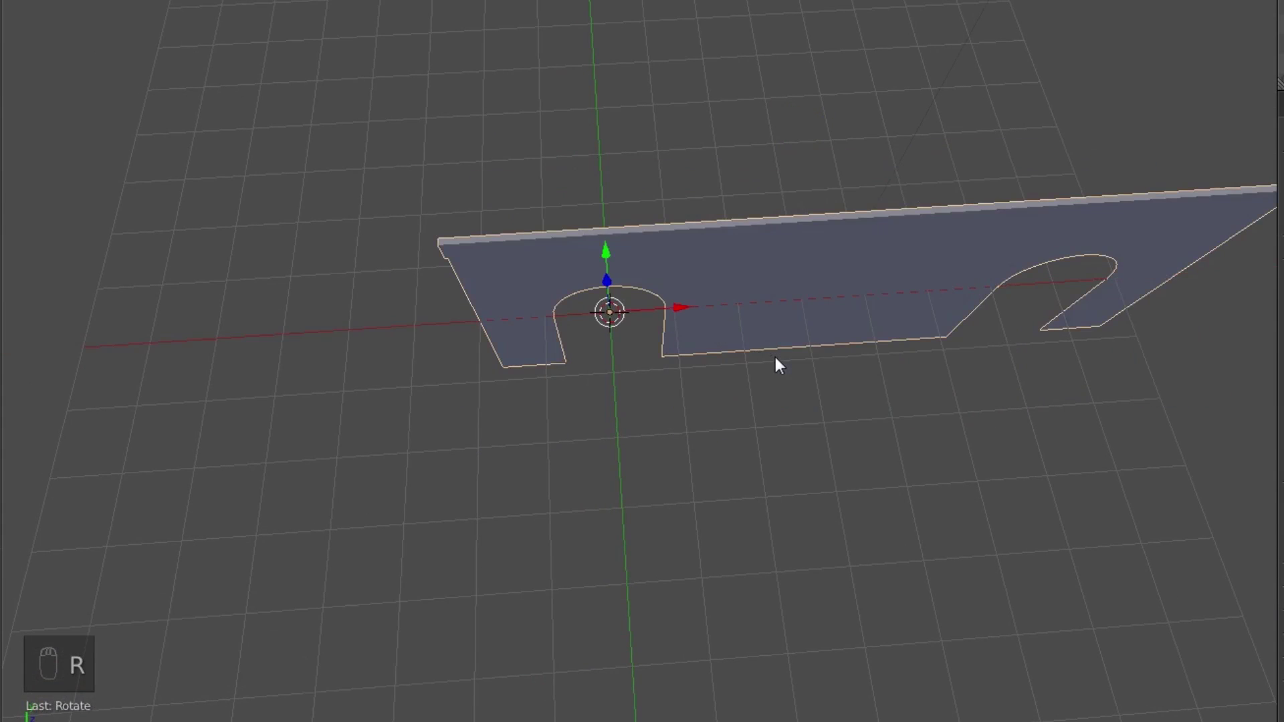
key("g")
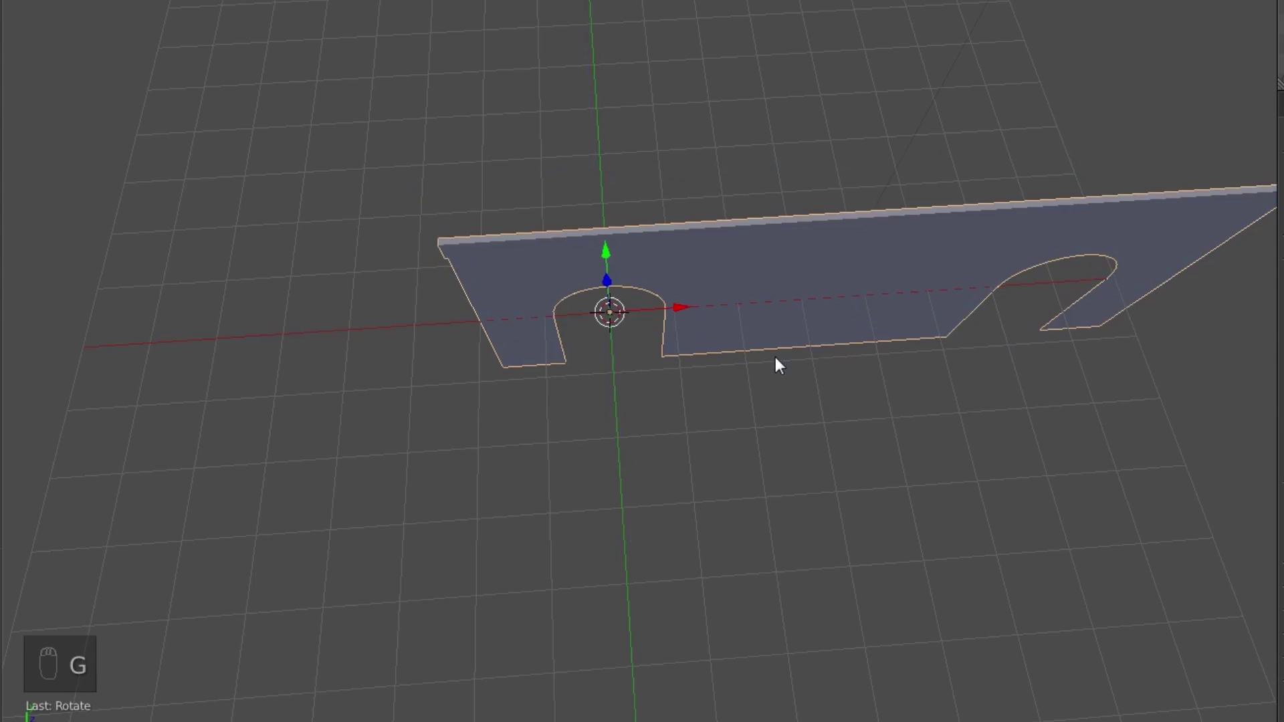
key("g")
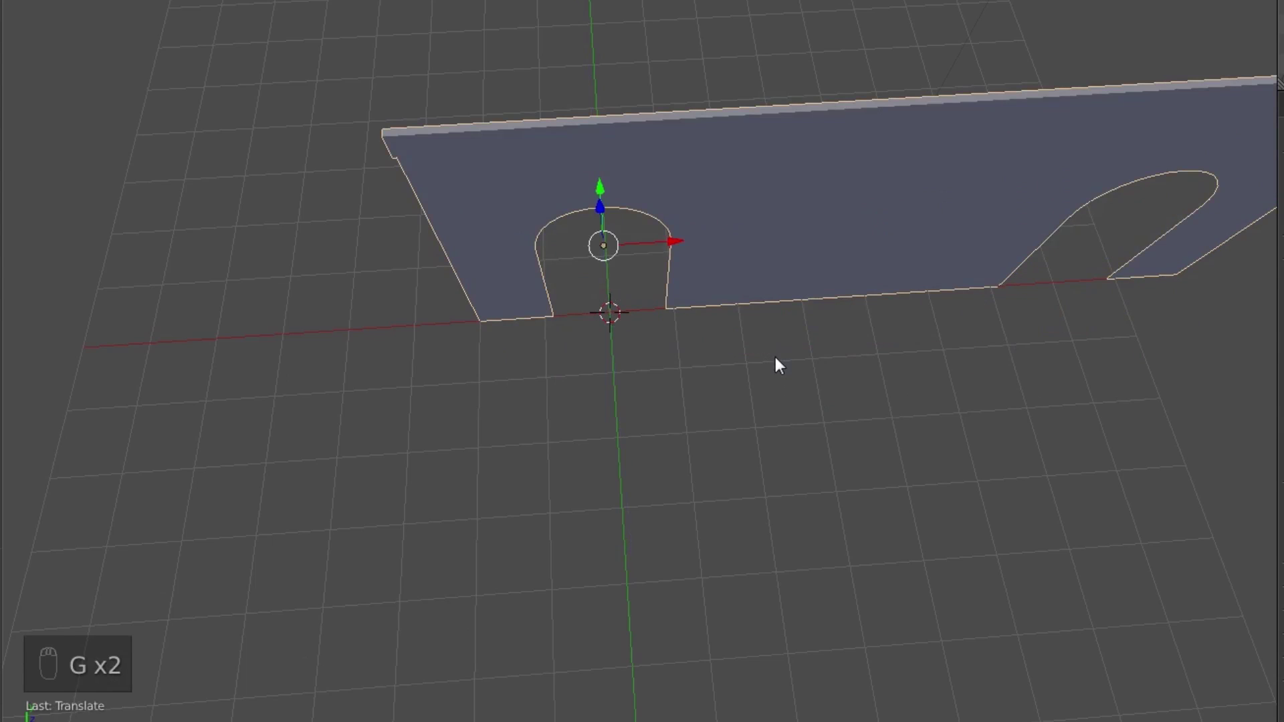
middle_click(685, 397)
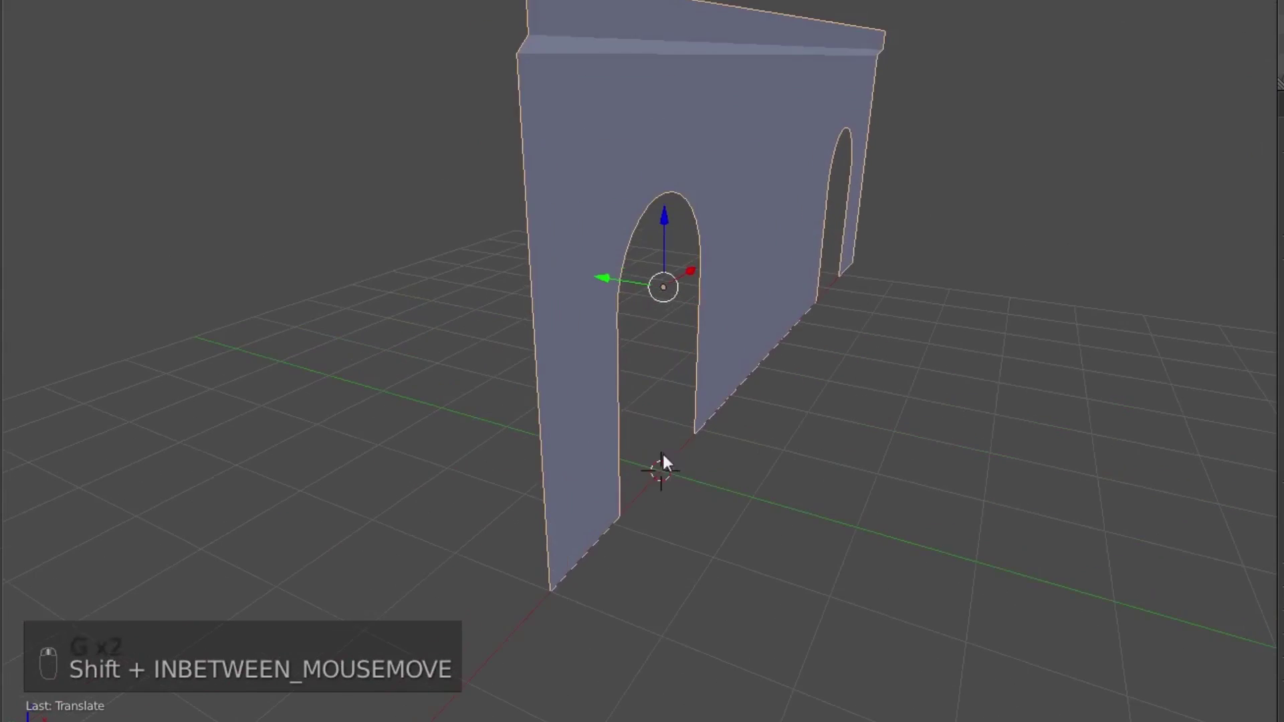
Extrude the first archway's inner outline and push it back into the wall's thickness.
key("Tab")
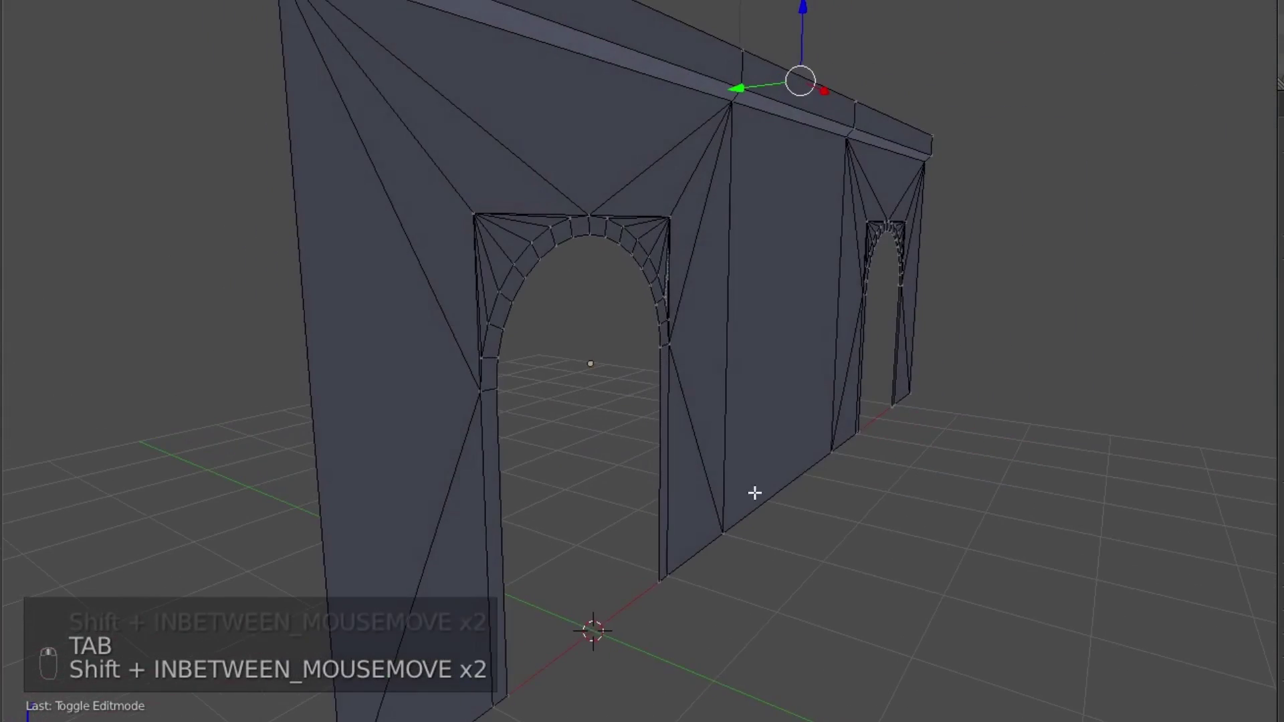
left_click_drag(667, 457, 632, 261)
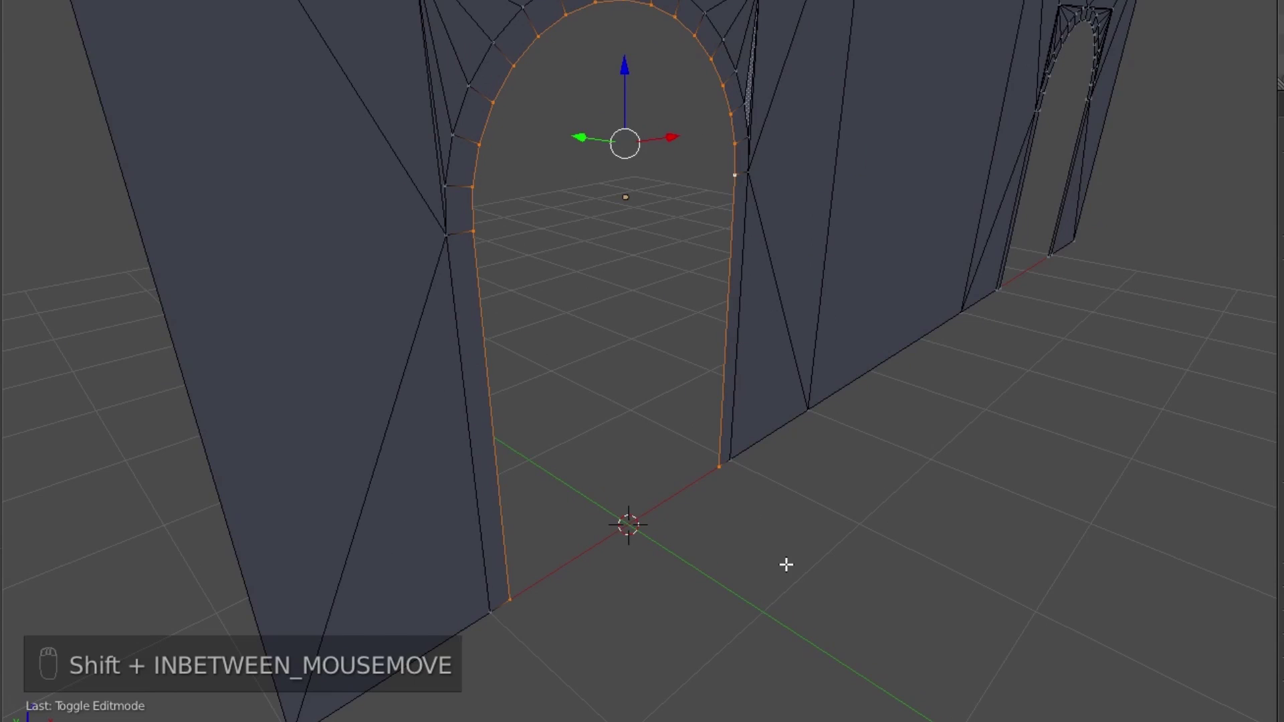
key("e")
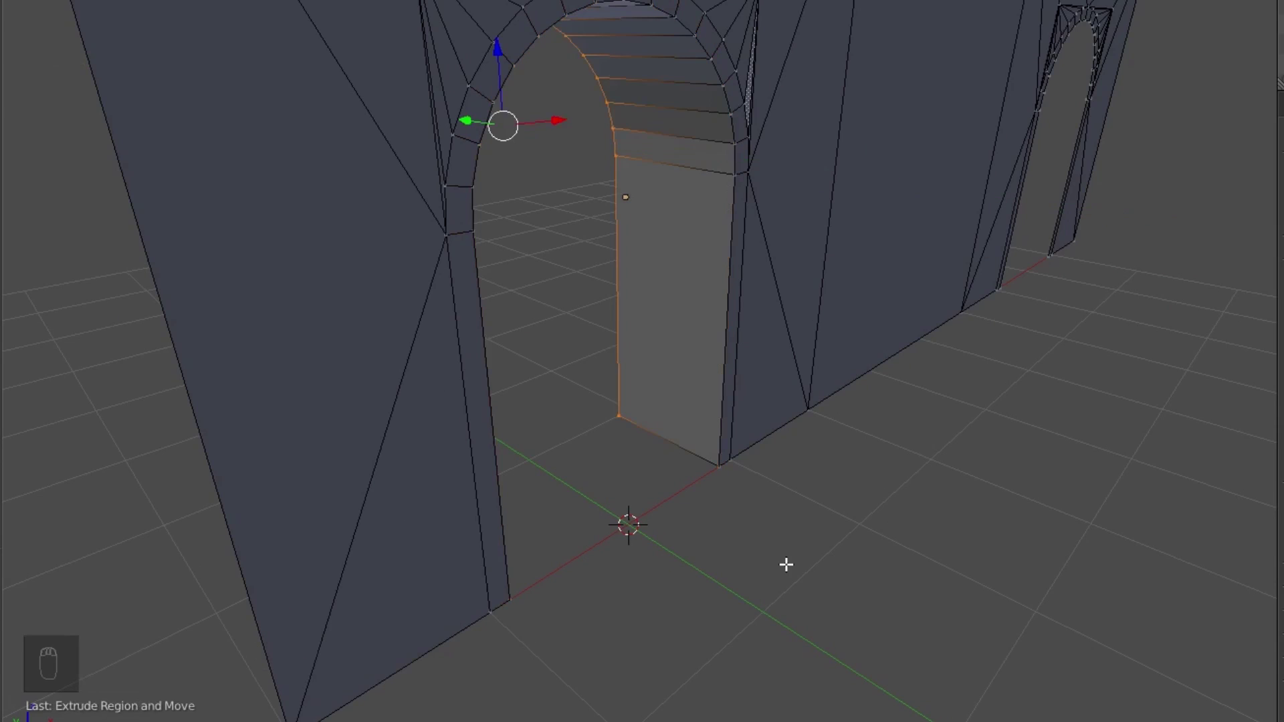
left_click_drag(708, 316, 666, 376)
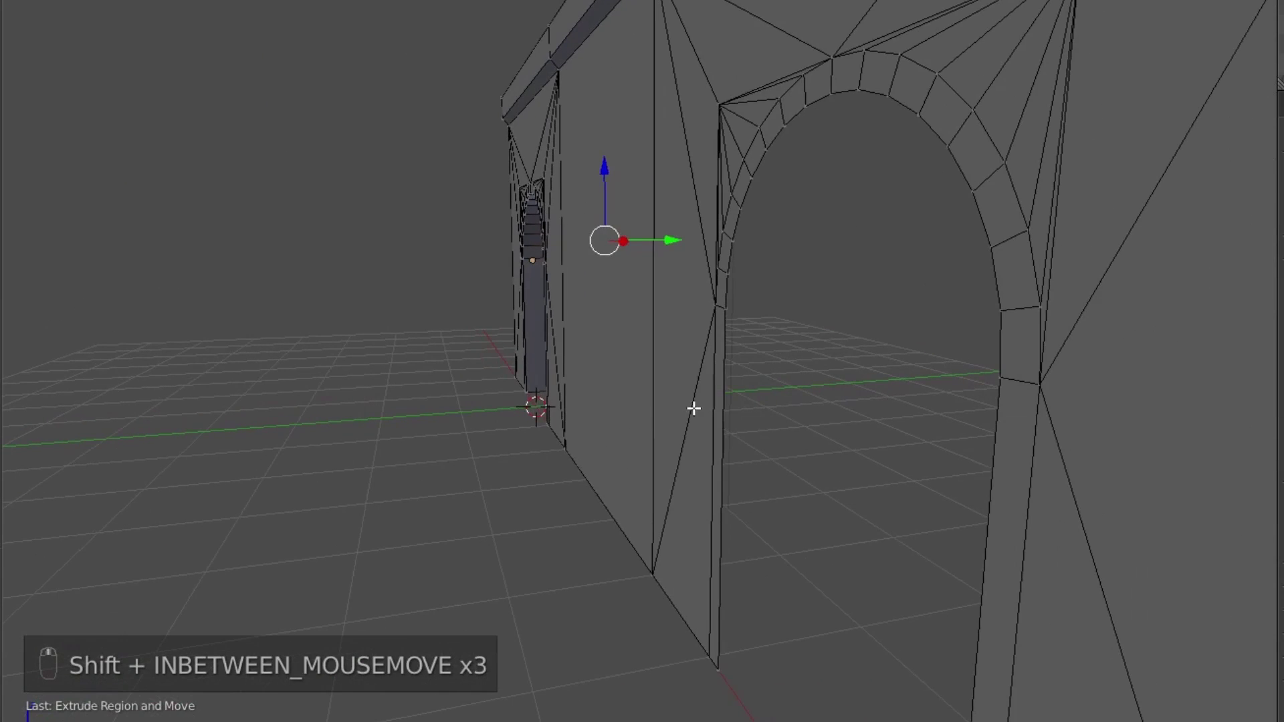
Select the ring of faces around the archway rim.
middle_click(722, 667)
left_click_drag(731, 298, 726, 394)
key("e")
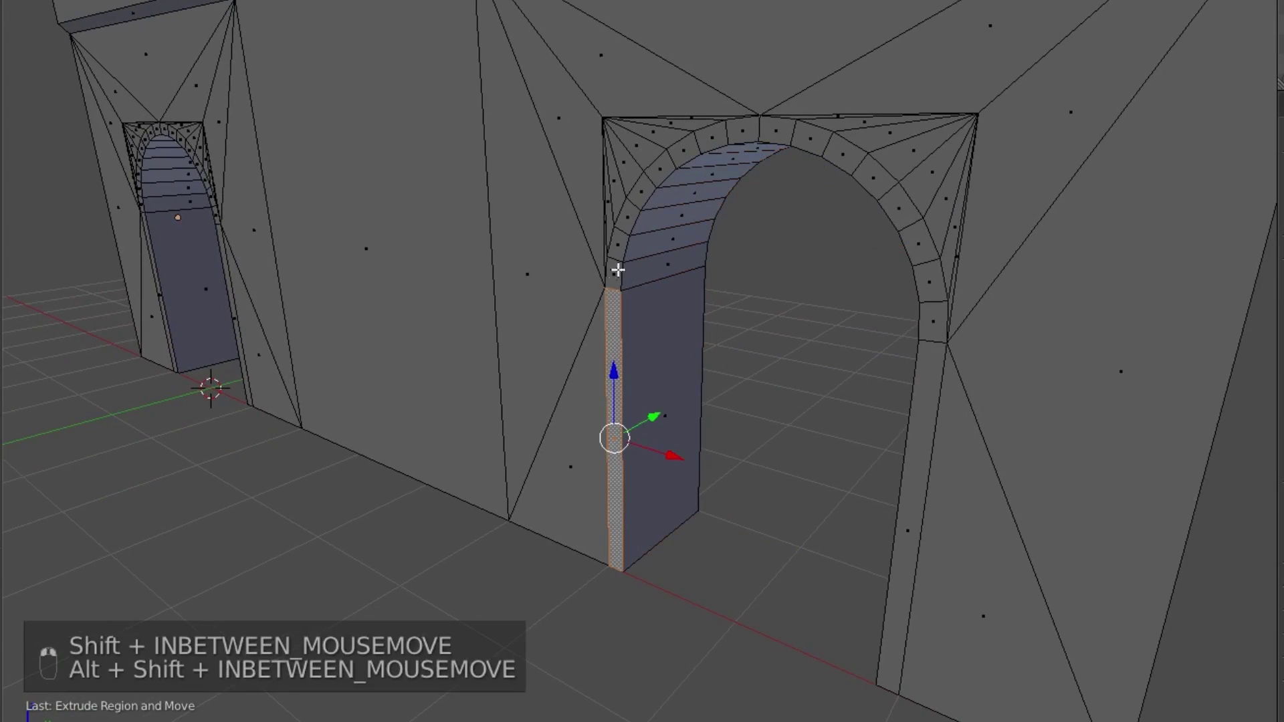
left_click_drag(614, 263, 905, 216)
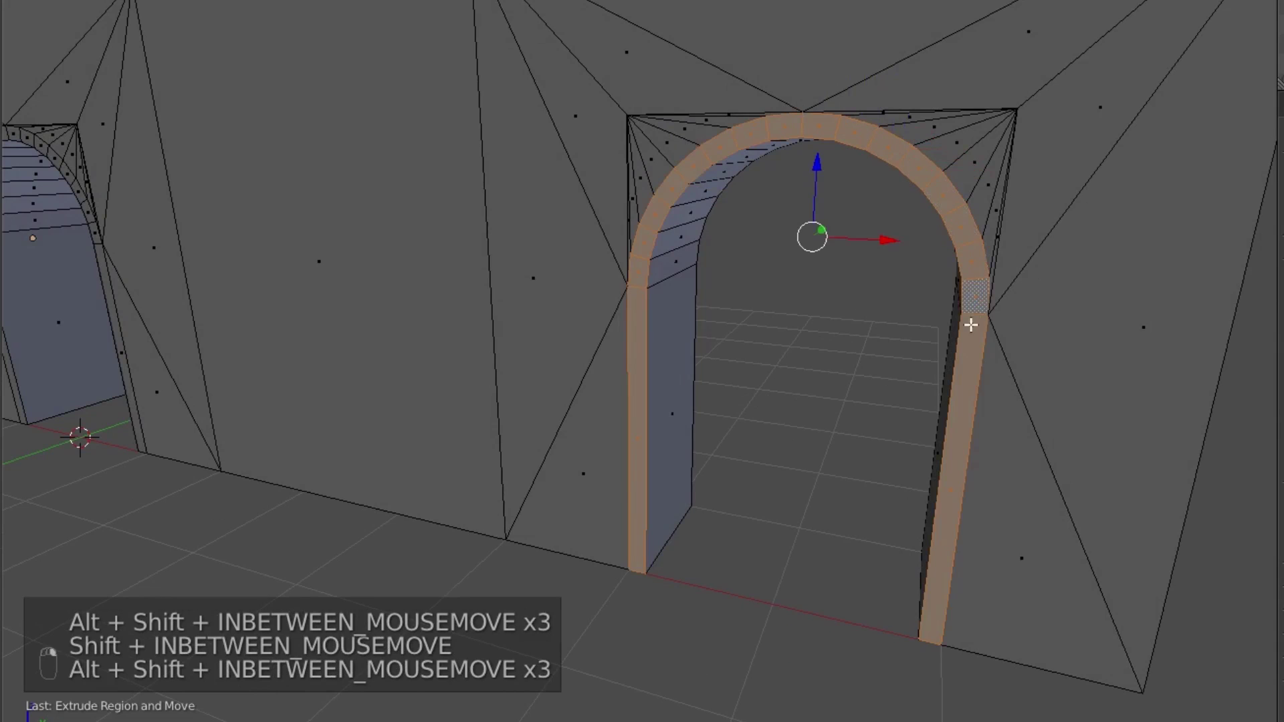
Extrude the rim faces outward so the frame protrudes from the wall, and check it as a solid.
middle_click(836, 450)
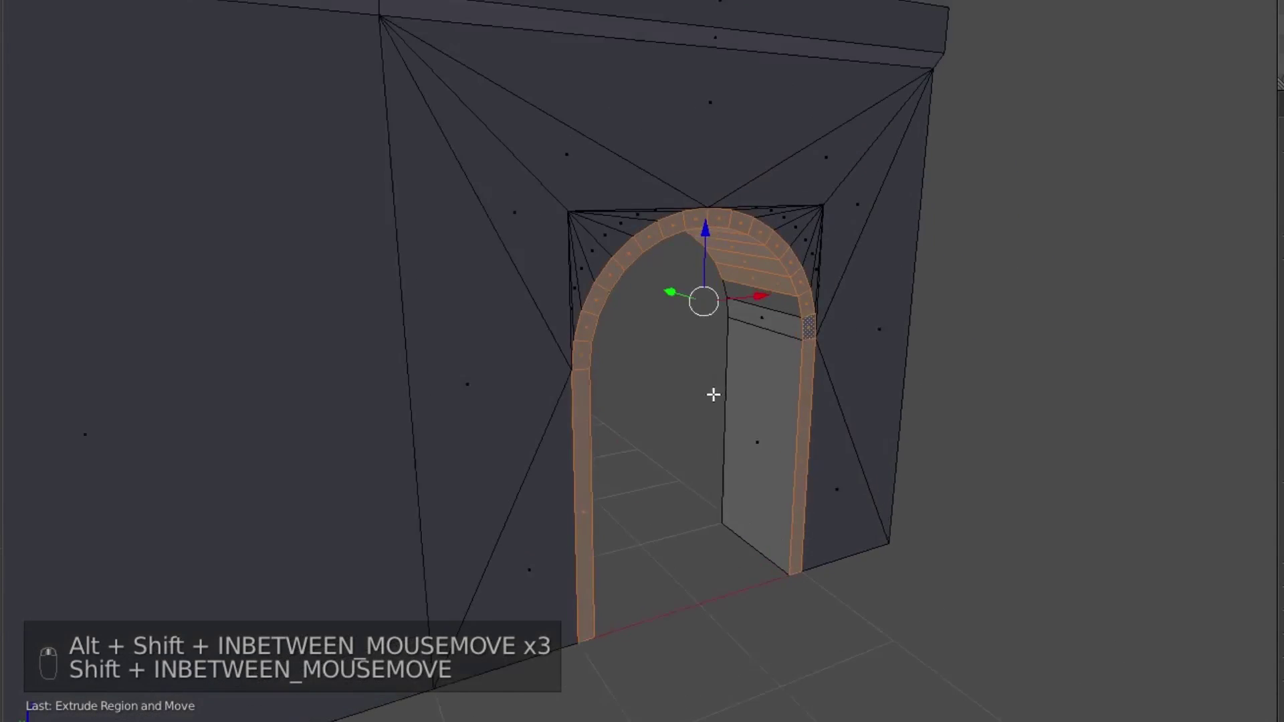
key("c")
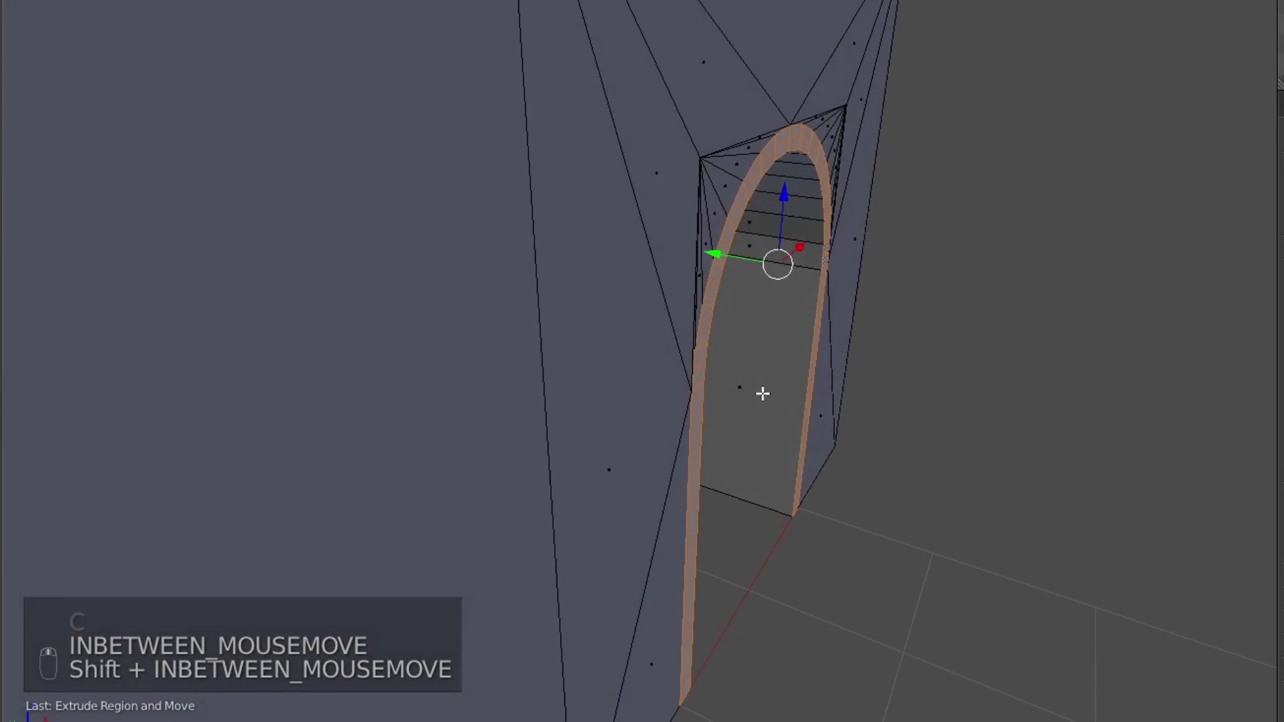
key("e")
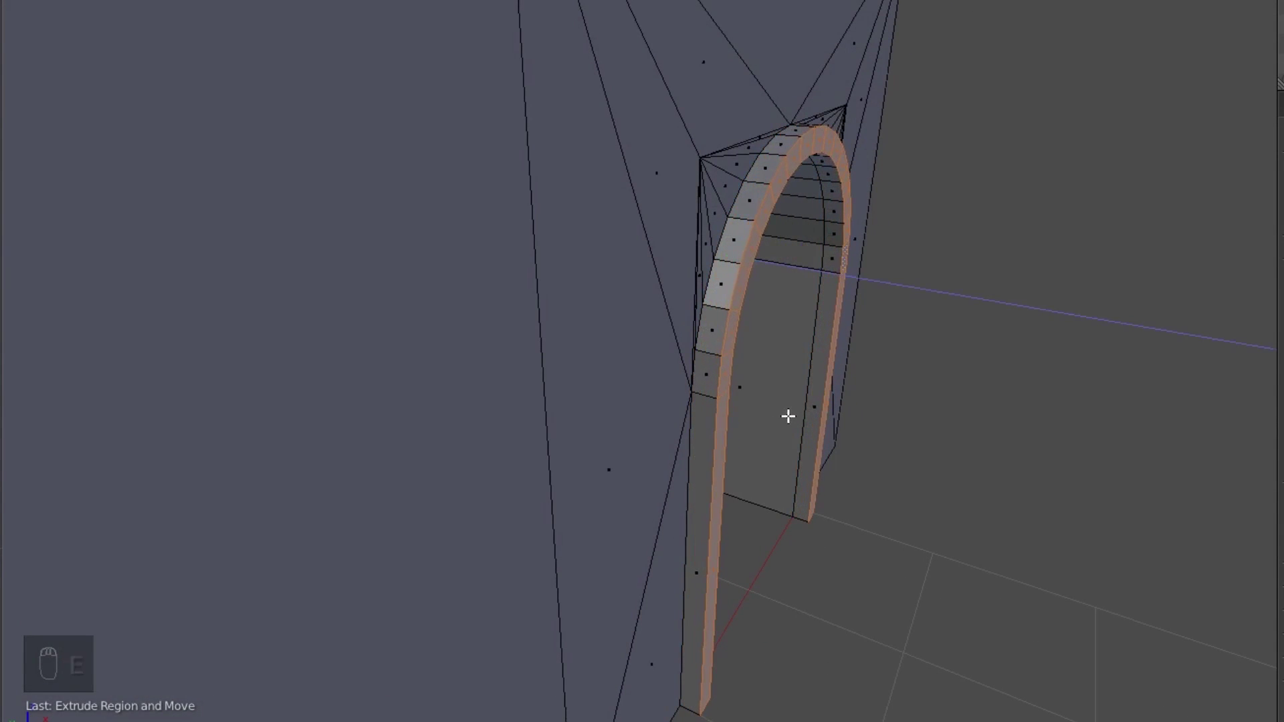
middle_click(738, 416)
key("Tab")
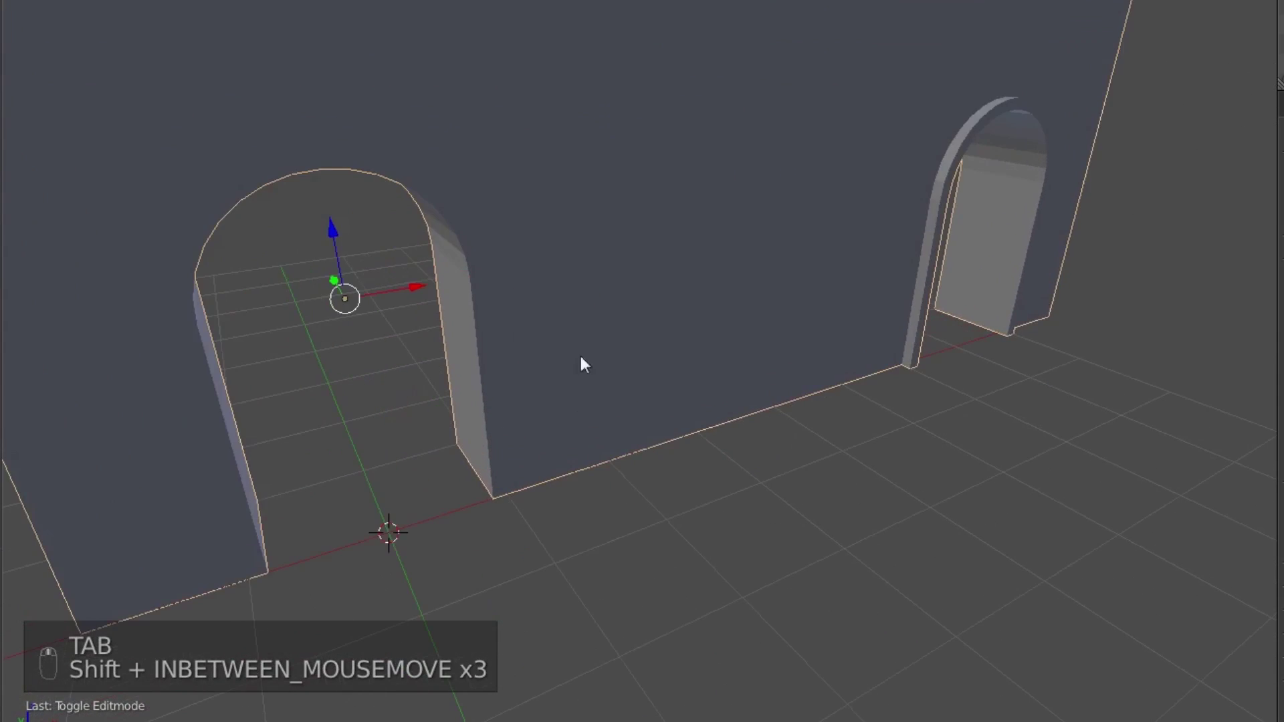
Bevel the first archway's rim edges with several segments to round them off.
key("Tab")
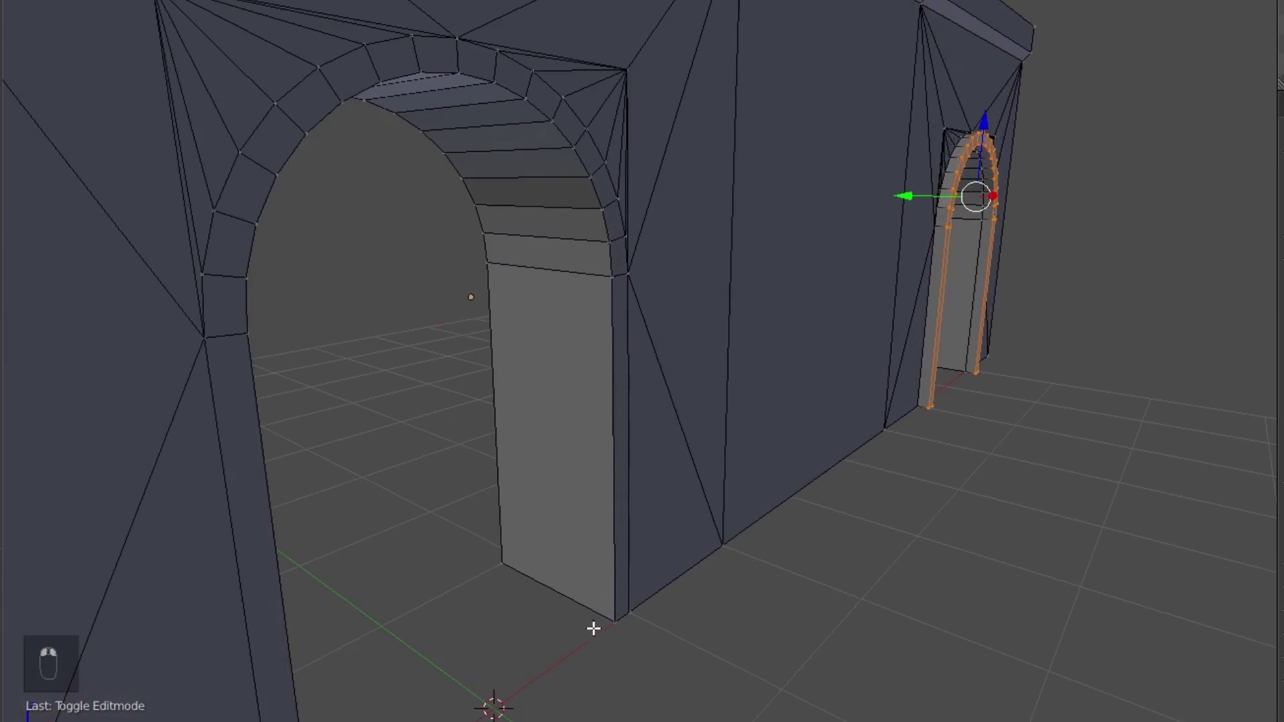
left_click_drag(595, 627, 613, 283)
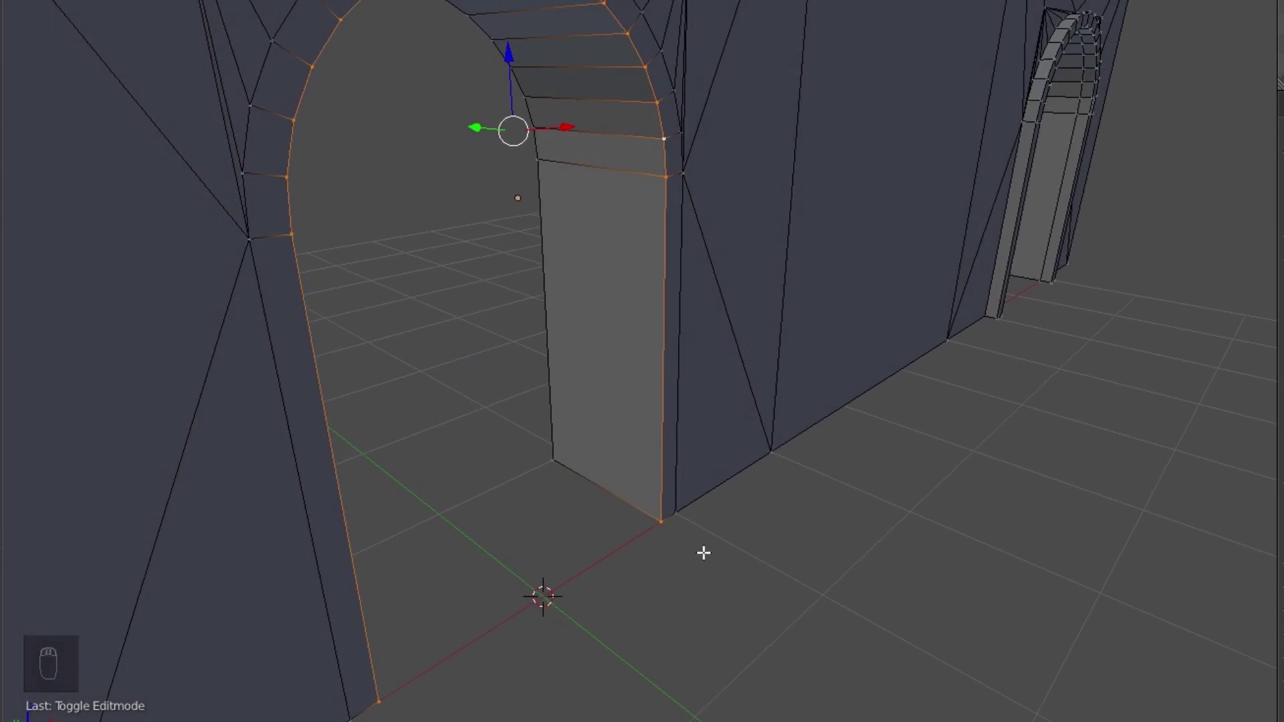
key("ctrl+b")
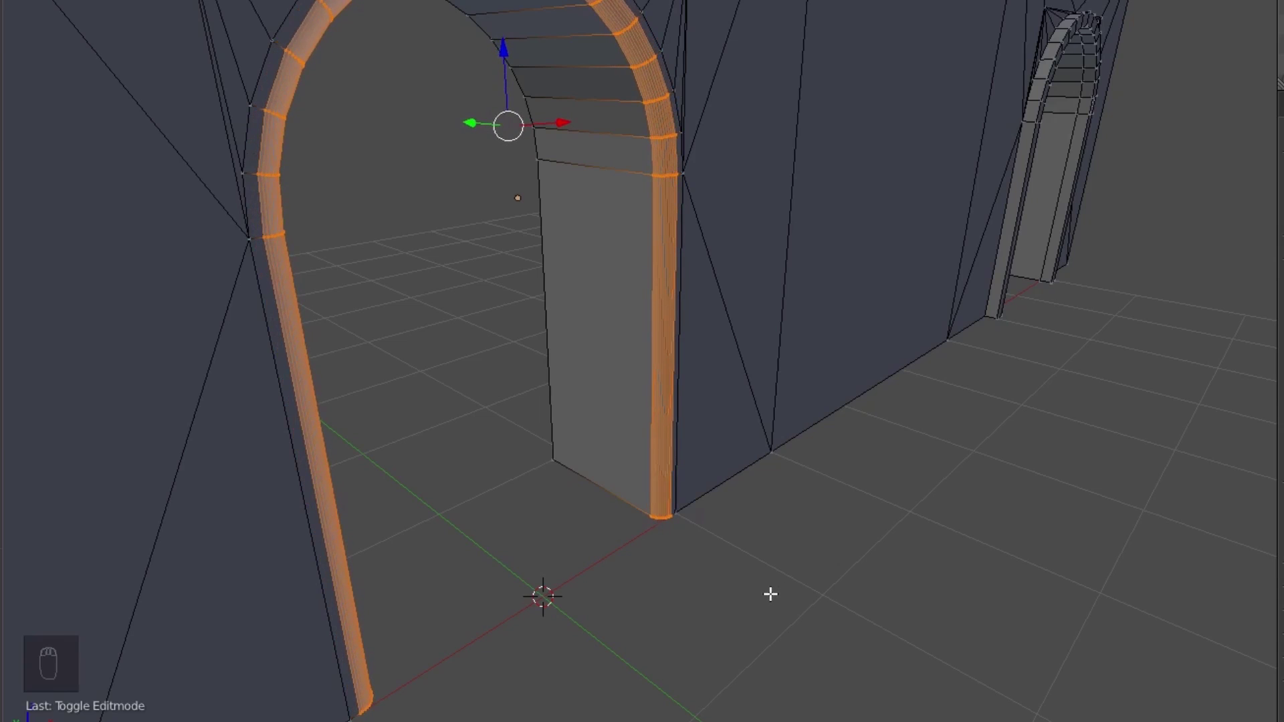
key("w")
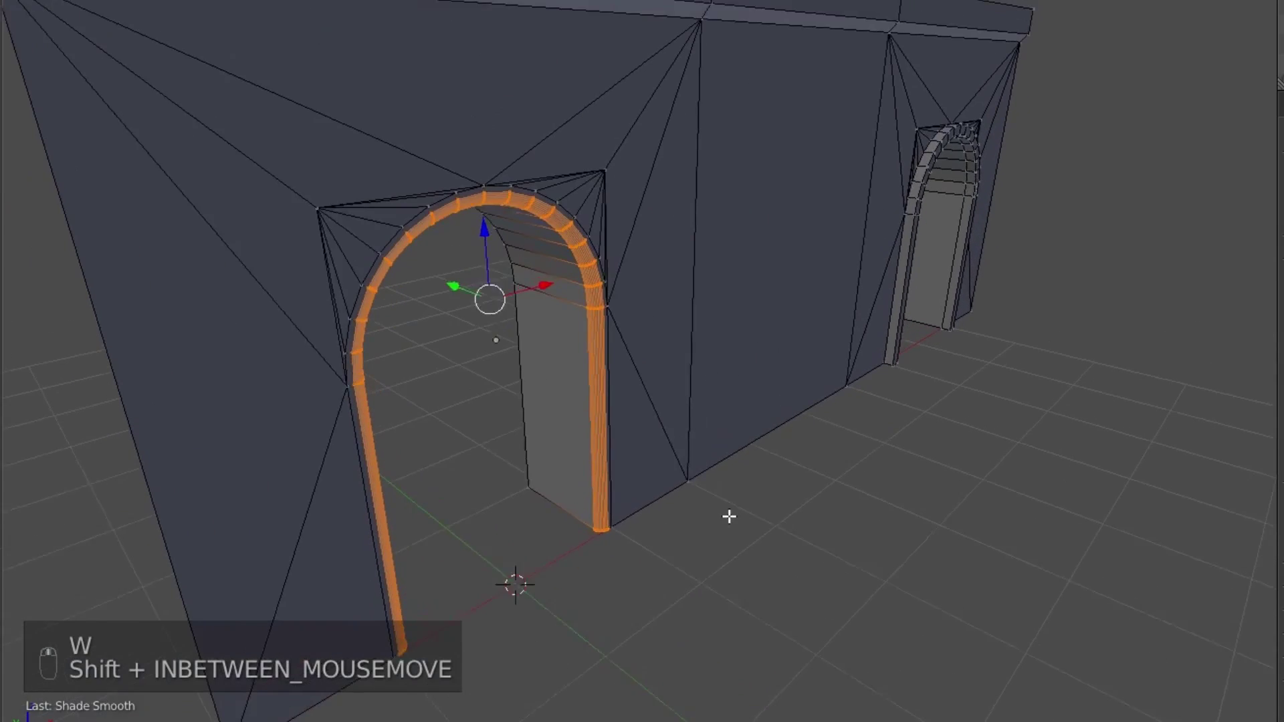
Select and inspect the face strips and edge loops running around the archway.
key("a")
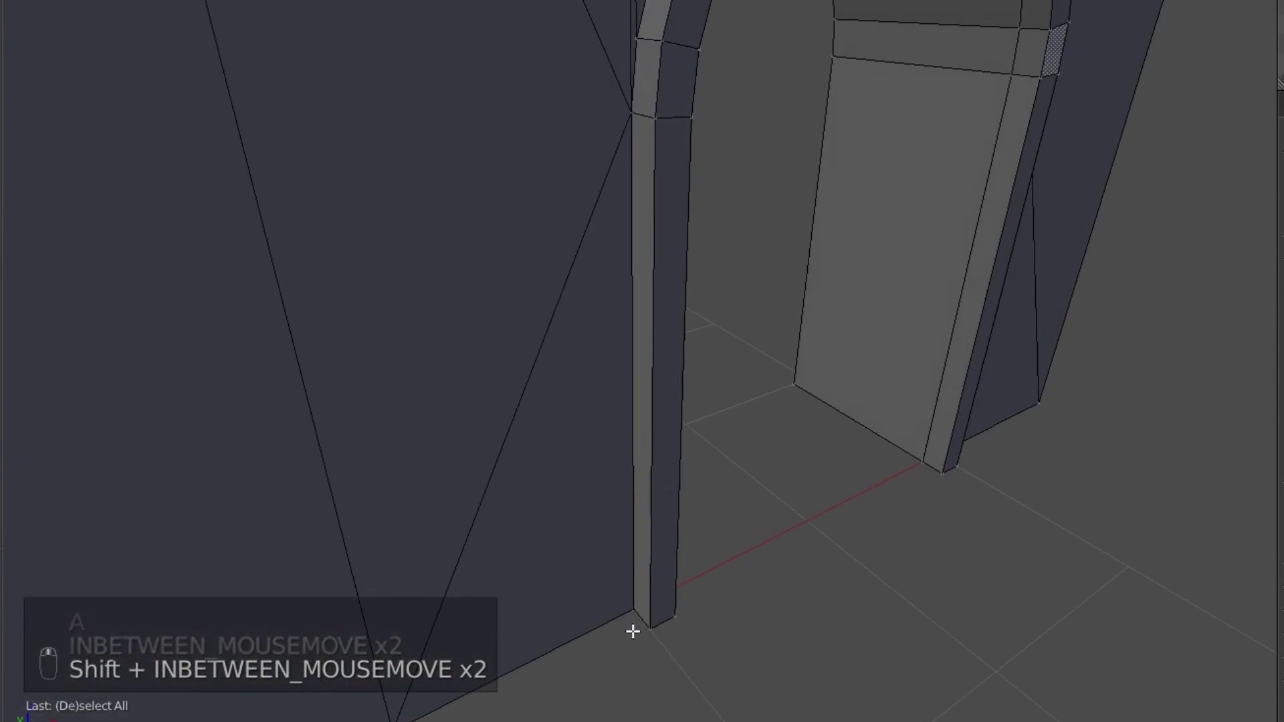
middle_click(669, 623)
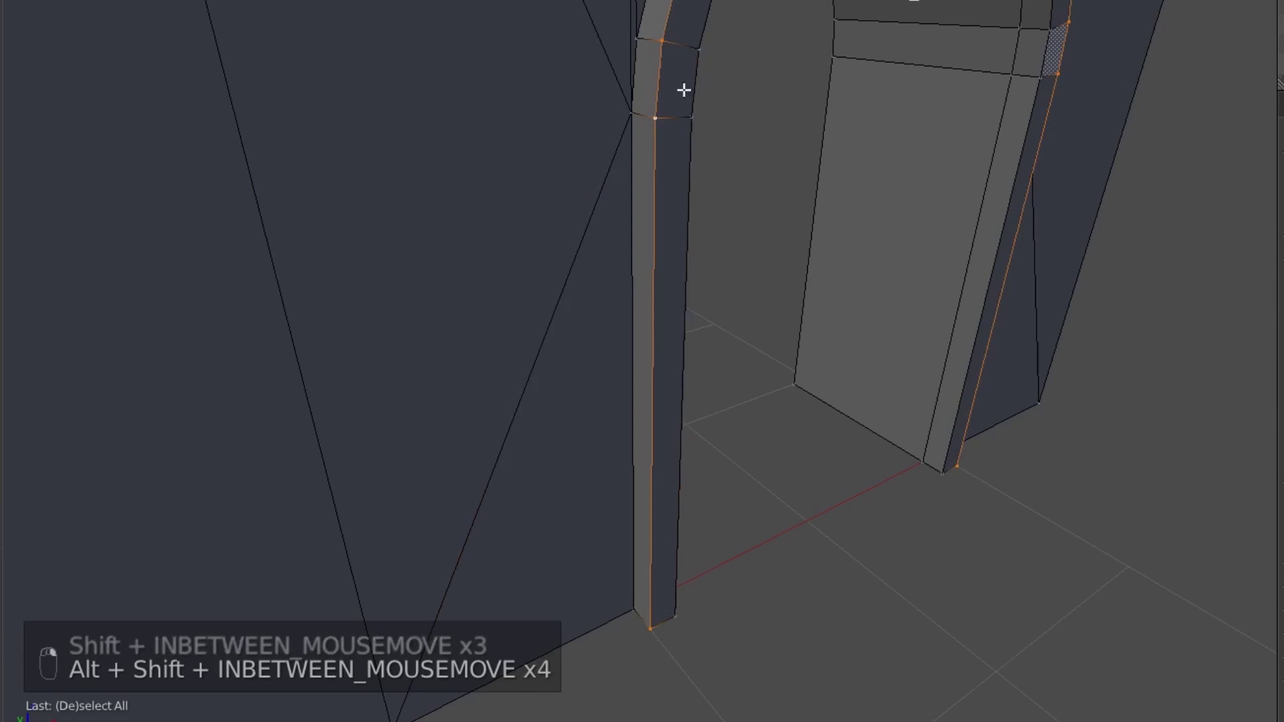
key("w")
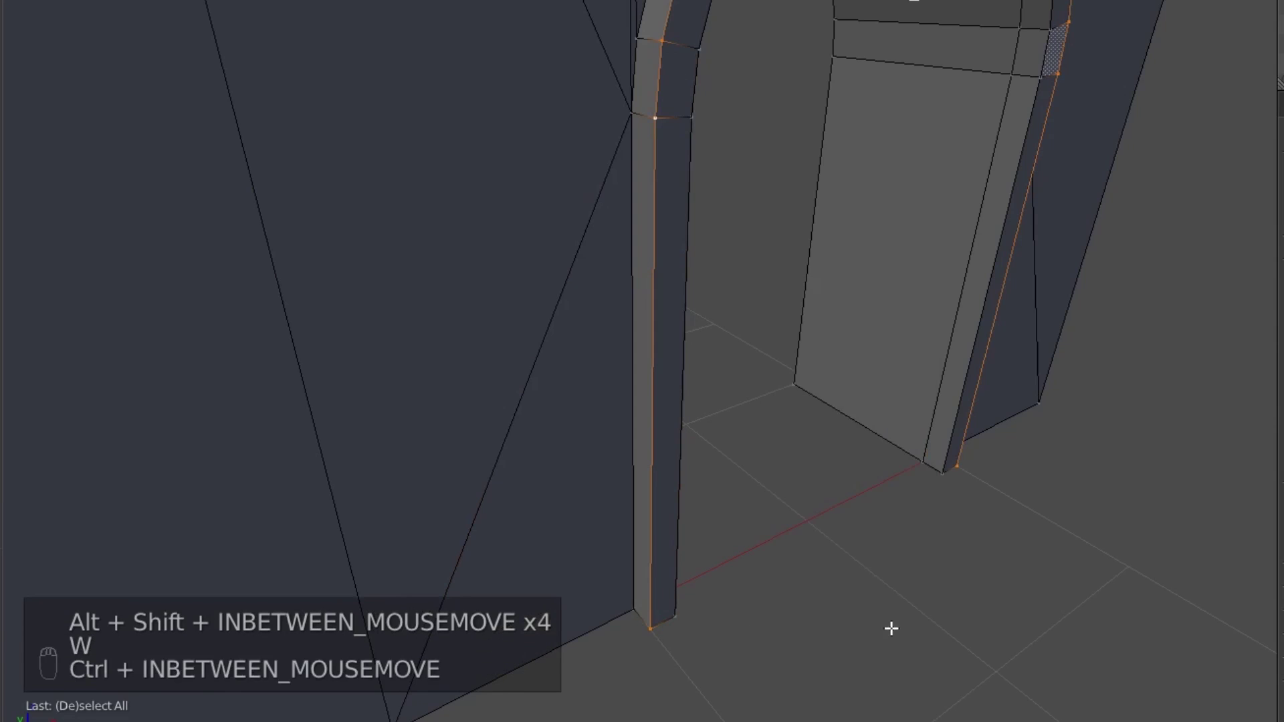
key("ctrl+b")
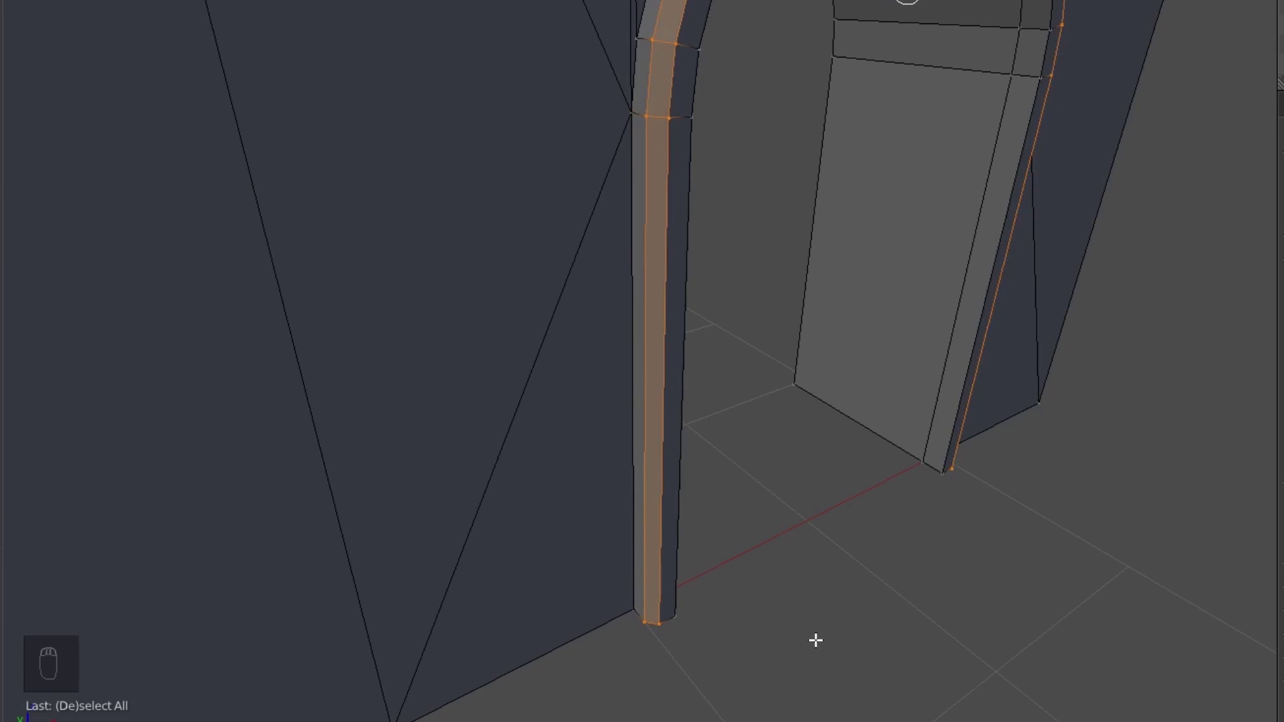
middle_click(847, 517)
key("a")
left_click(859, 528)
Return to the whole wall as a solid object and orbit around the large archway.
key("Tab")
key("Tab")
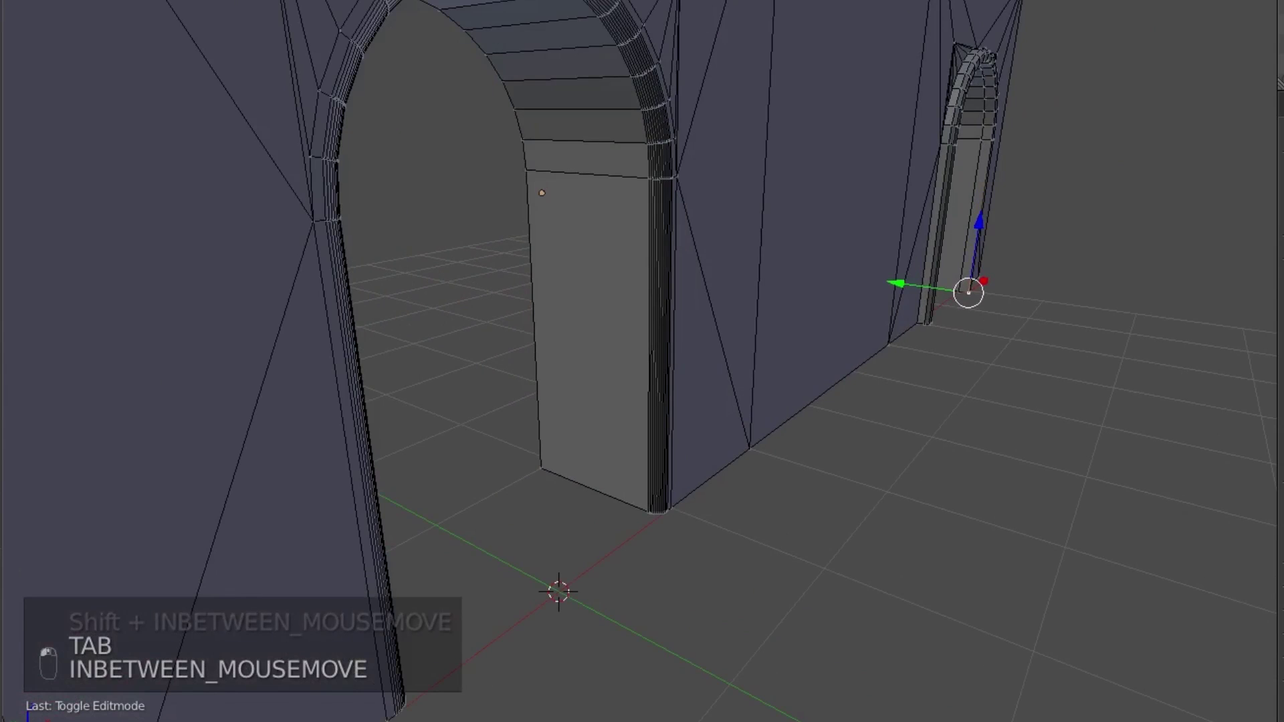
middle_click(489, 151)
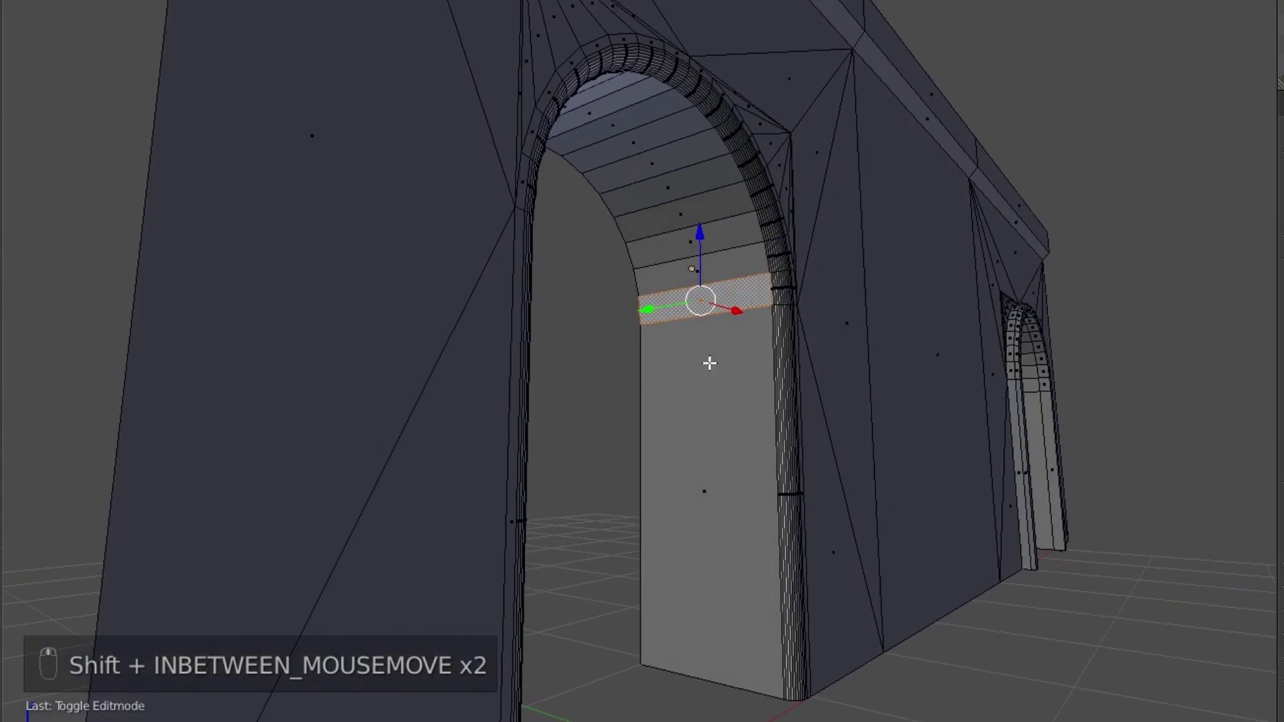
key("w")
key("Tab")
middle_click(677, 508)
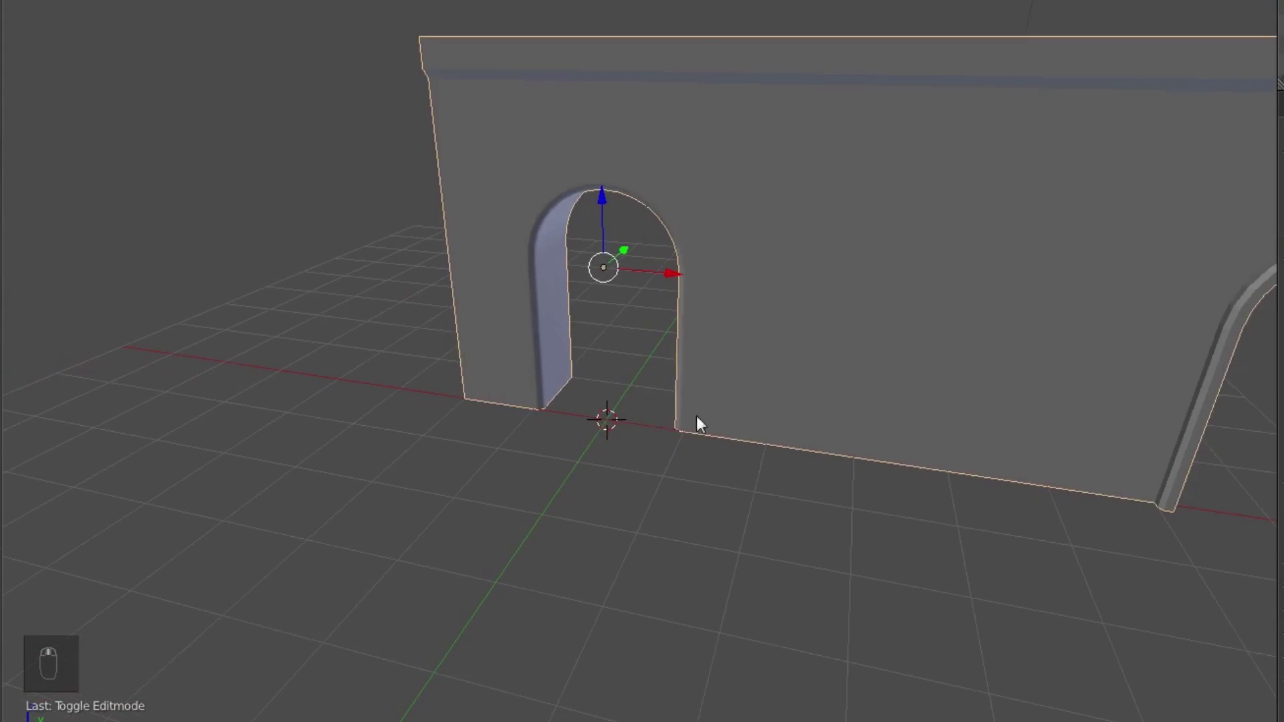
Select the archway's inner faces and the arch ring in Edit Mode.
left_click_drag(536, 322, 605, 355)
key("Tab")
key("w")
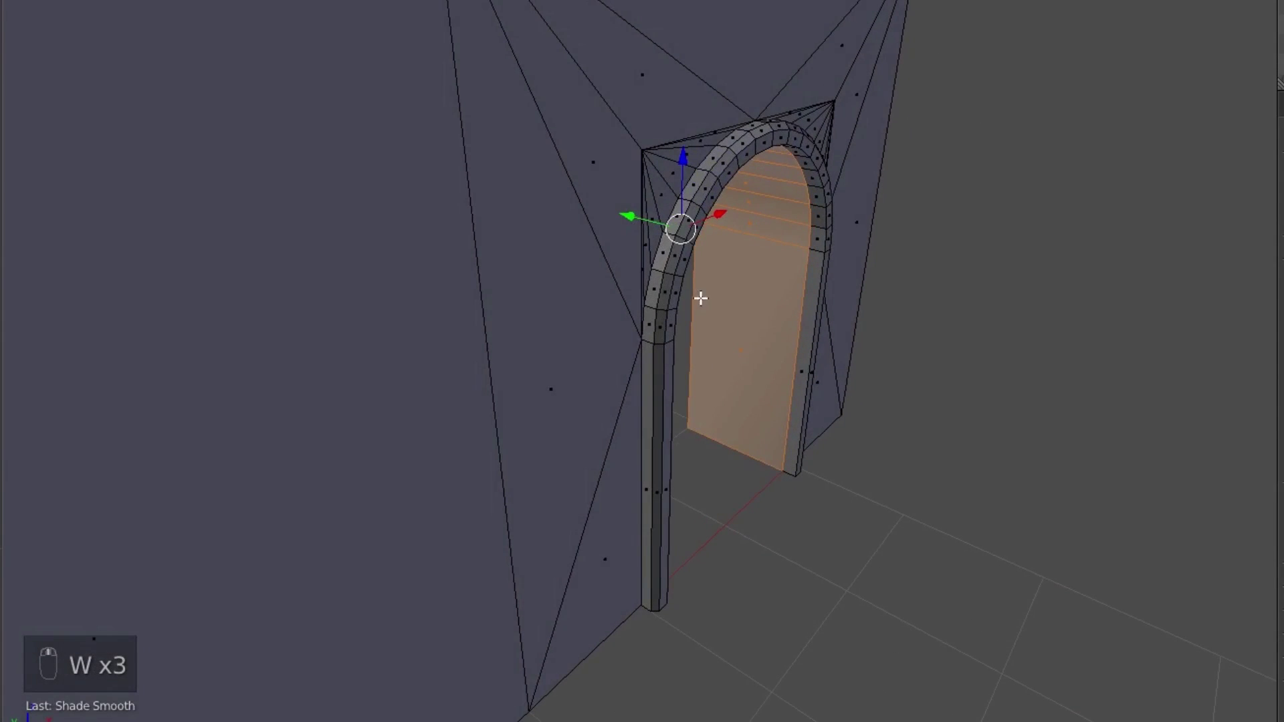
key("Tab")
key("Tab")
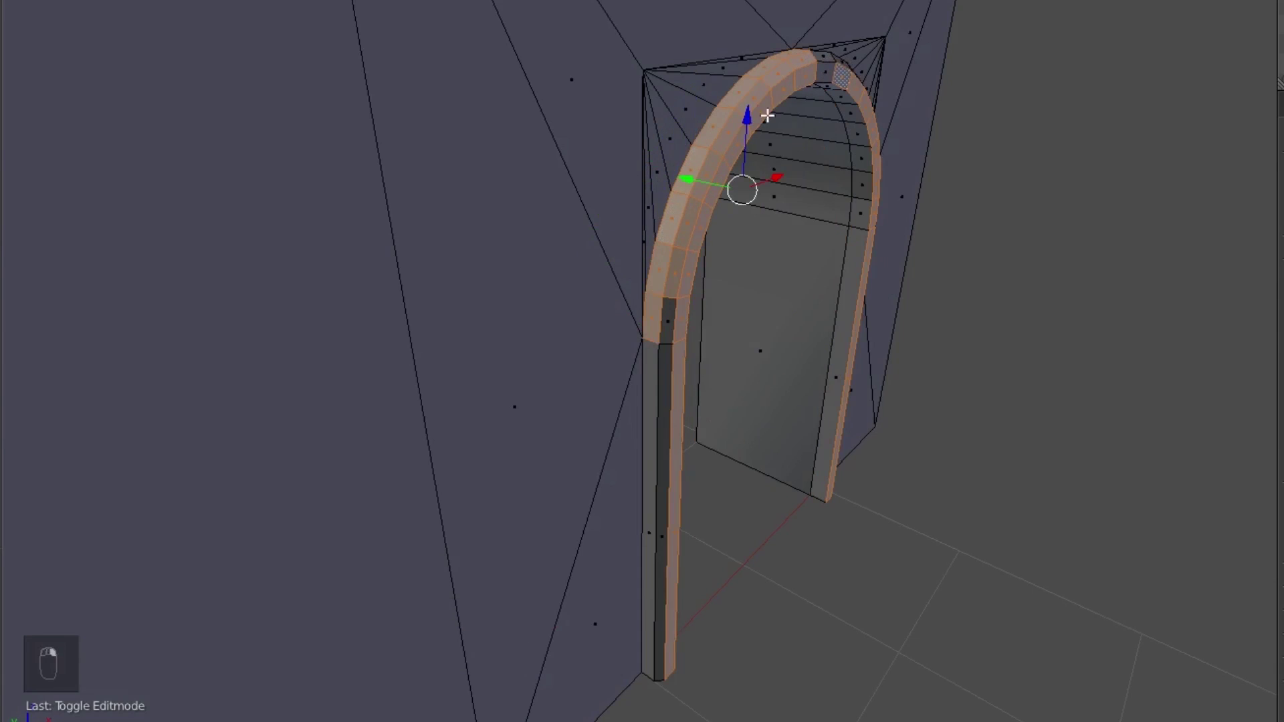
Show the whole two-arch wall see-through in wireframe shading.
key("a")
left_click(669, 437)
key("Tab")
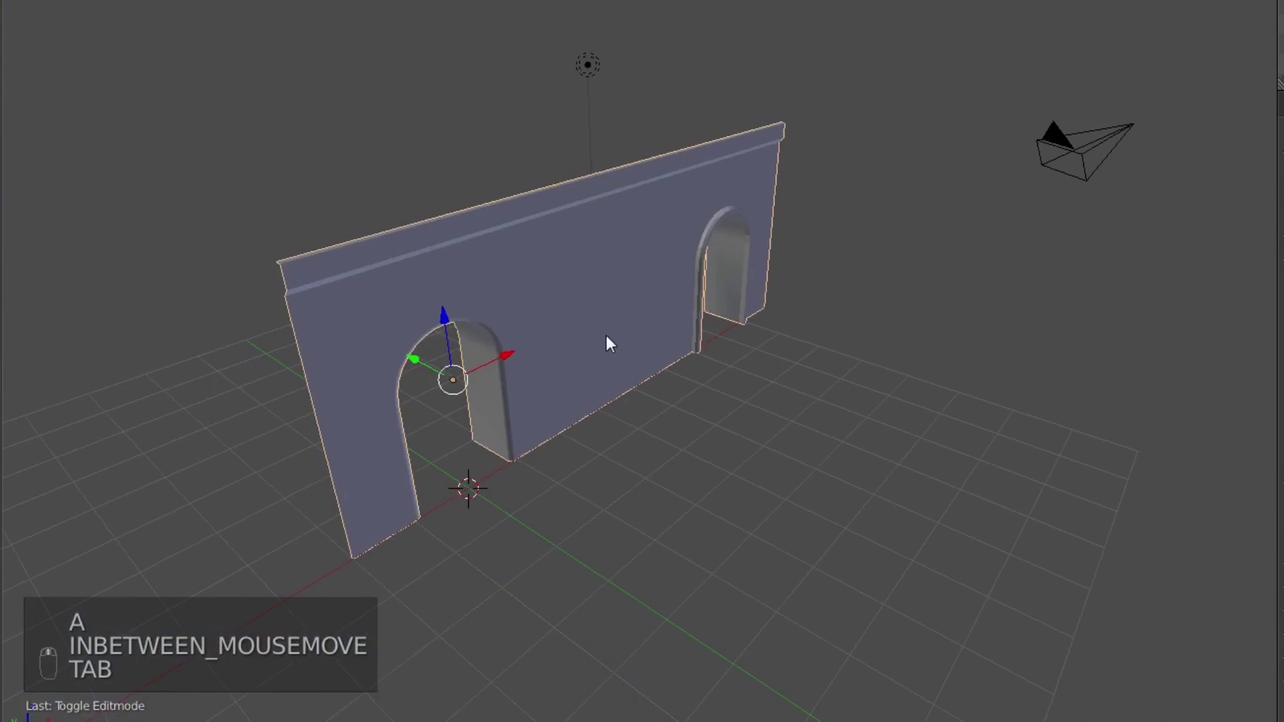
key("z")
key("Tab")
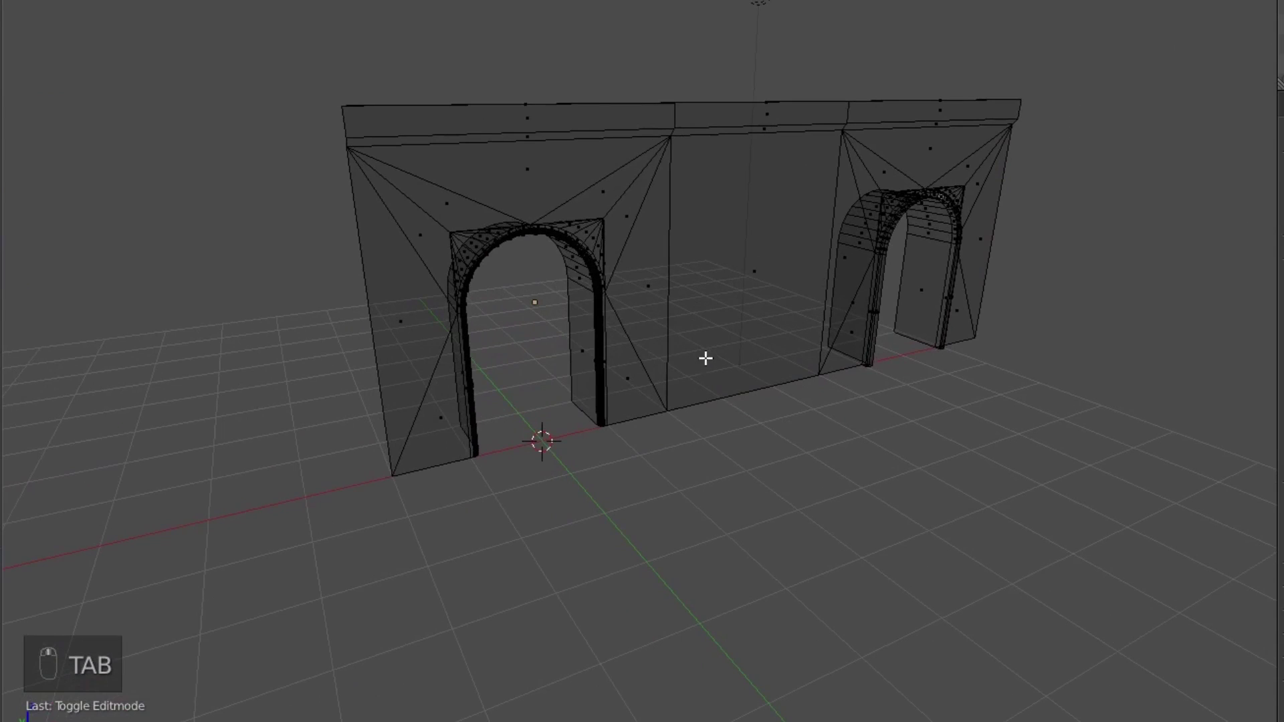
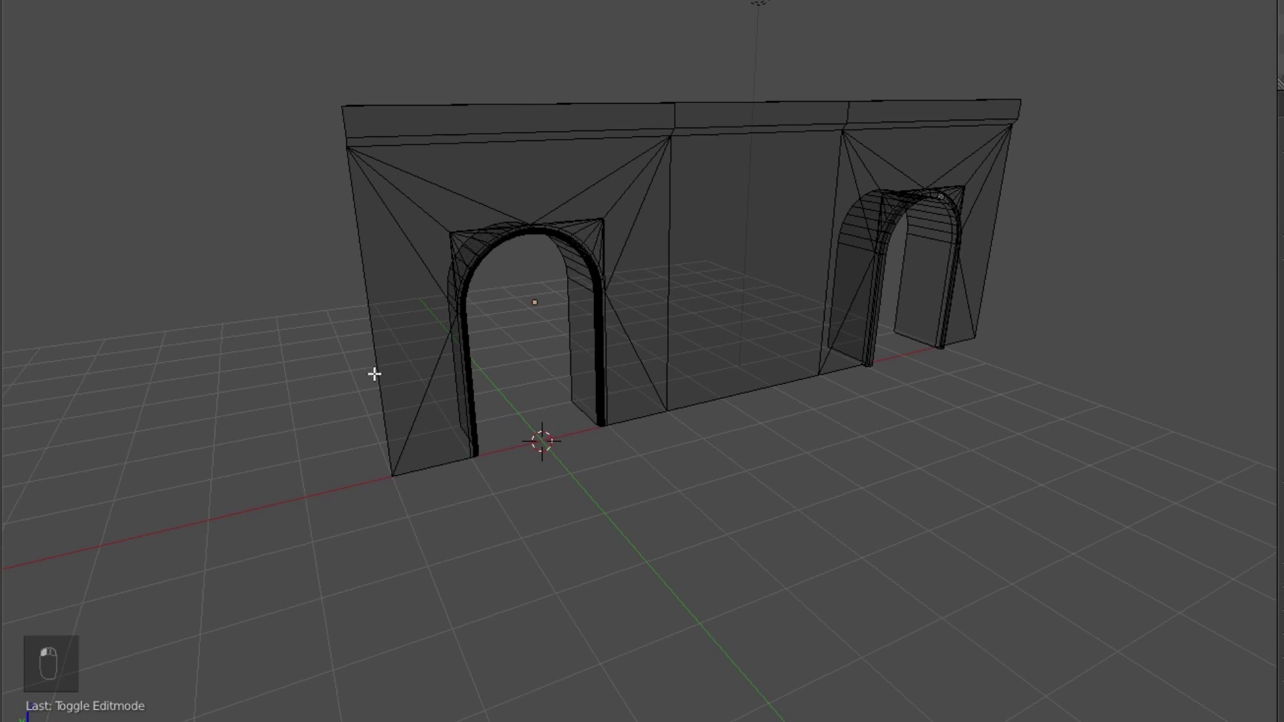
Extrude the wall's left end edges and swing the new section into an angled side wall from top view.
left_click_drag(370, 364, 595, 238)
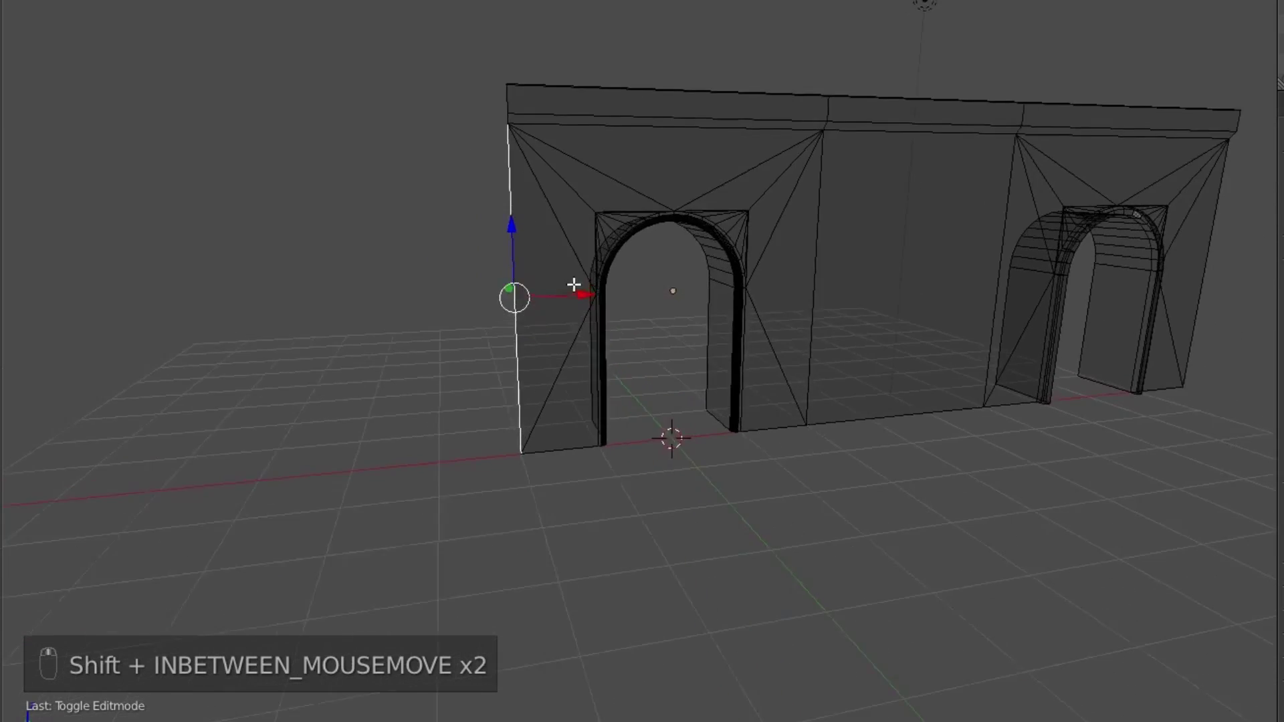
middle_click(632, 270)
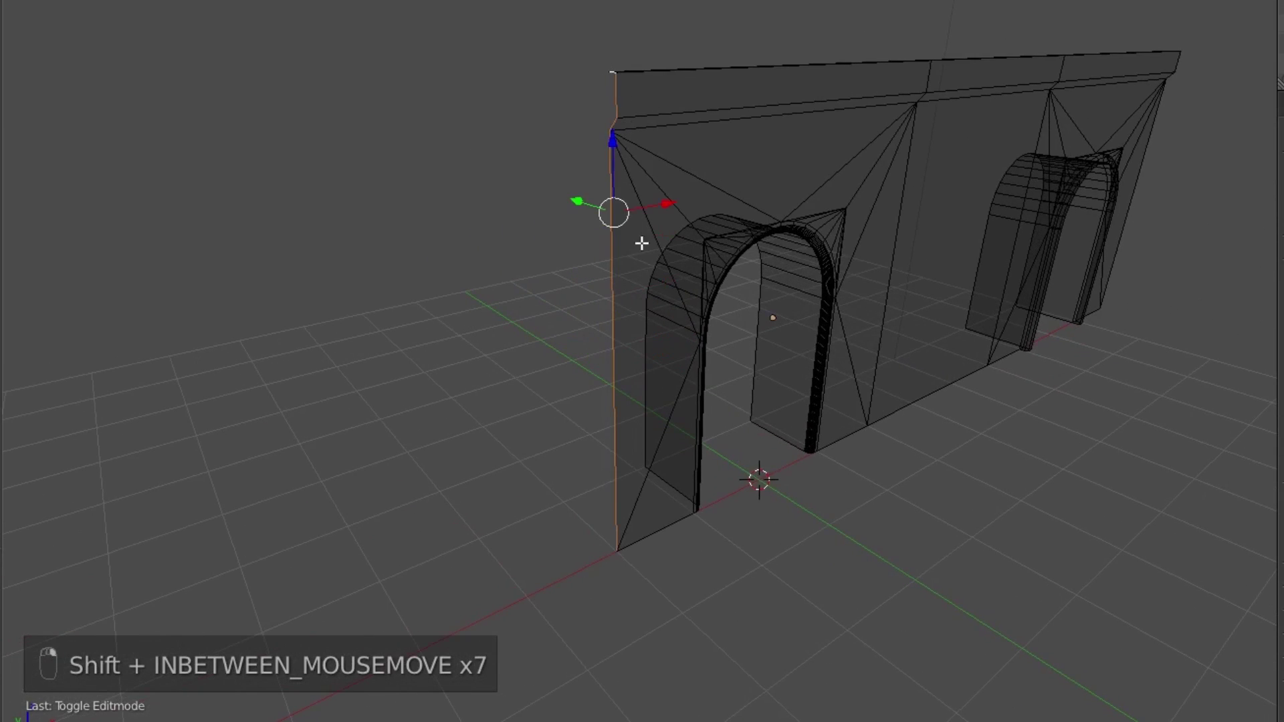
key("e")
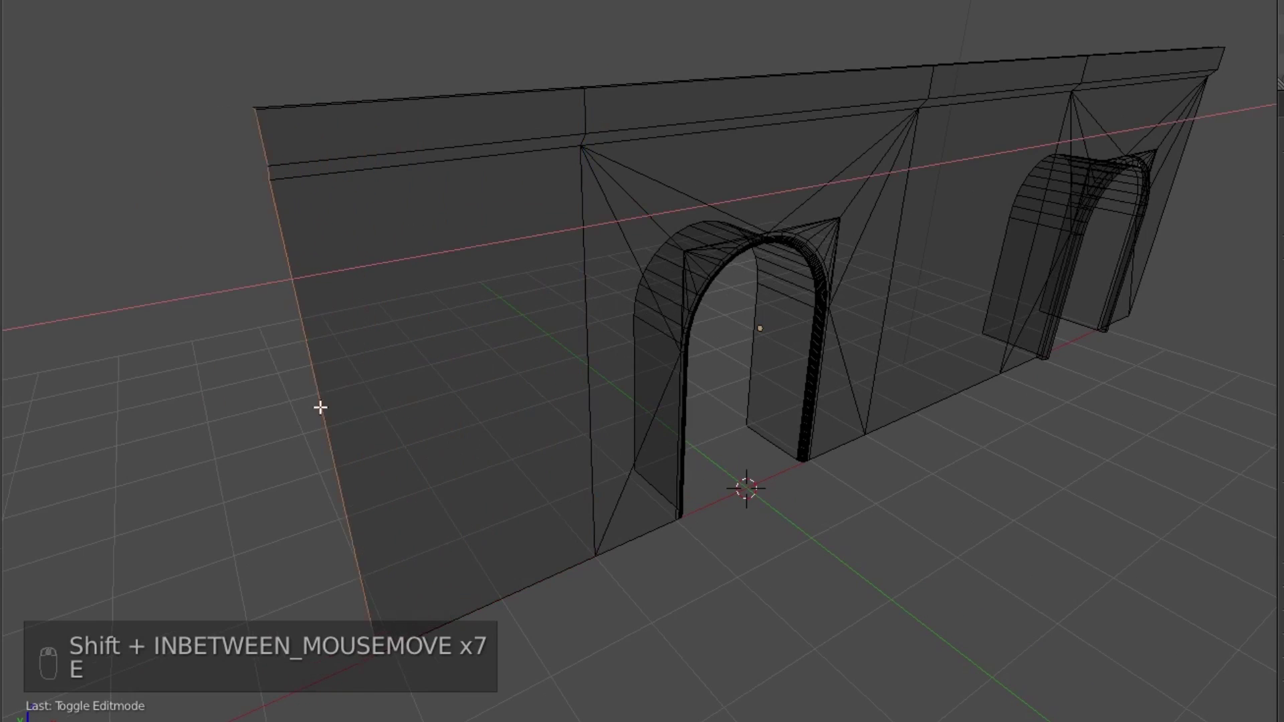
key("KP_7")
key("g")
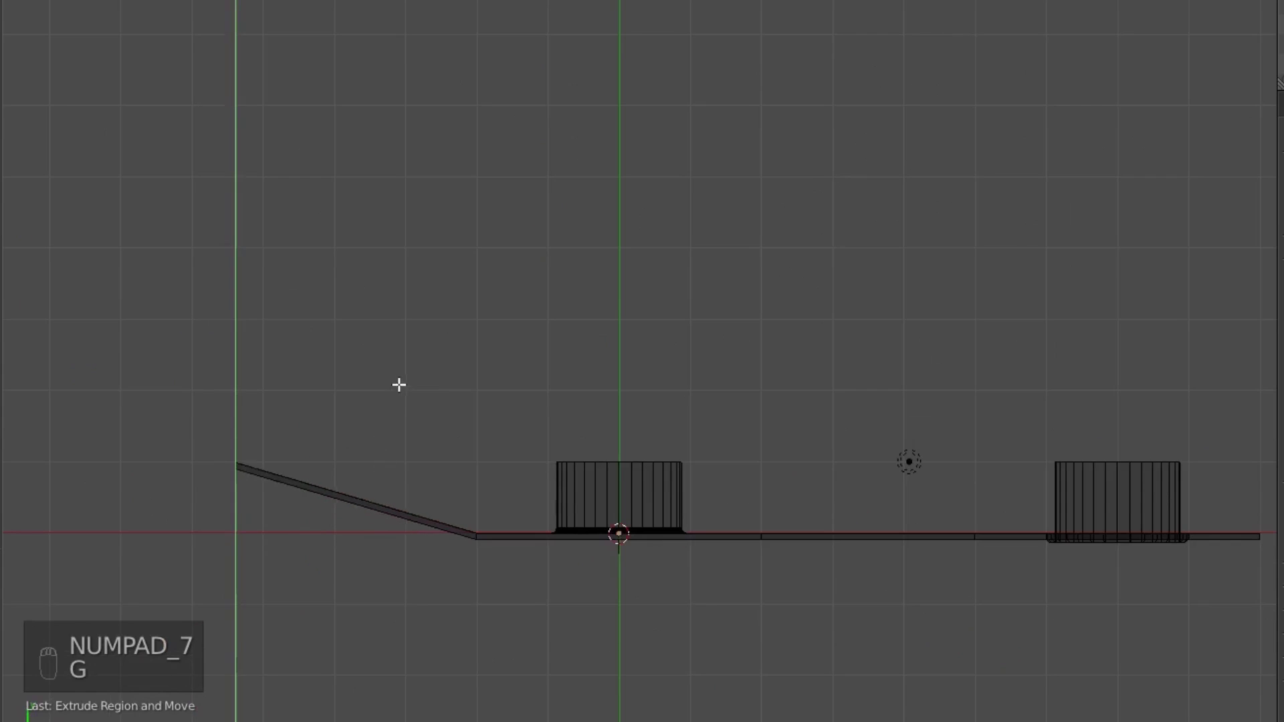
key("g")
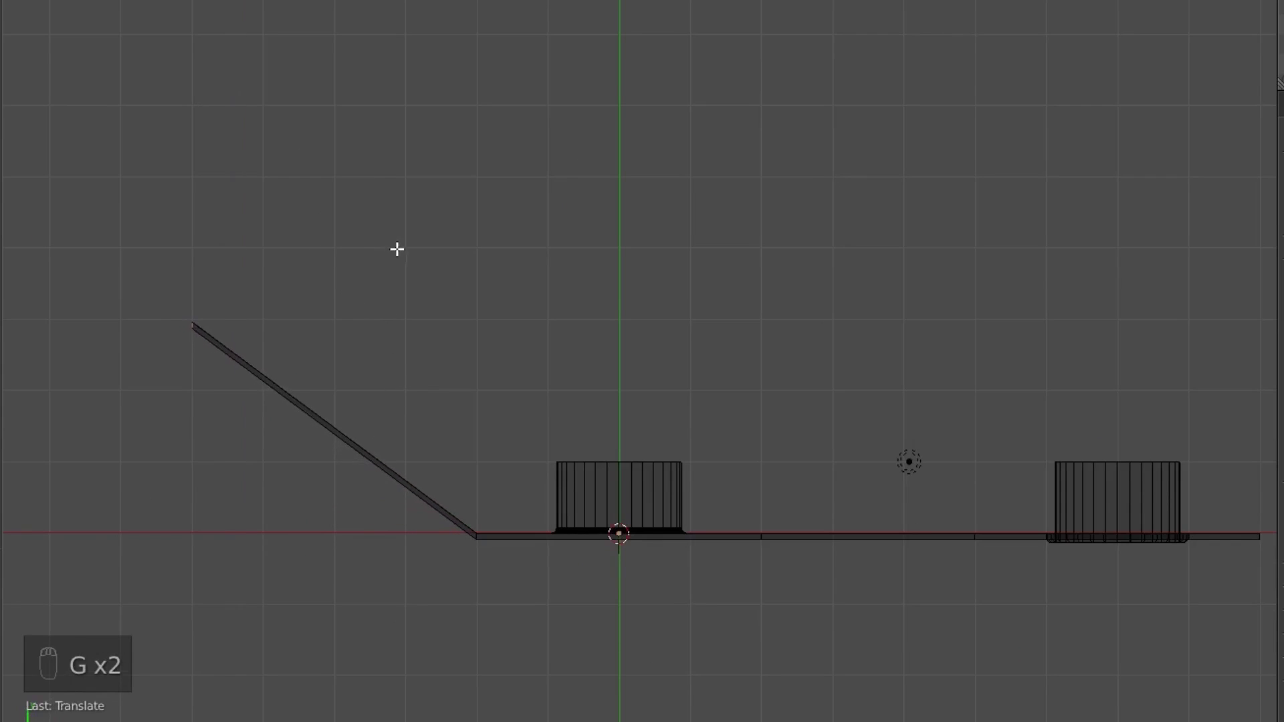
Leave Edit Mode and show the walls shaded solid again.
key("Tab")
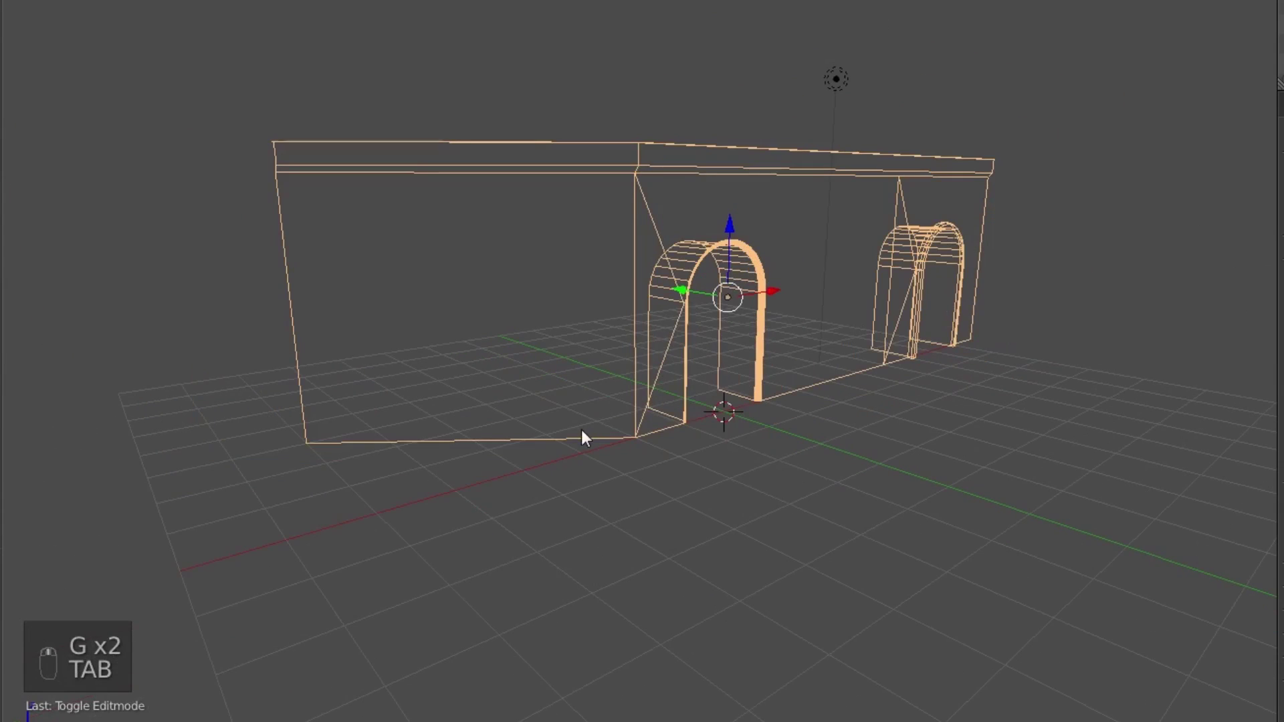
key("z")
key("a")
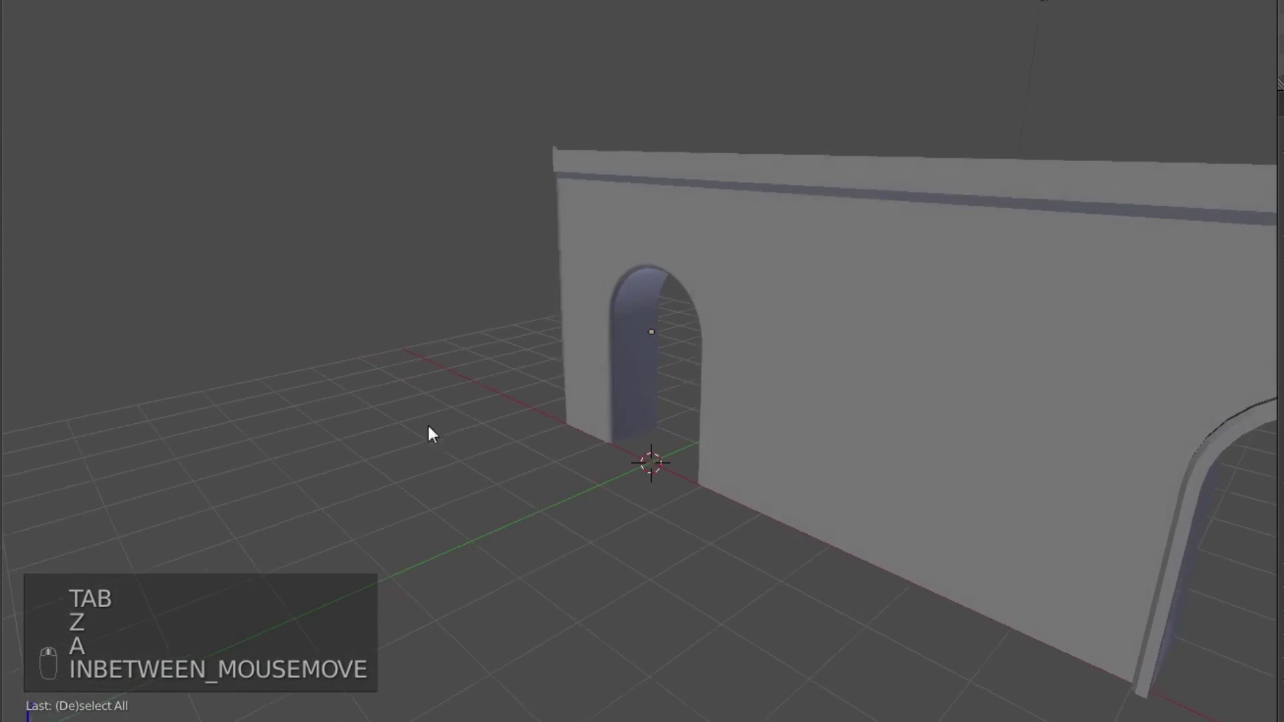
key("Tab")
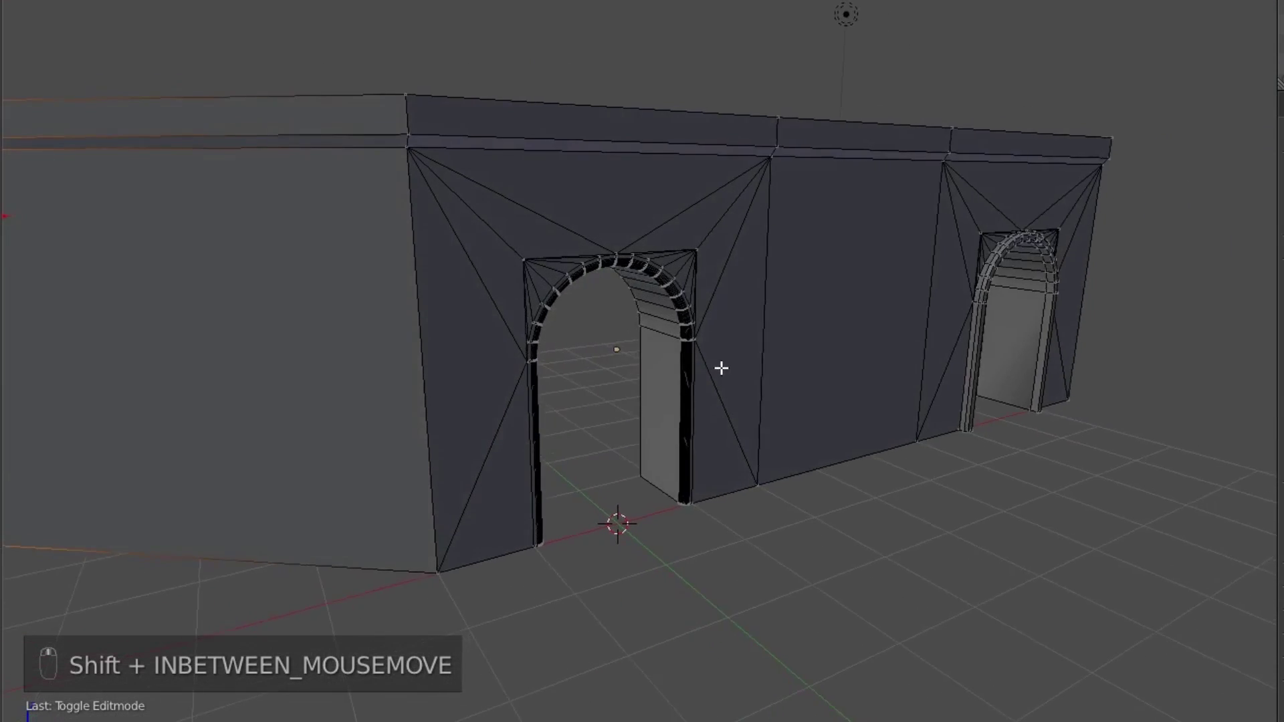
Enter the wall mesh and orbit to the large archway's inner rim.
key("Tab")
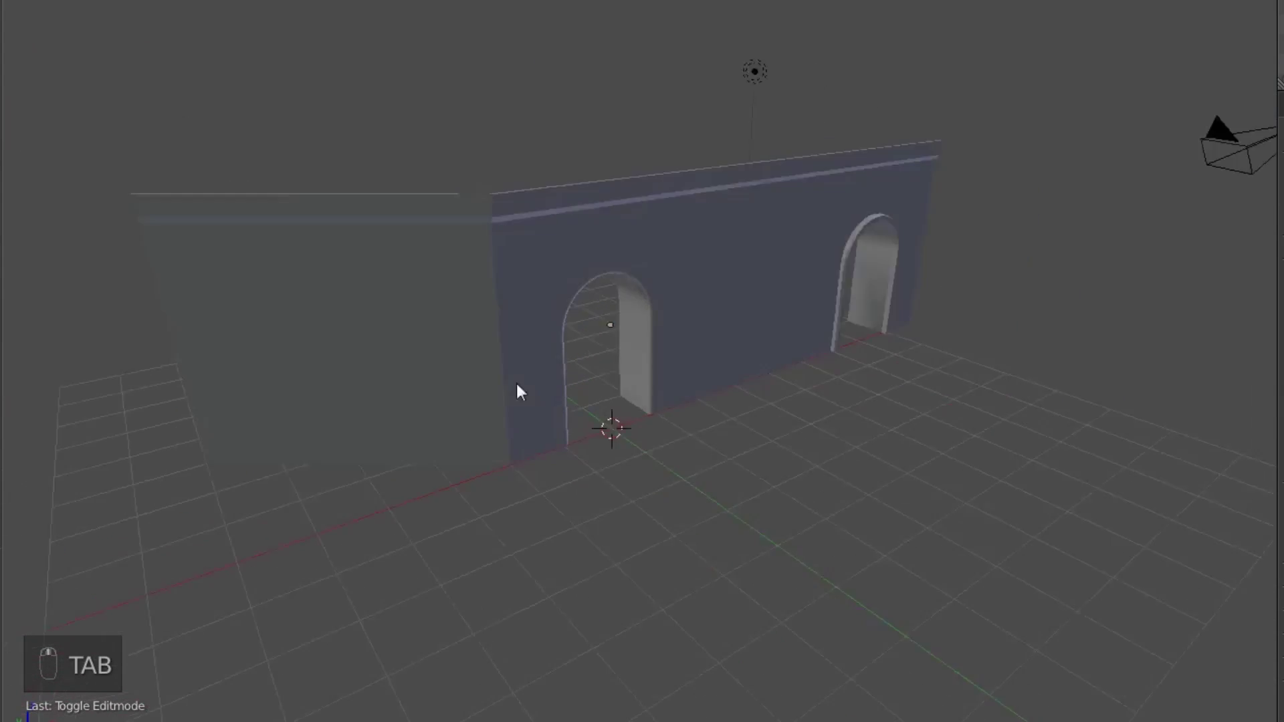
key("Tab")
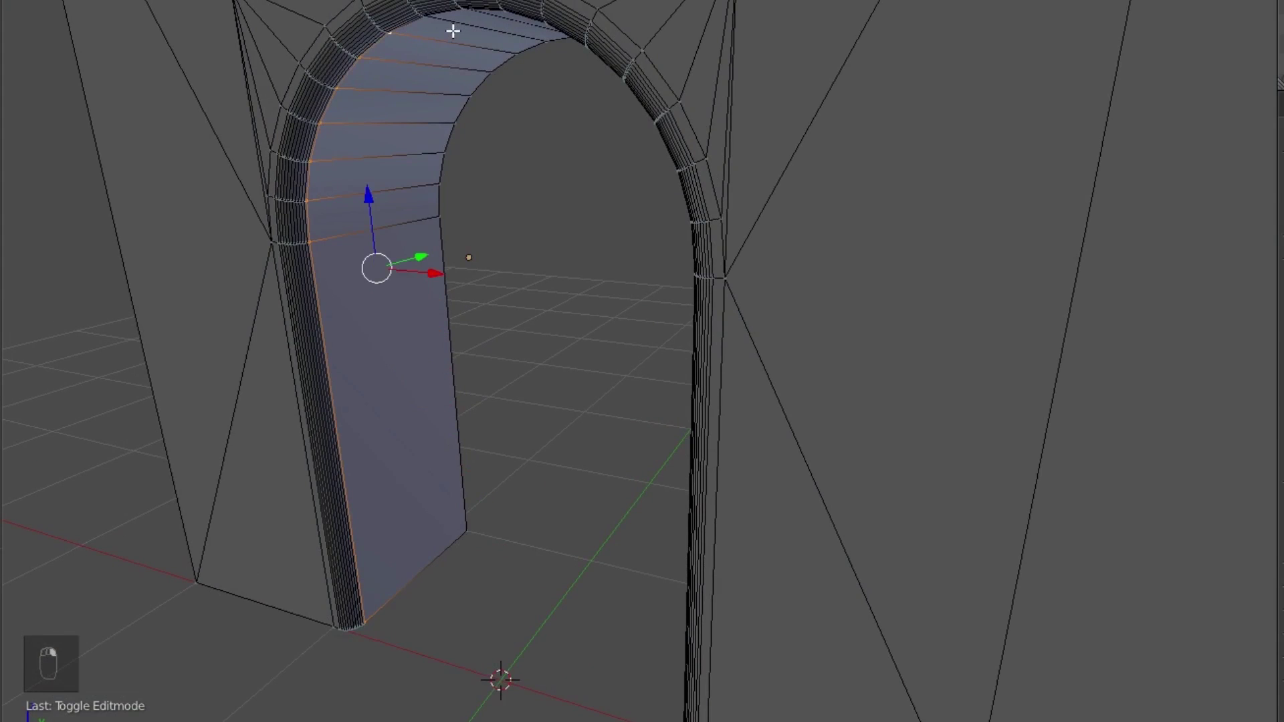
left_click_drag(471, 14, 718, 101)
left_click_drag(784, 87, 814, 186)
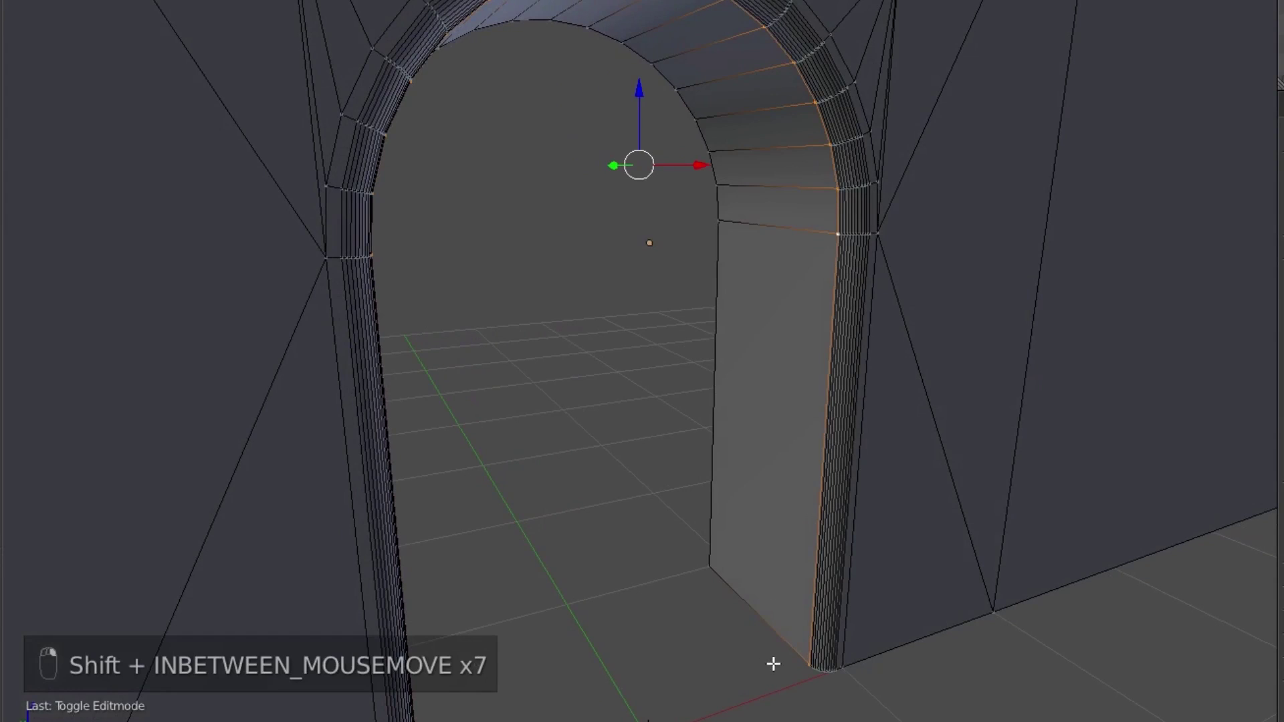
Fill the archway opening with a face and separate it as its own arch-shaped slab.
key("f")
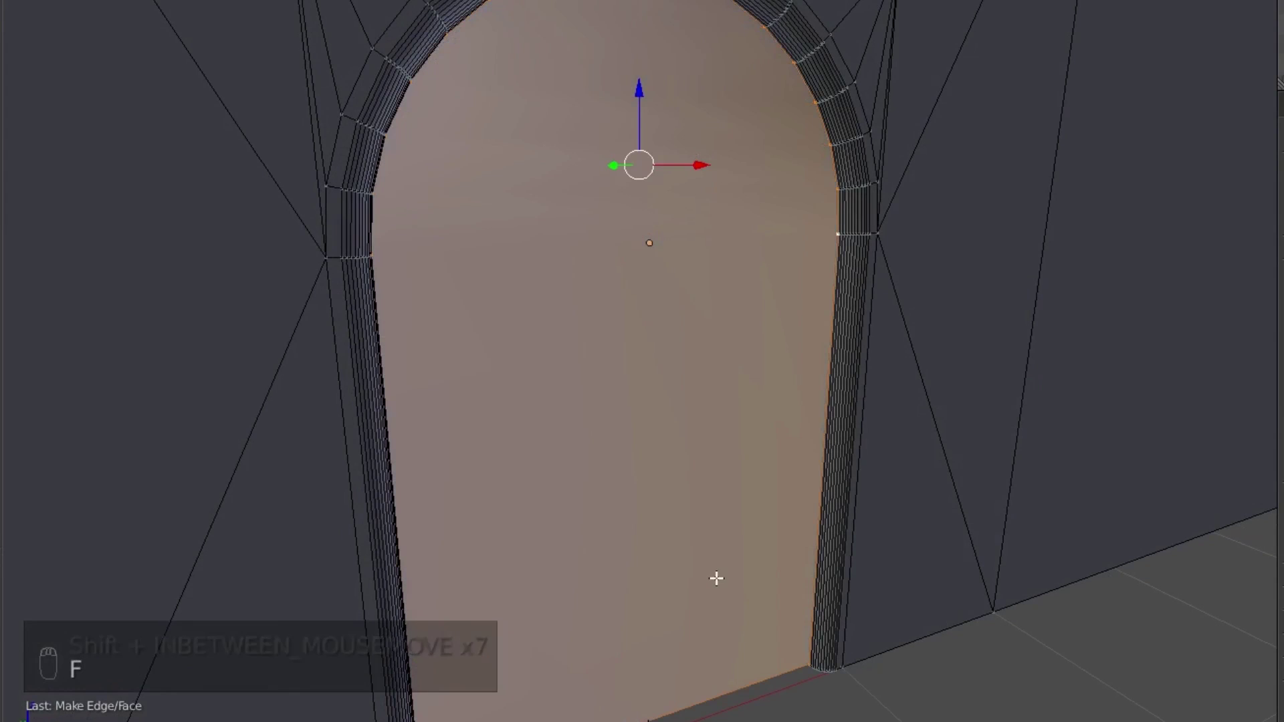
key("p")
key("Tab")
left_click(680, 466)
Move the arch slab out and extrude it to give the cutter thickness.
key("g")
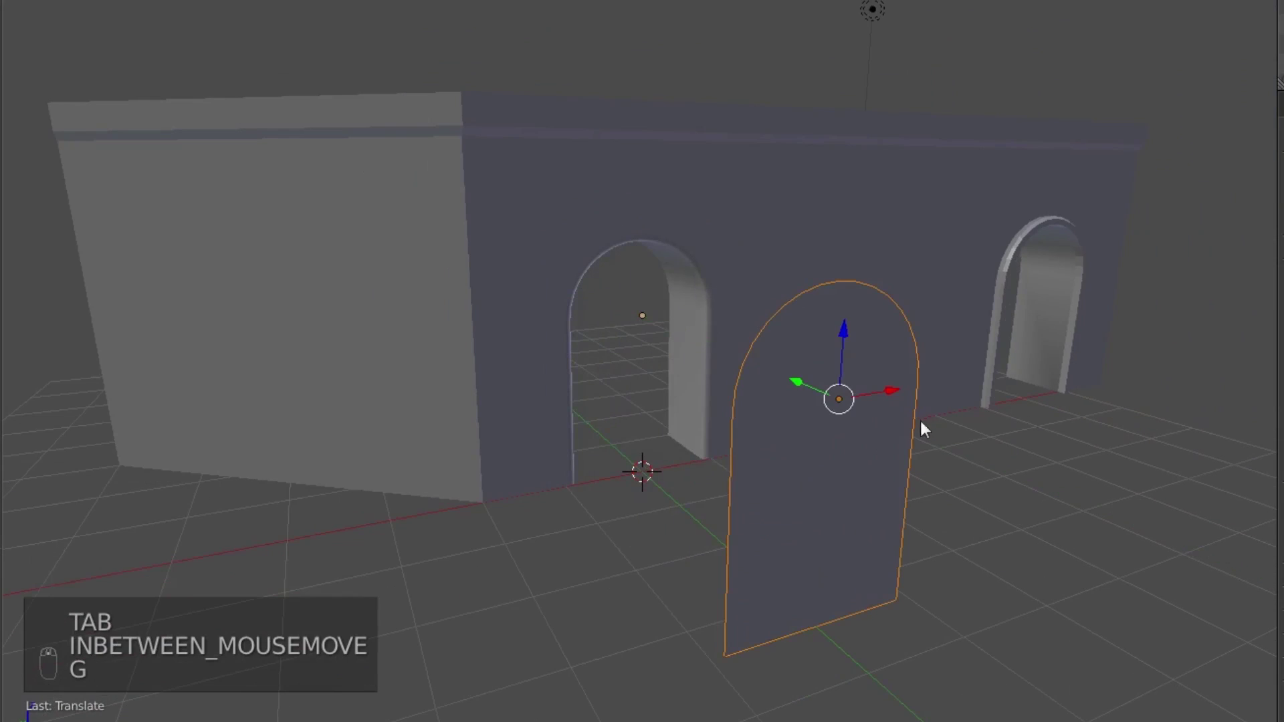
key("Tab")
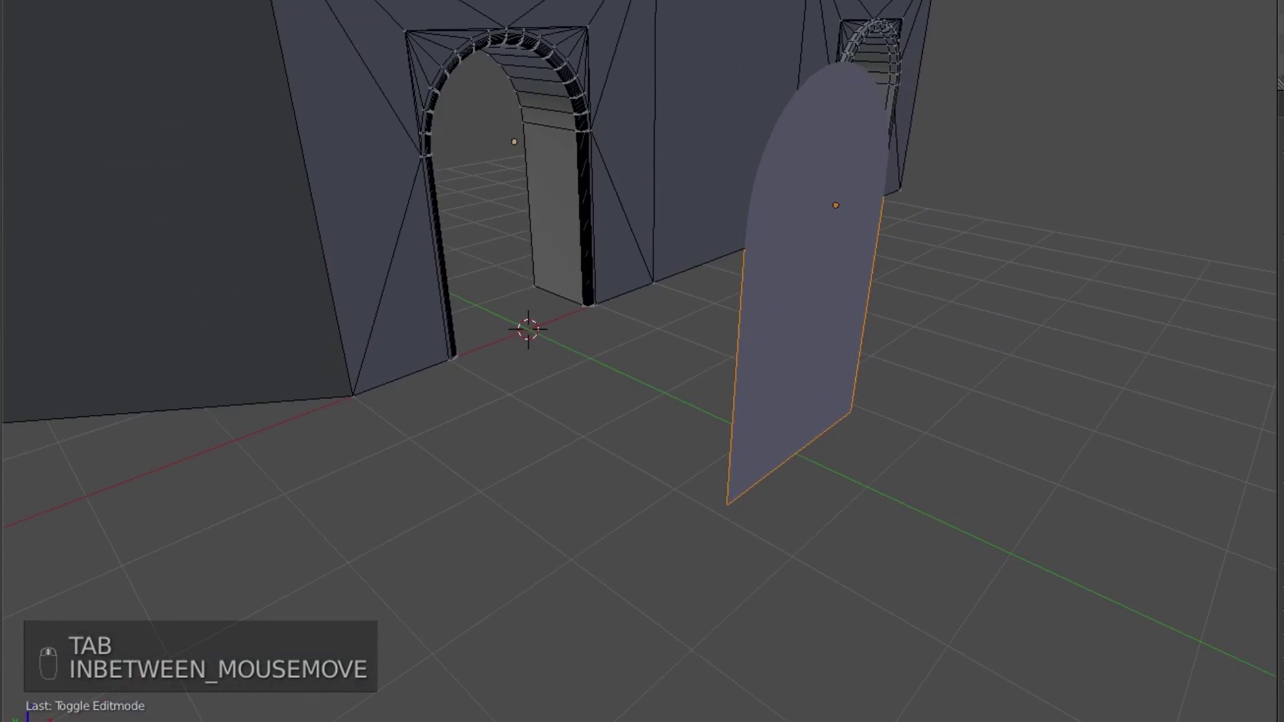
key("Tab")
key("Tab")
key("e")
key("Tab")
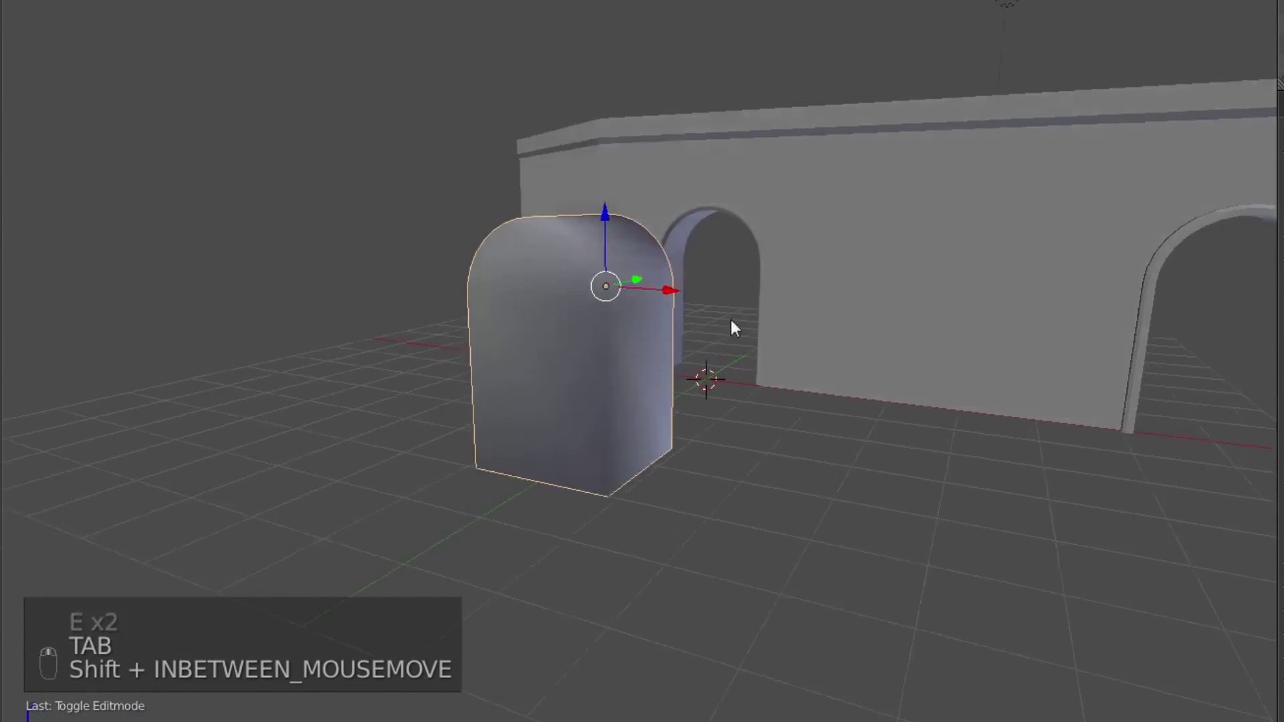
left_click(848, 345)
From top view, move and rotate the cutter upright beside the angled side wall.
key("g")
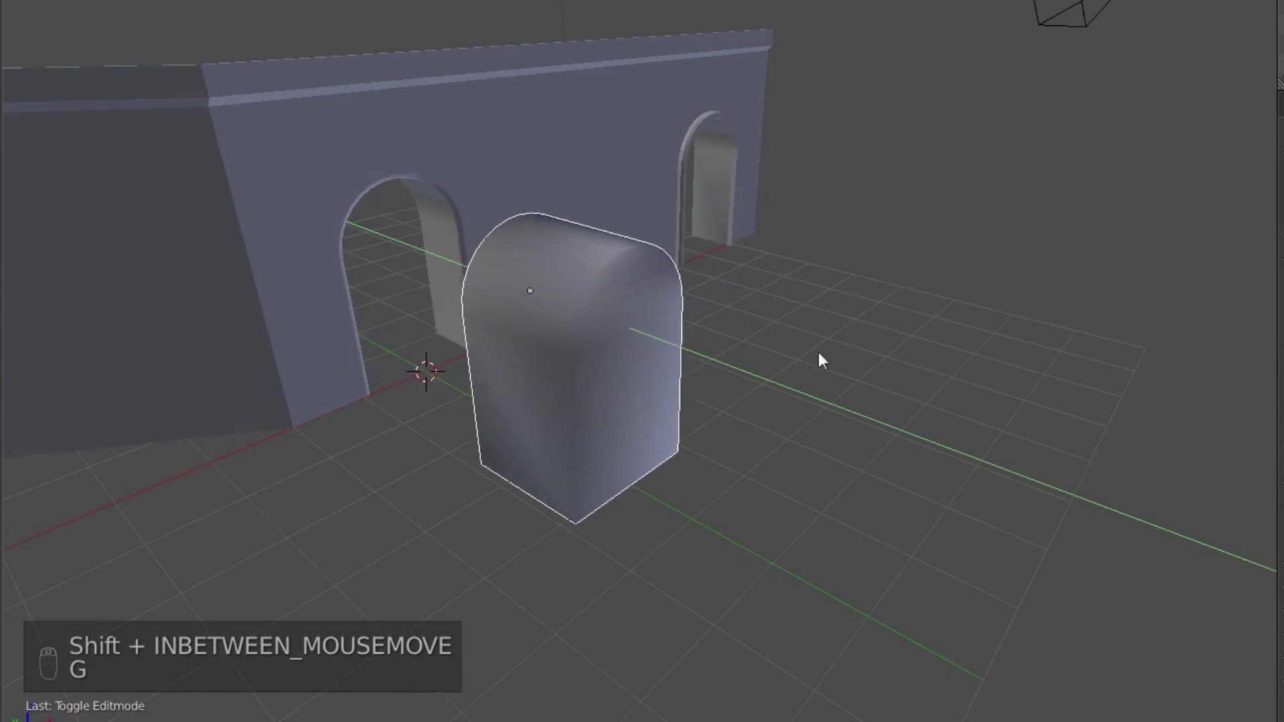
key("KP_7")
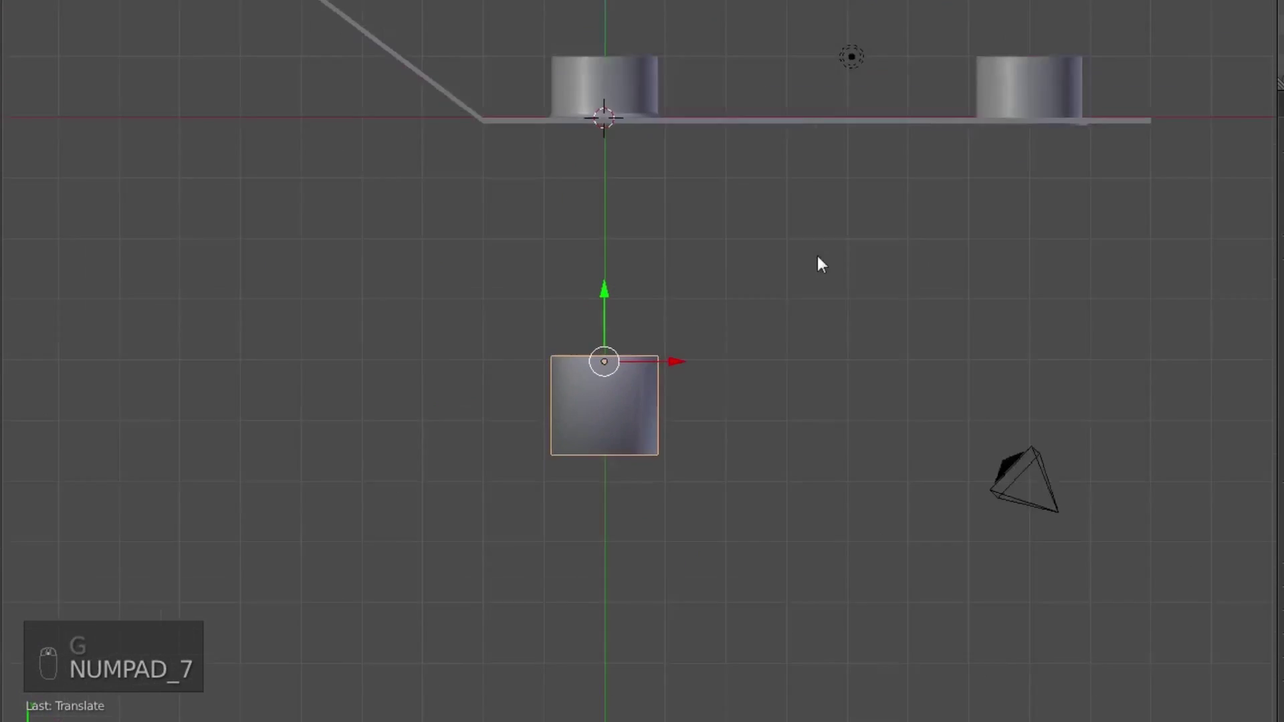
key("g")
key("r")
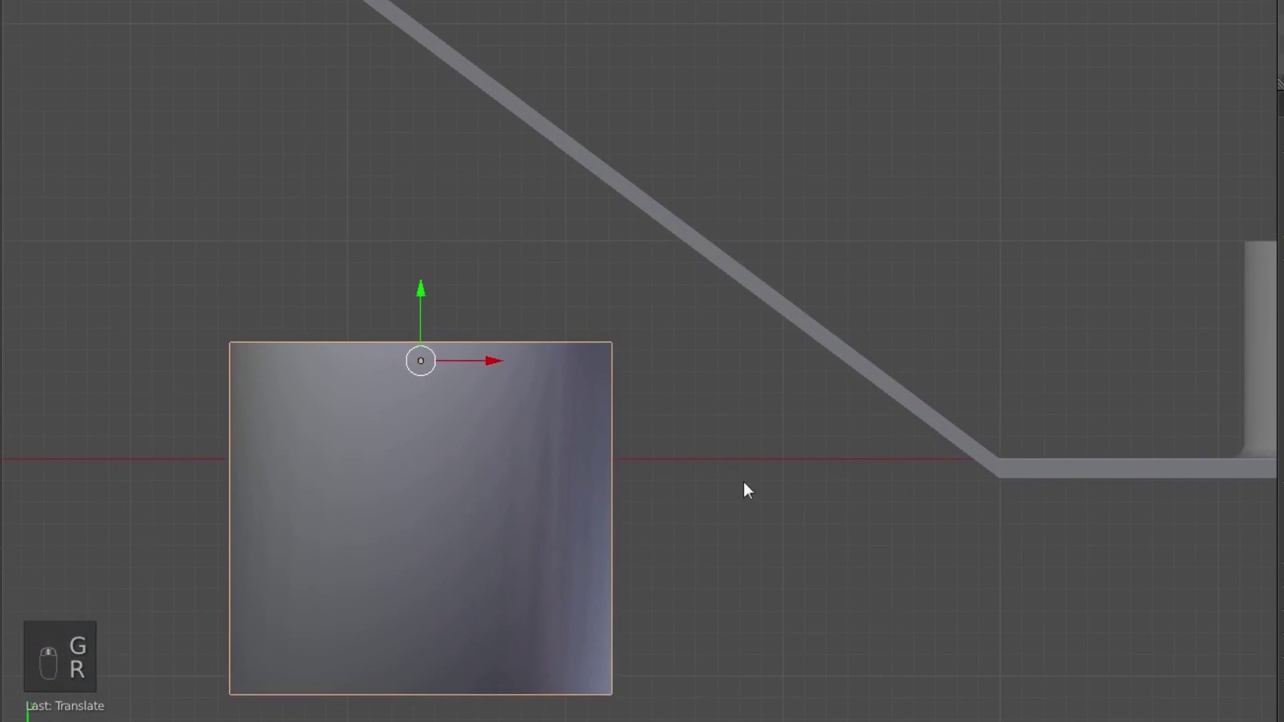
key("g")
key("r")
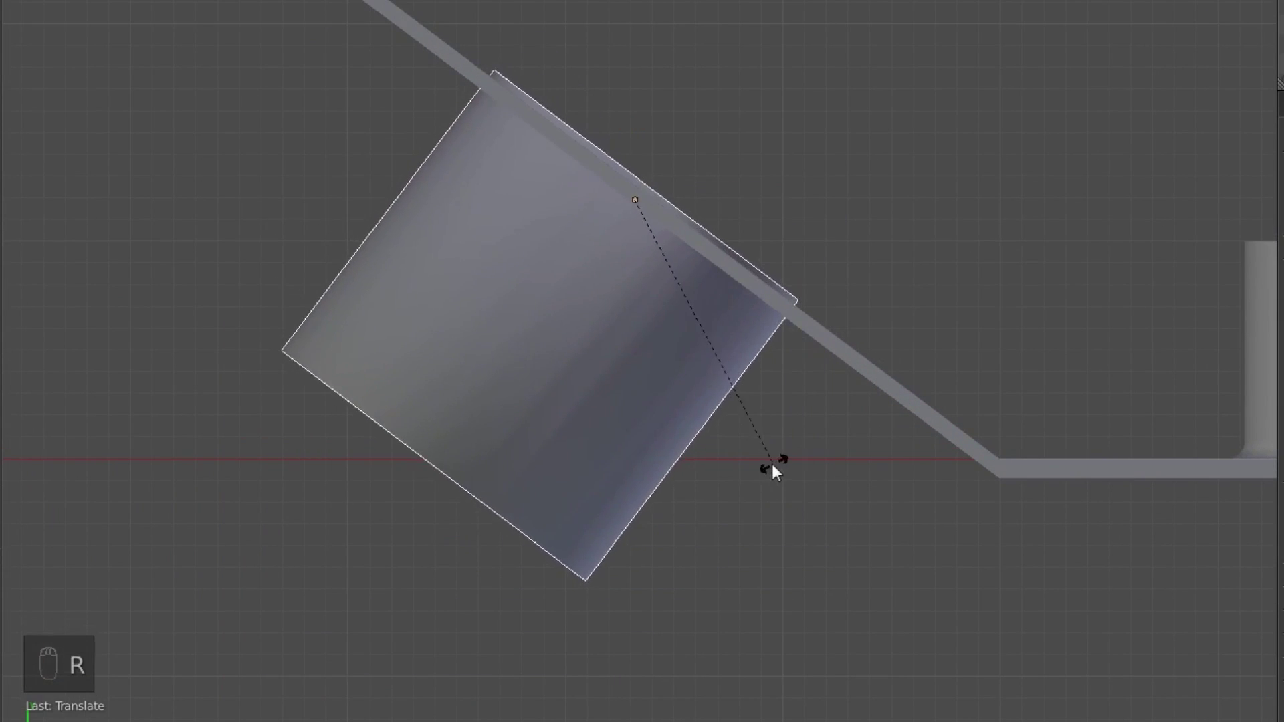
key("g")
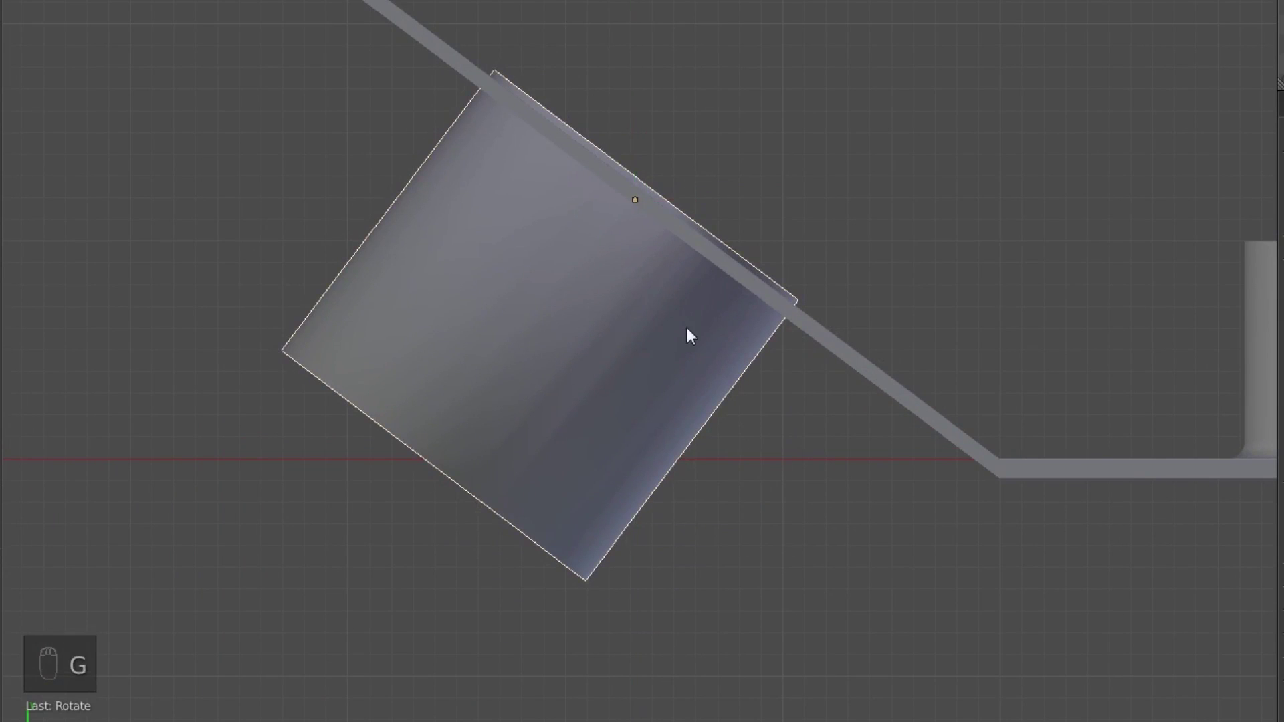
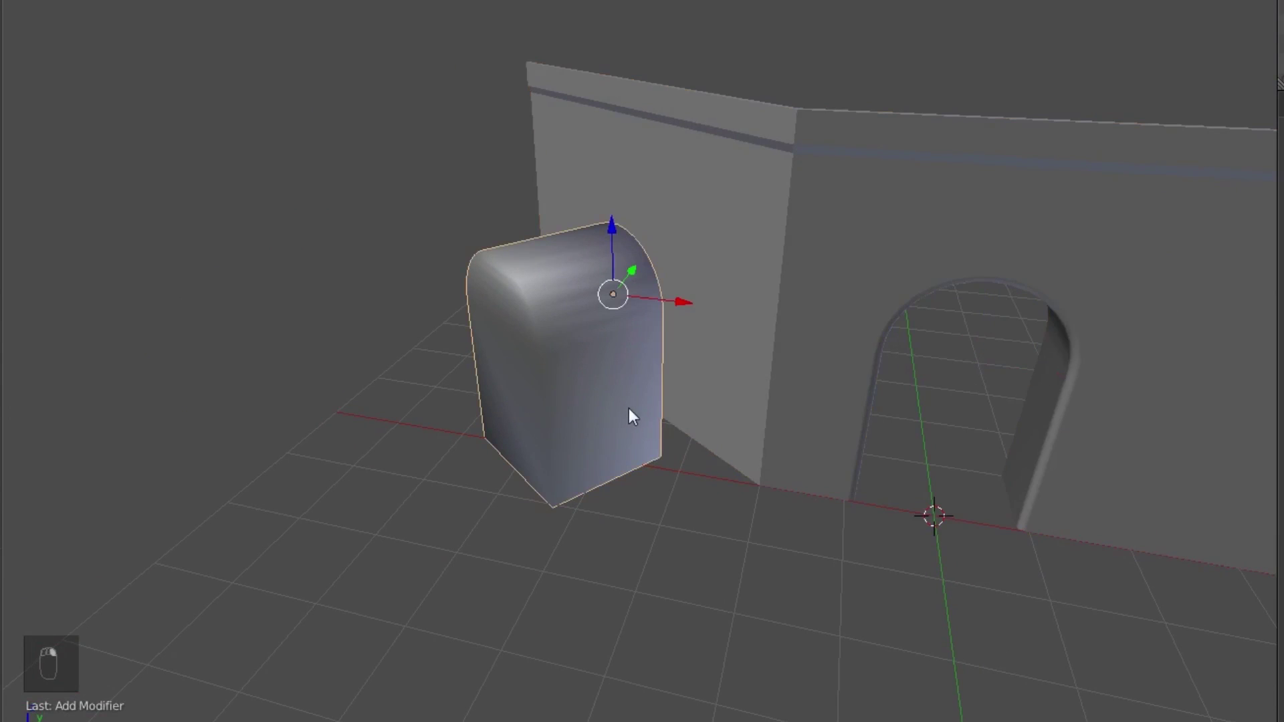
Place the cutter in the side wall and stretch it sideways so it passes through, checking in wireframe.
key("g")
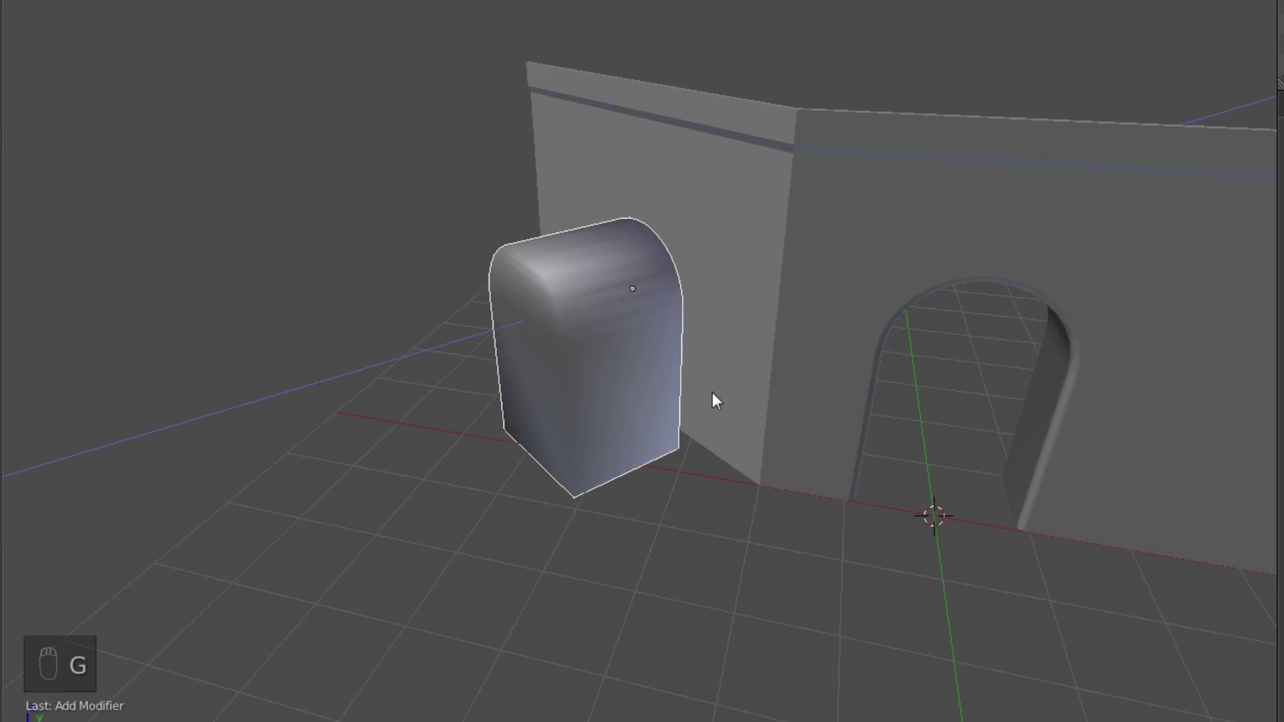
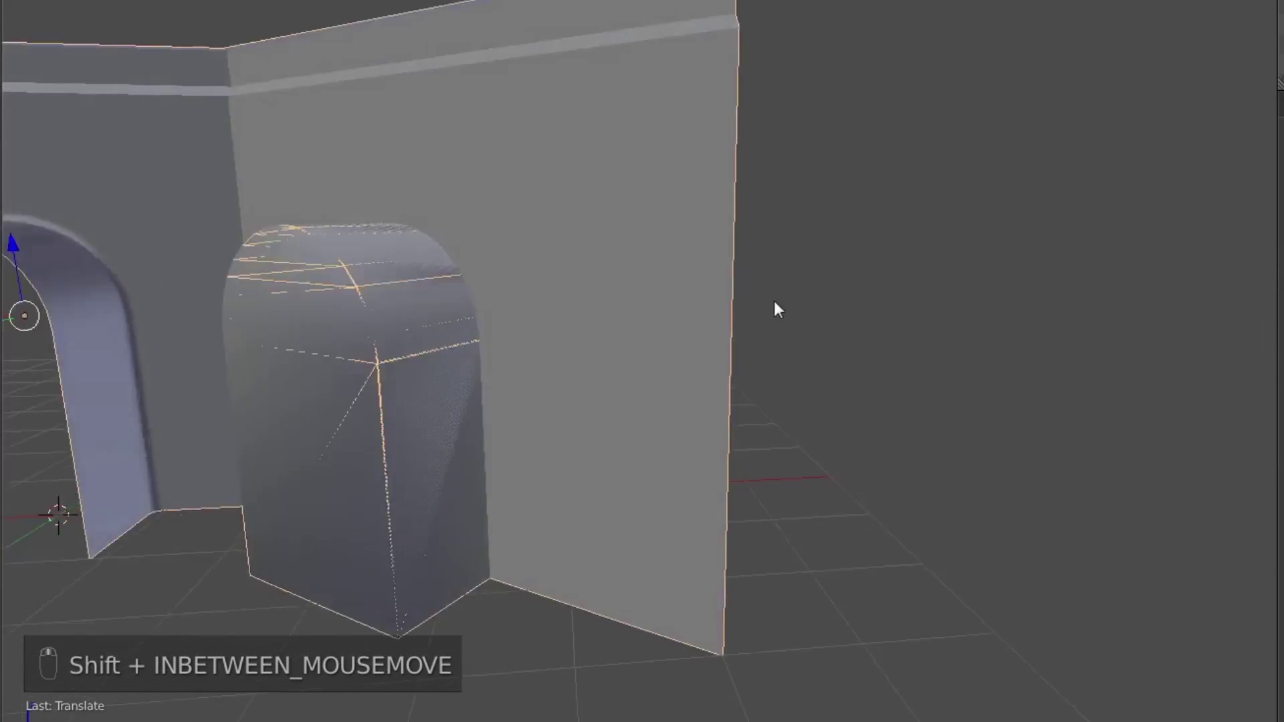
key("z")
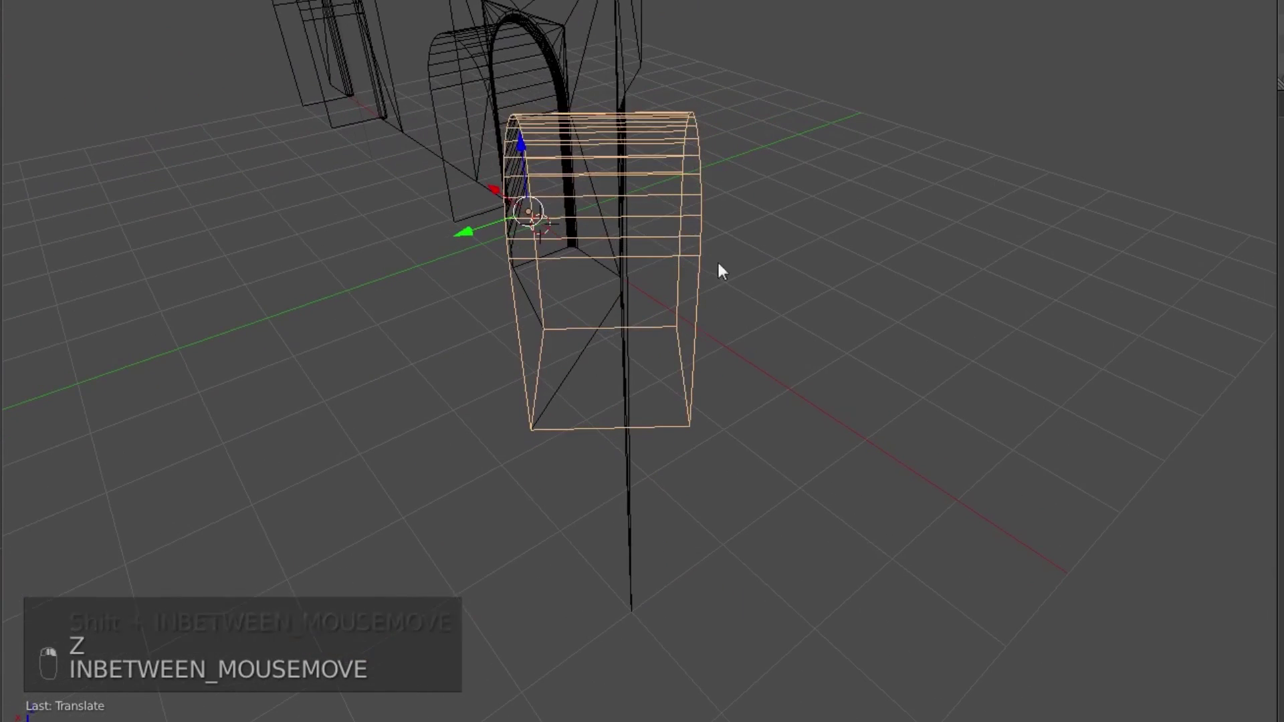
key("s")
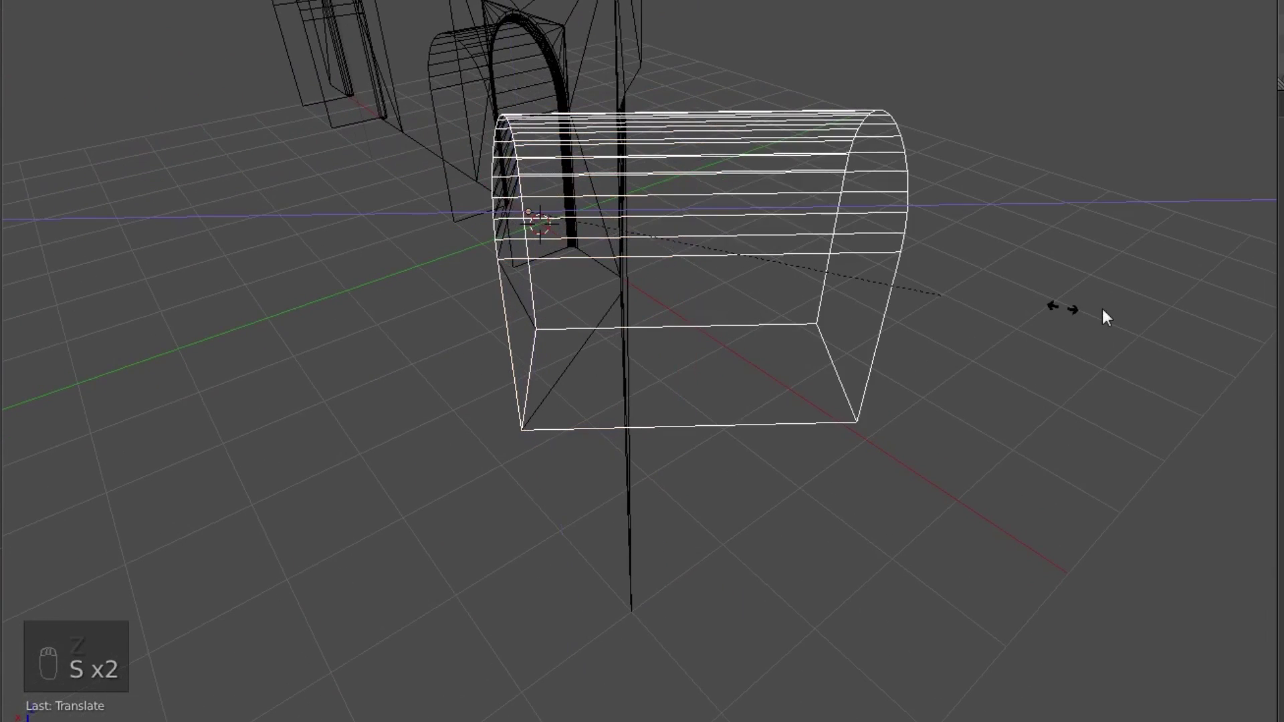
left_click(928, 341)
key("g")
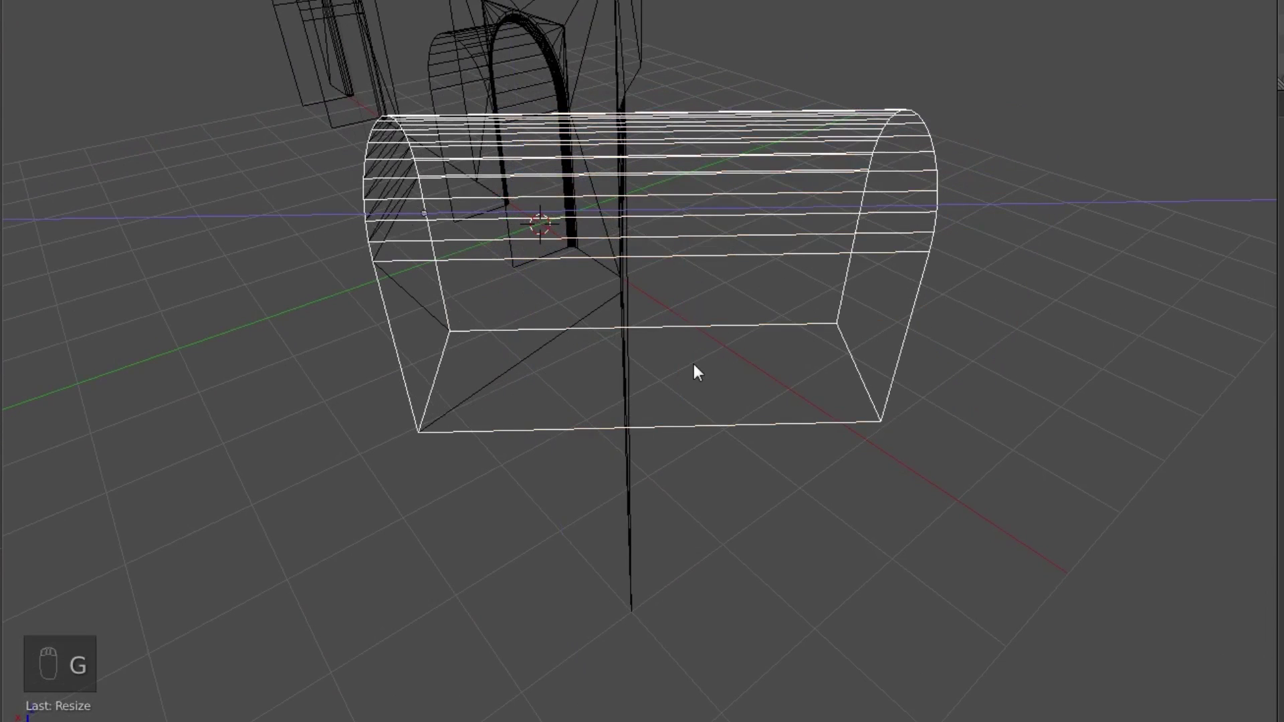
key("z")
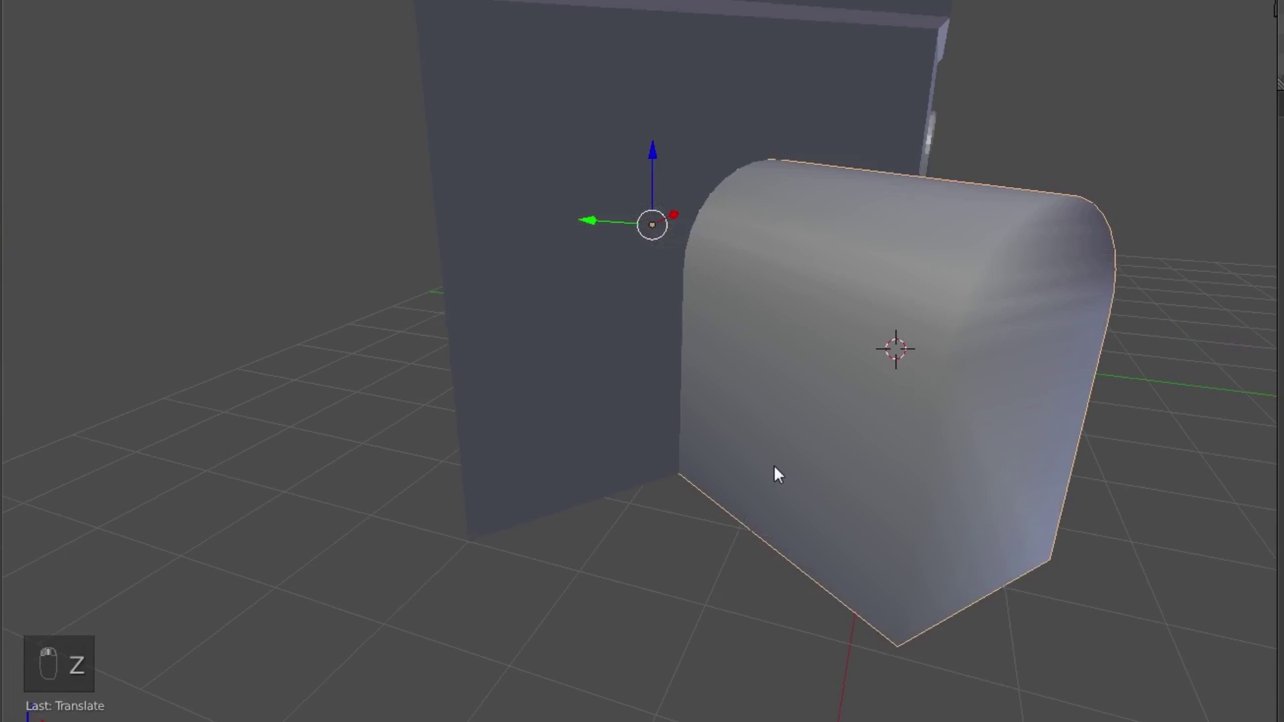
key("g")
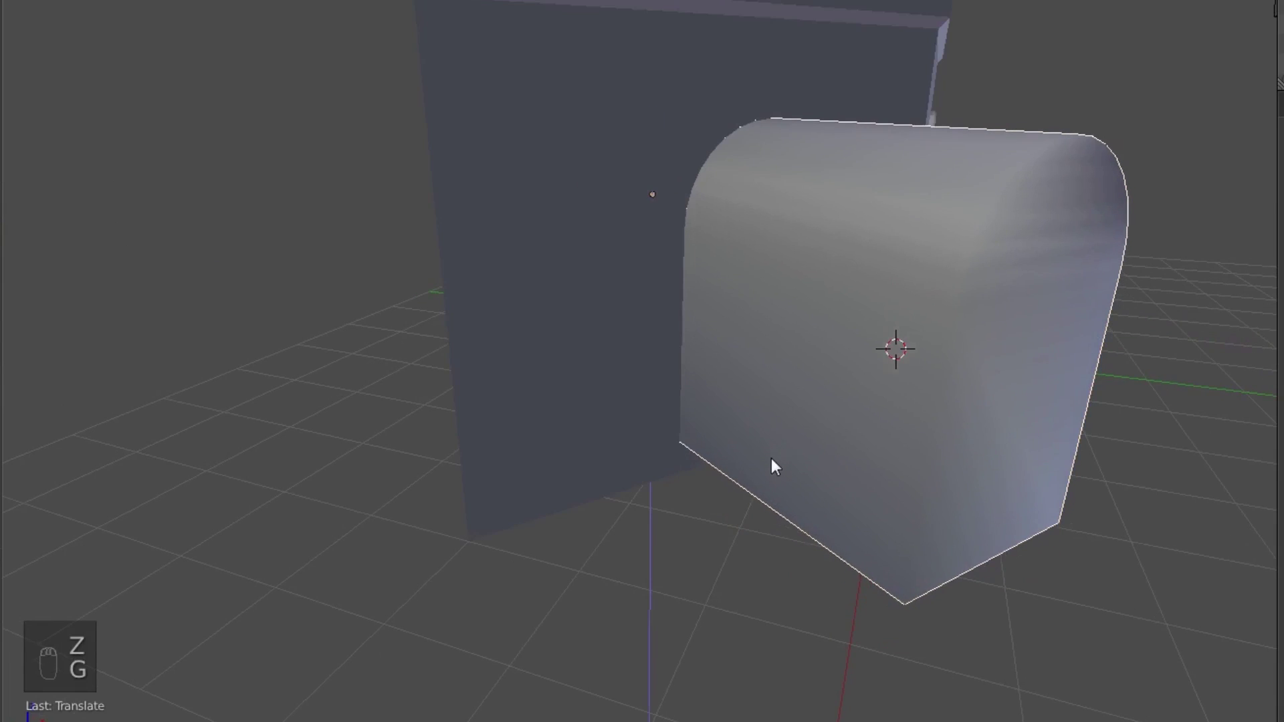
Apply a Boolean Difference cut of the cutter to the side wall.
key("z")
left_click(497, 74)
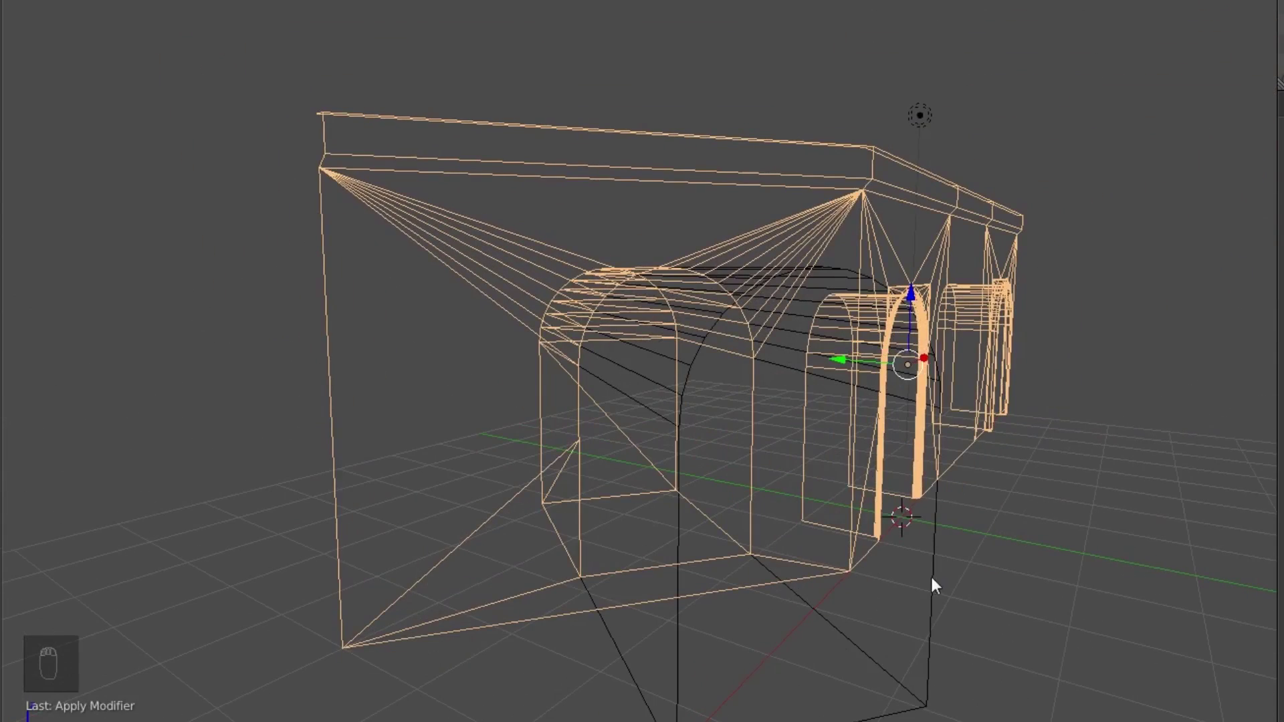
Hide the cutter and enter the side wall's mesh.
key("x")
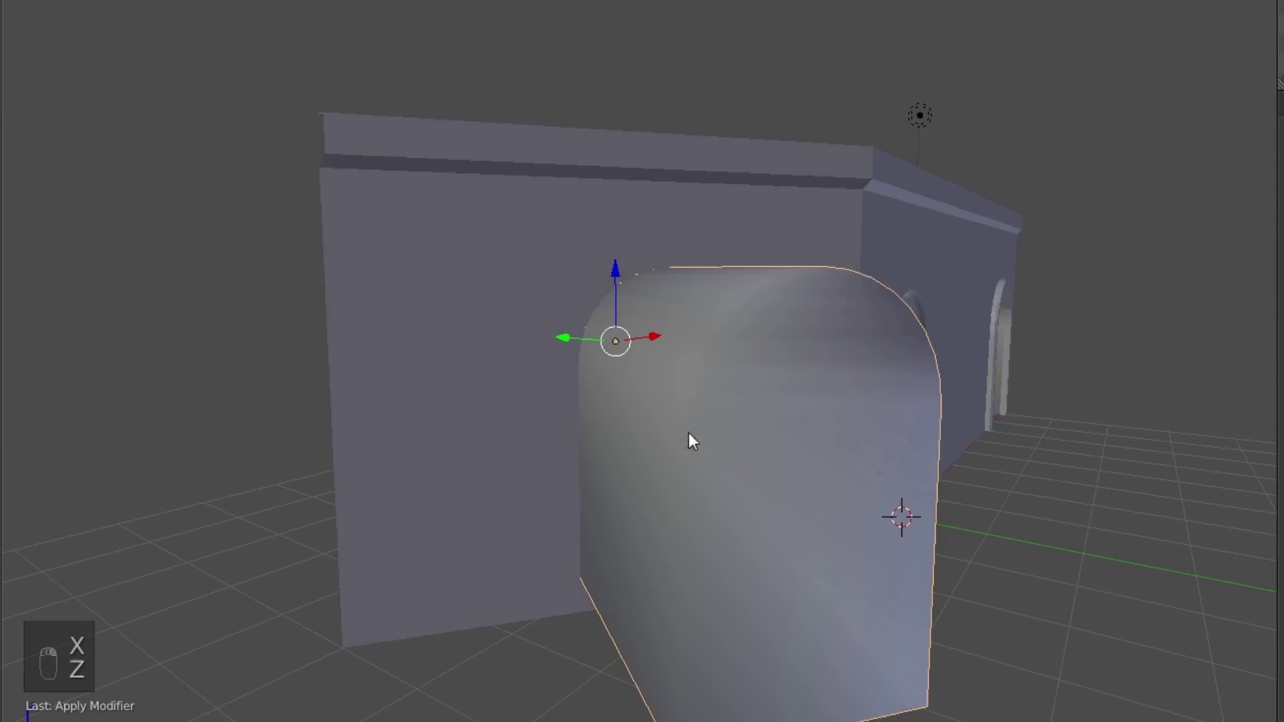
key("x")
key("z")
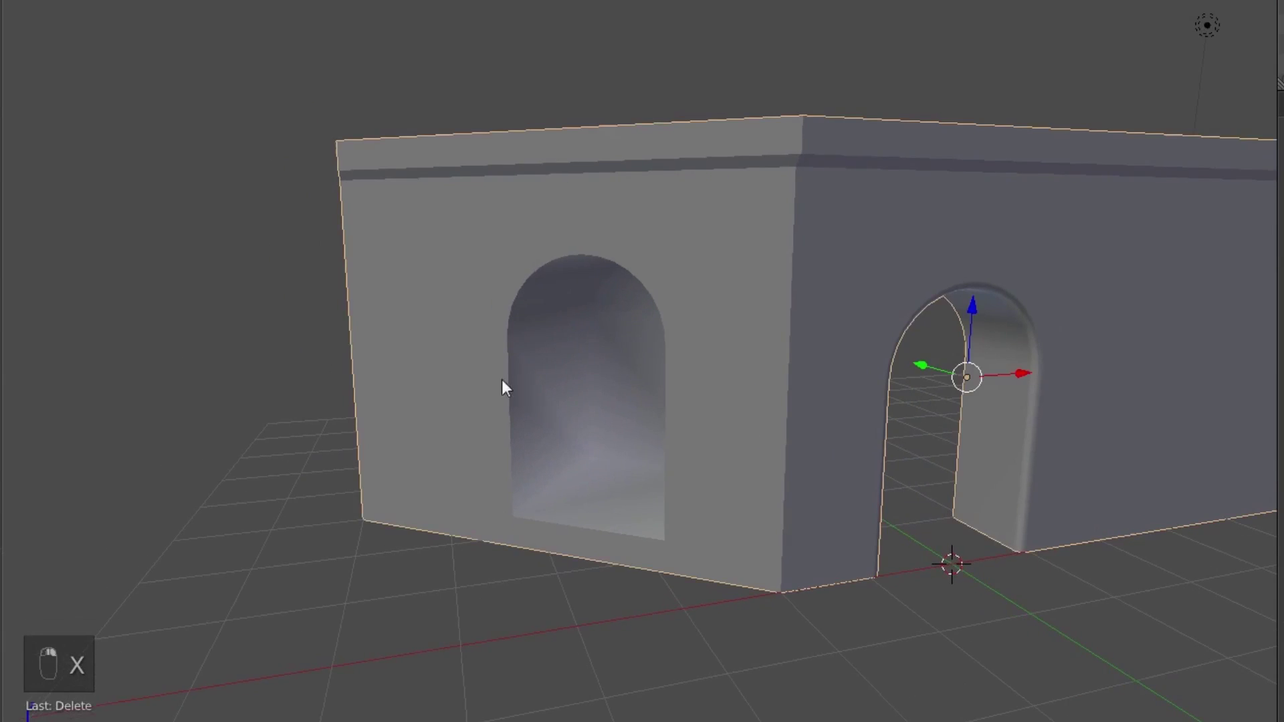
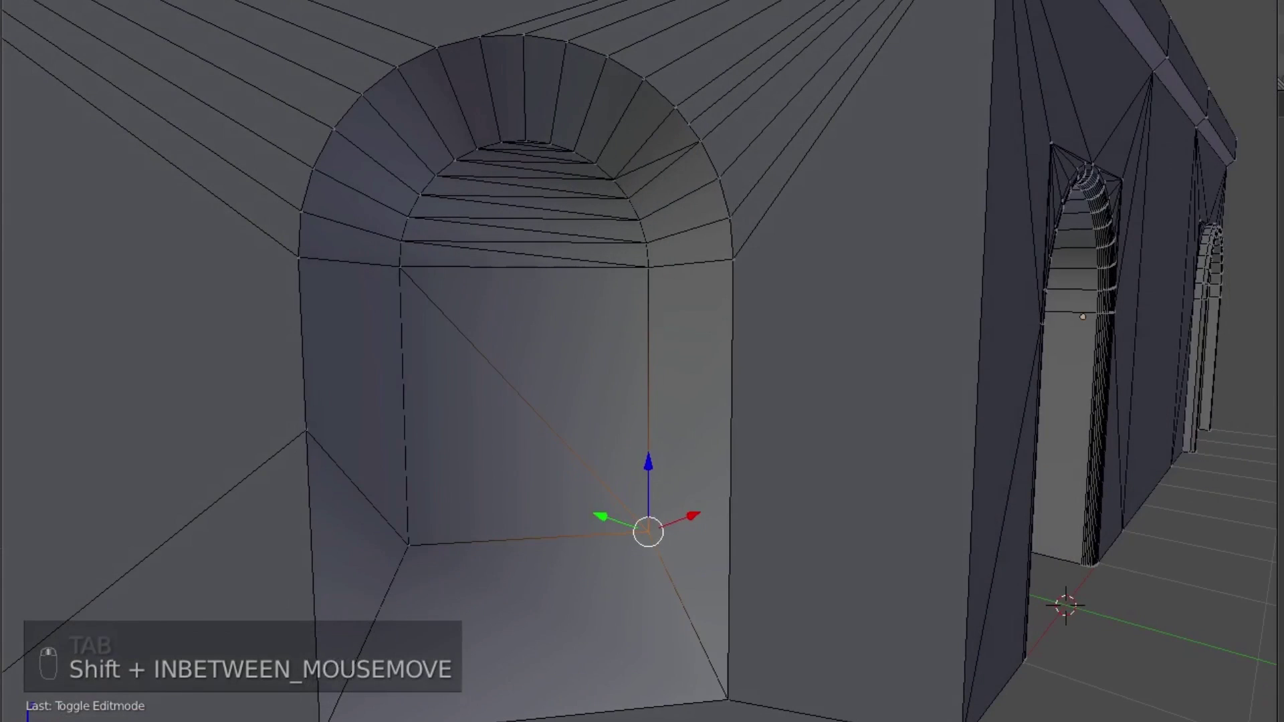
Delete the leftover faces filling the archway so it opens straight through.
key("c")
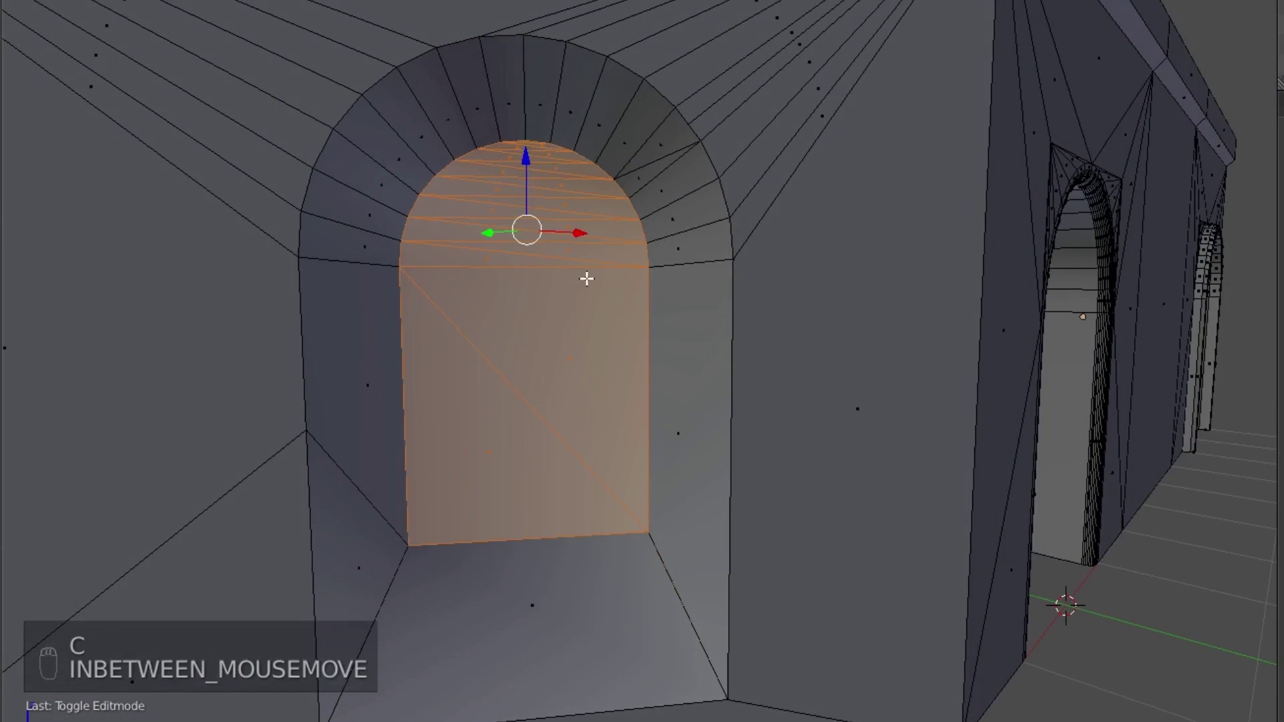
key("x")
key("Tab")
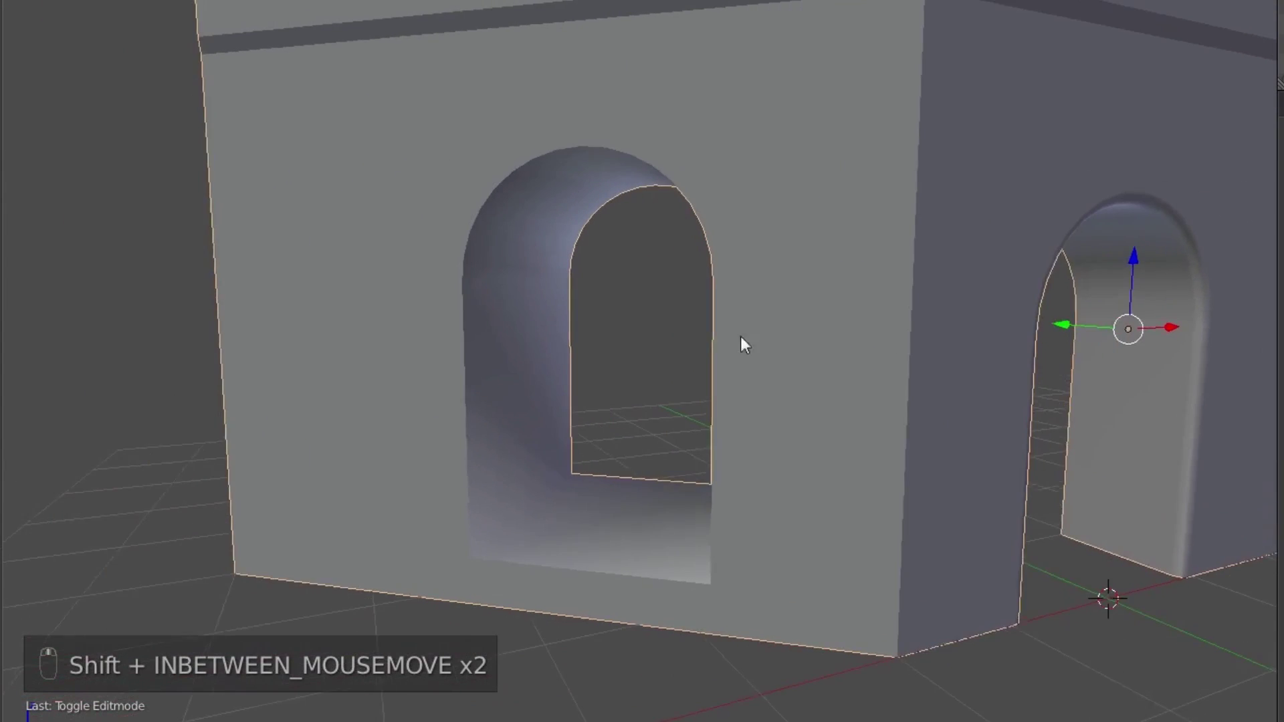
key("Tab")
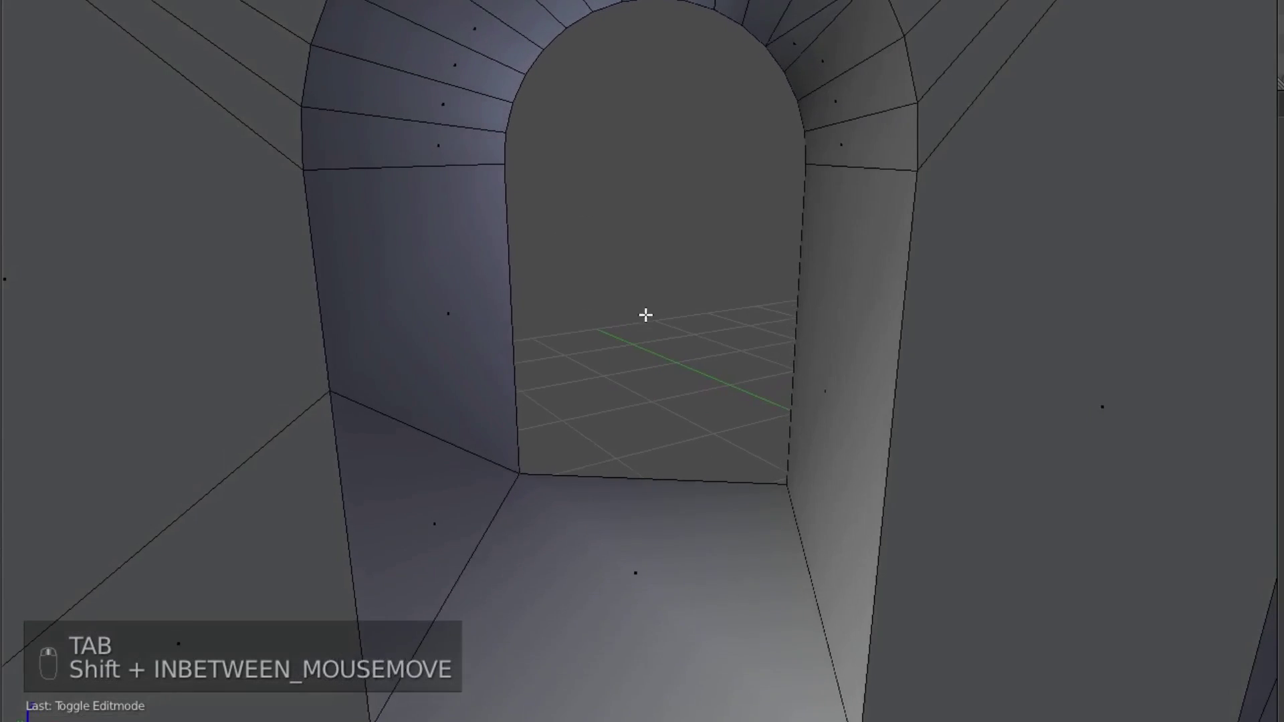
middle_click(547, 364)
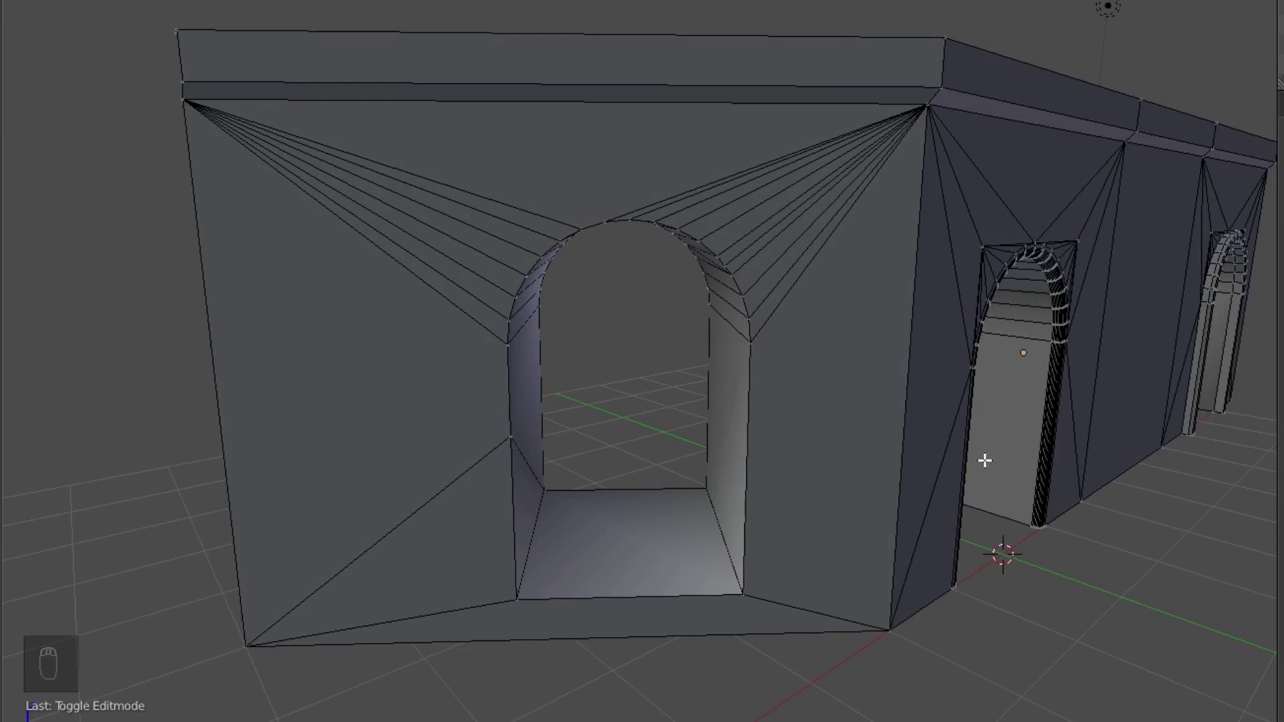
middle_click(968, 409)
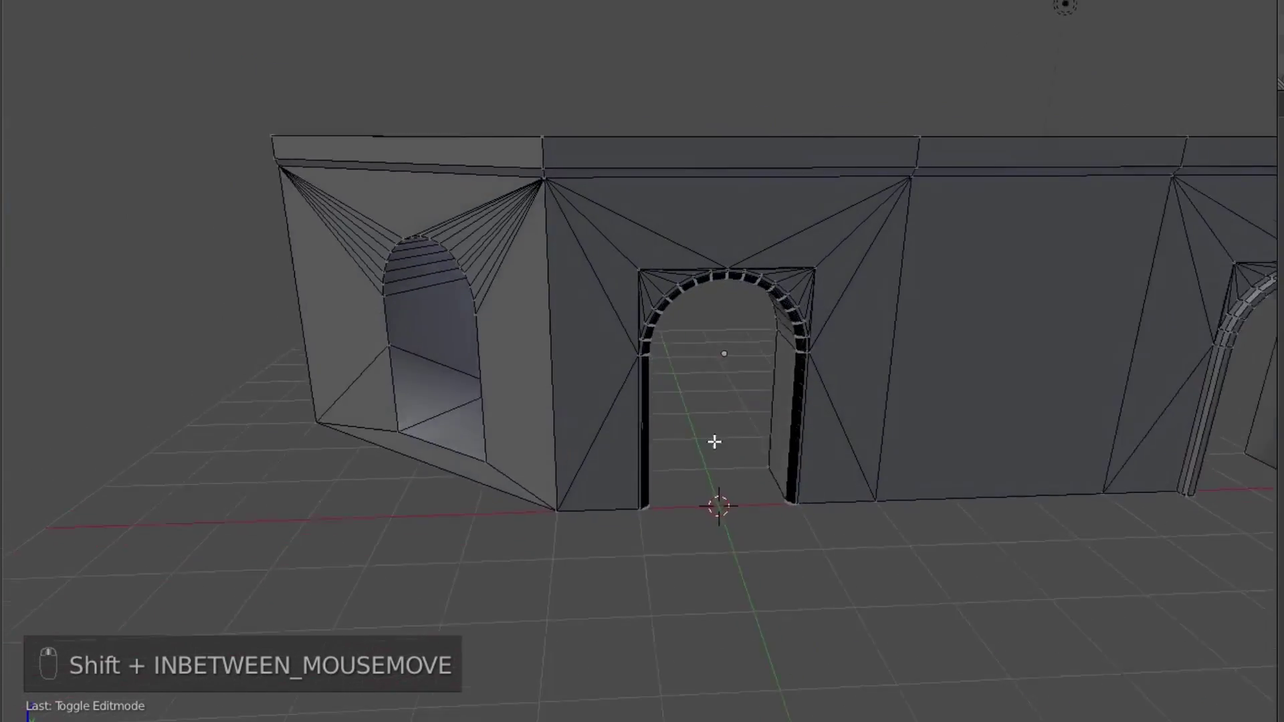
middle_click(806, 451)
middle_click(657, 353)
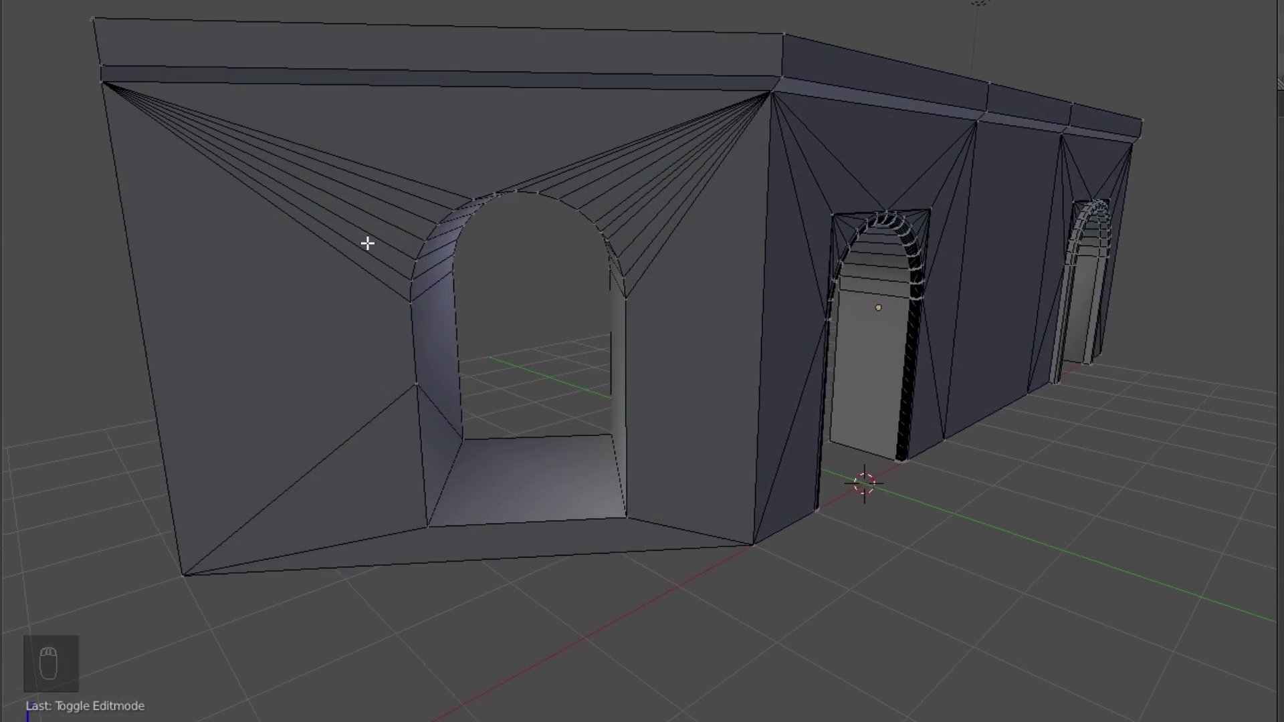
left_click_drag(286, 176, 527, 380)
key("g")
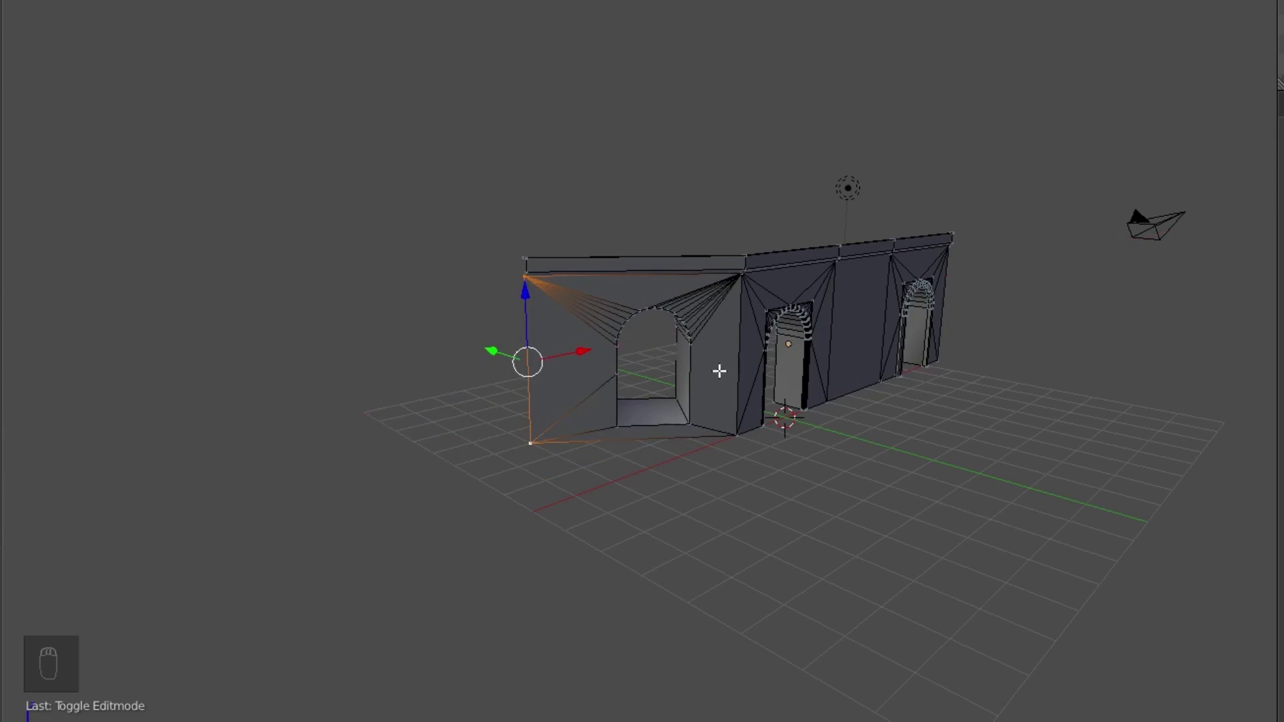
left_click_drag(672, 416, 587, 343)
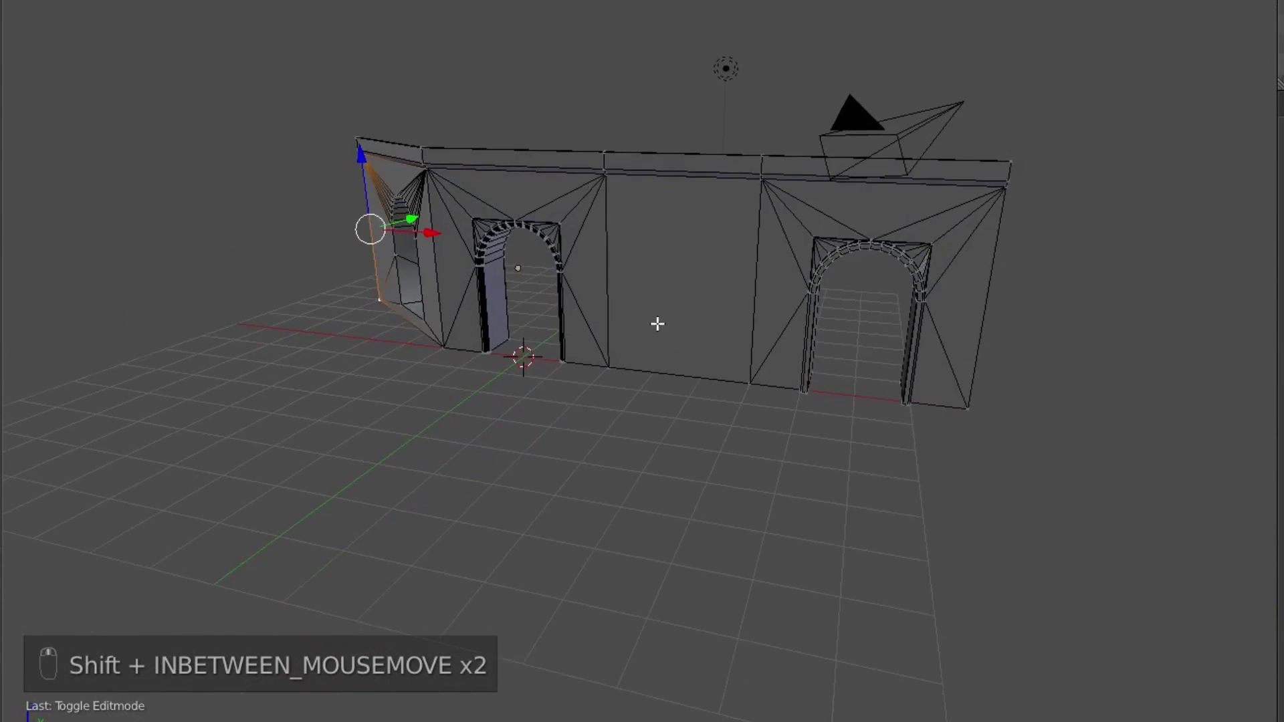
Rotate the end wall section with its archway about the vertical axis so the wall turns a corner.
key("a")
key("b")
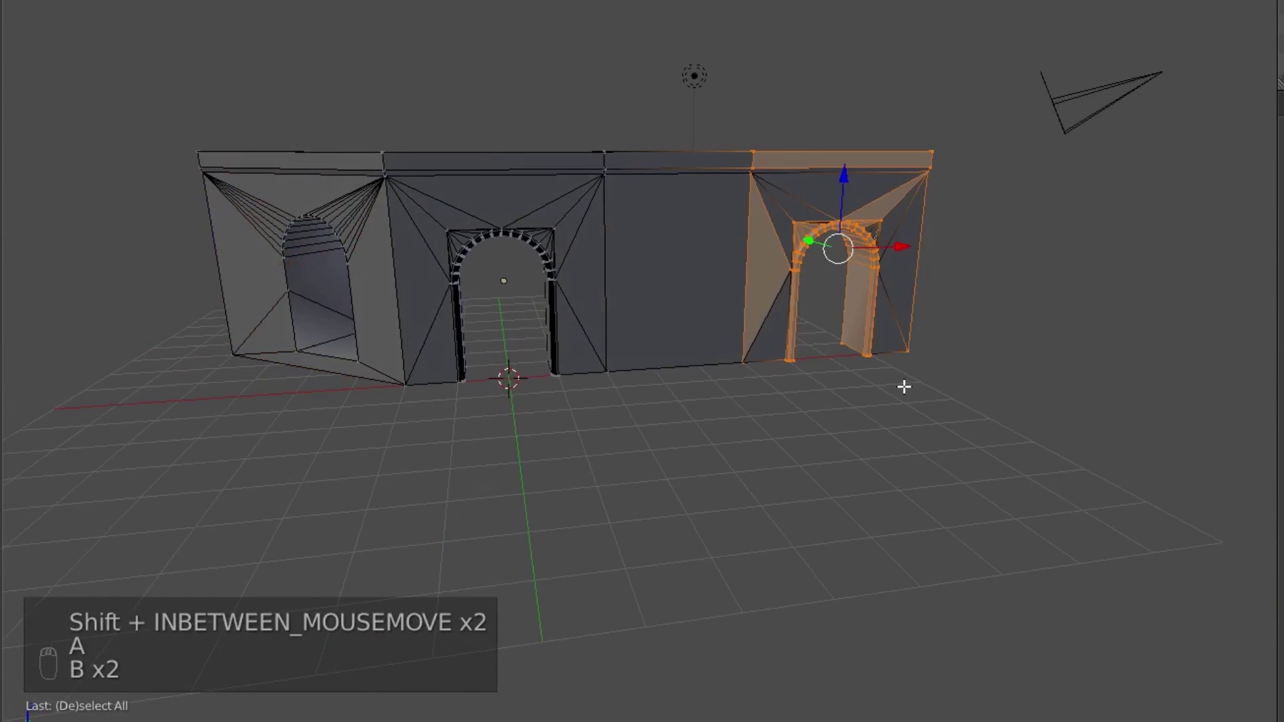
key("z")
key("b")
key("z")
key("g")
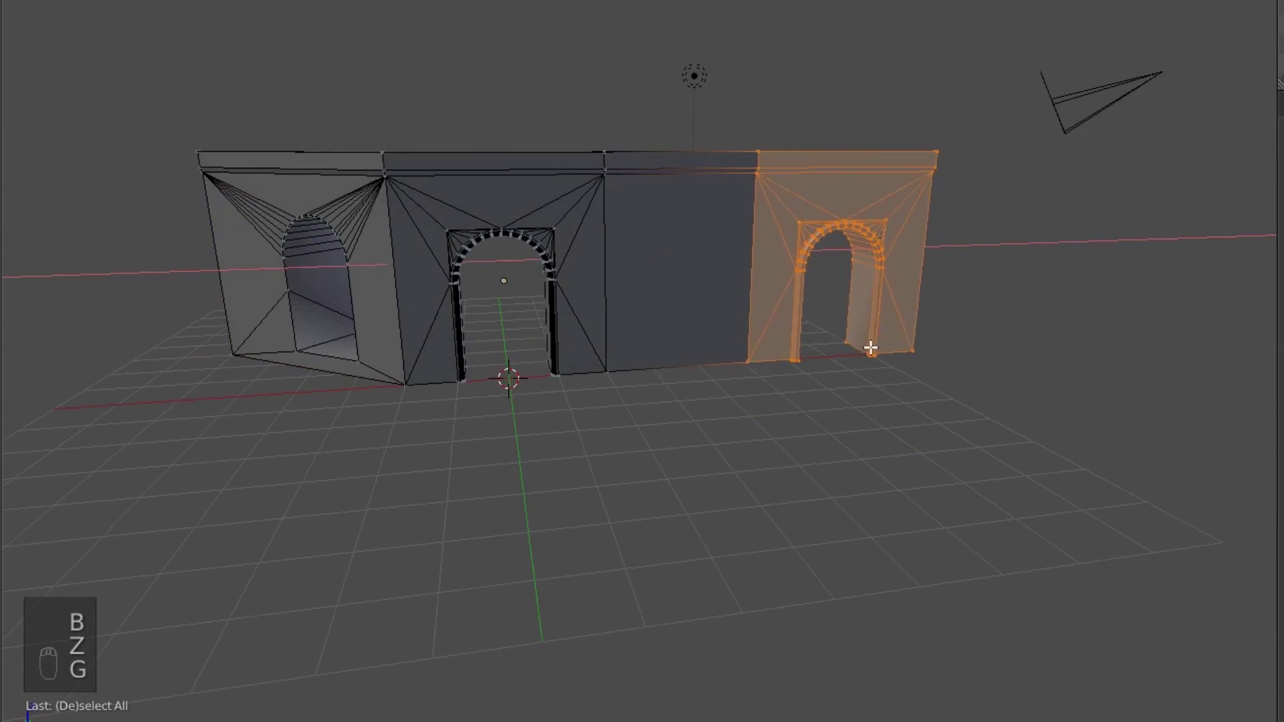
key("g")
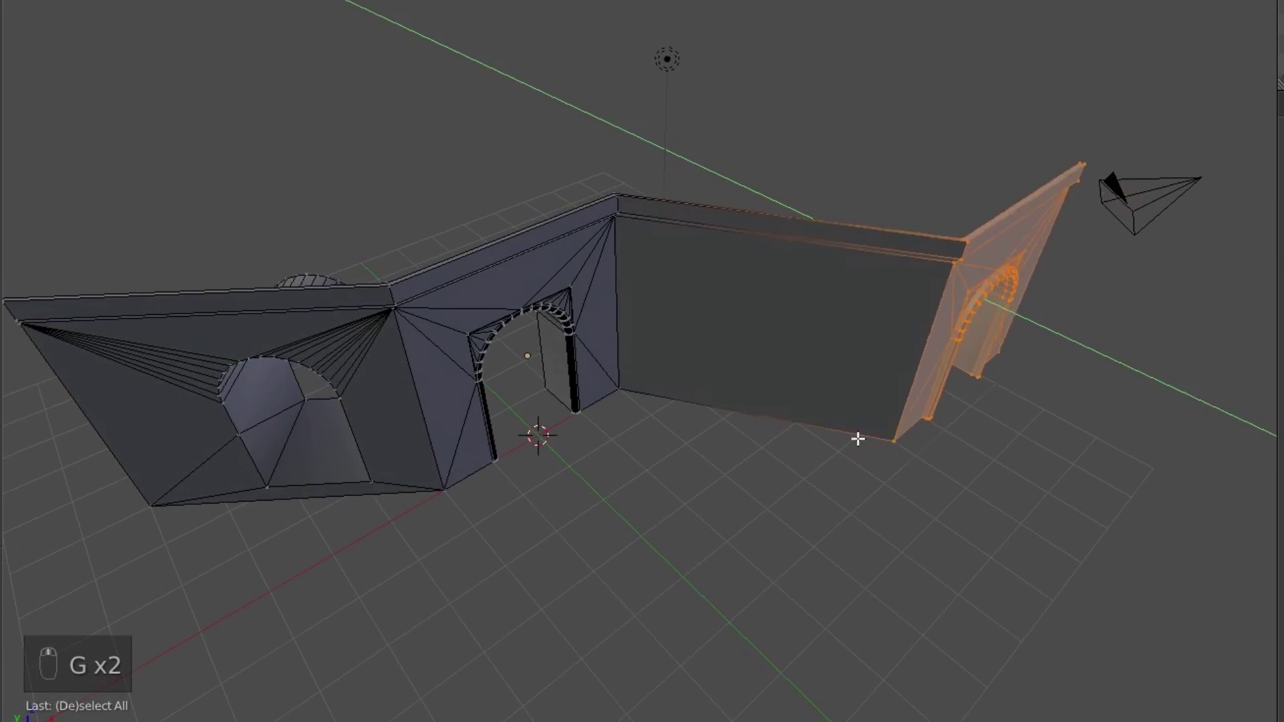
Return the walls to solid shading and view the cornered wall with all three archways open.
key("Tab")
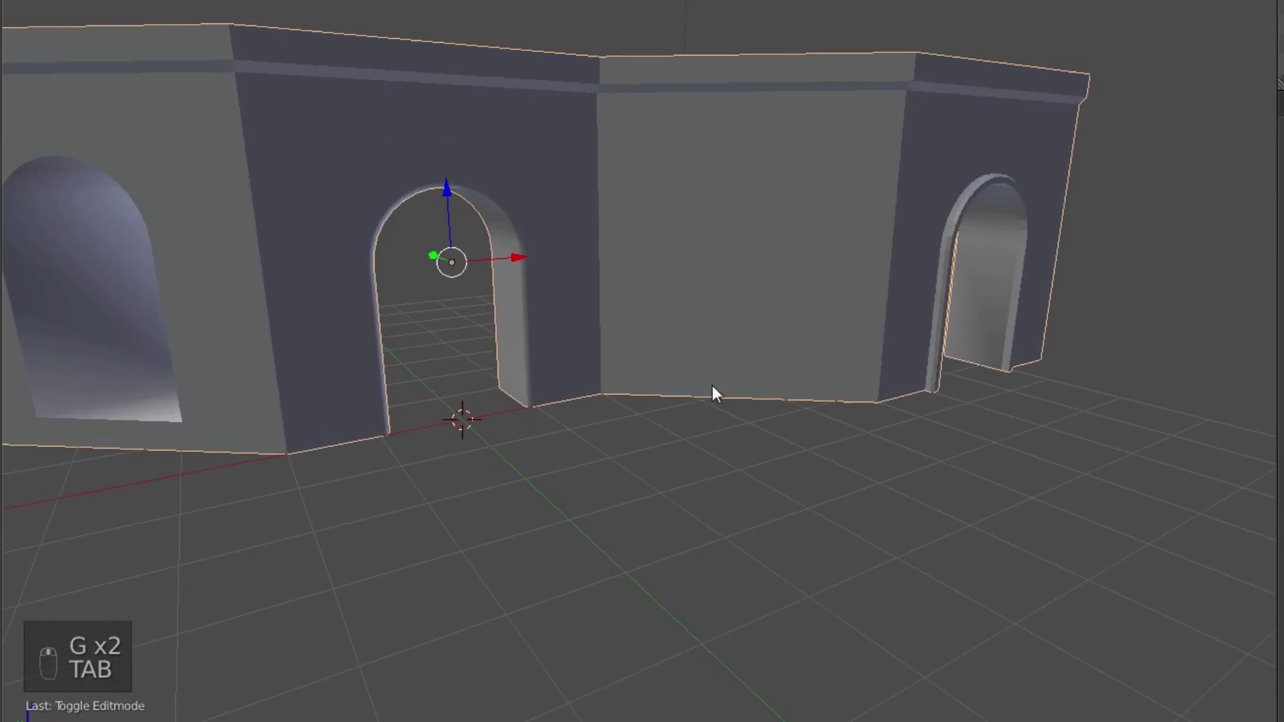
key("a")
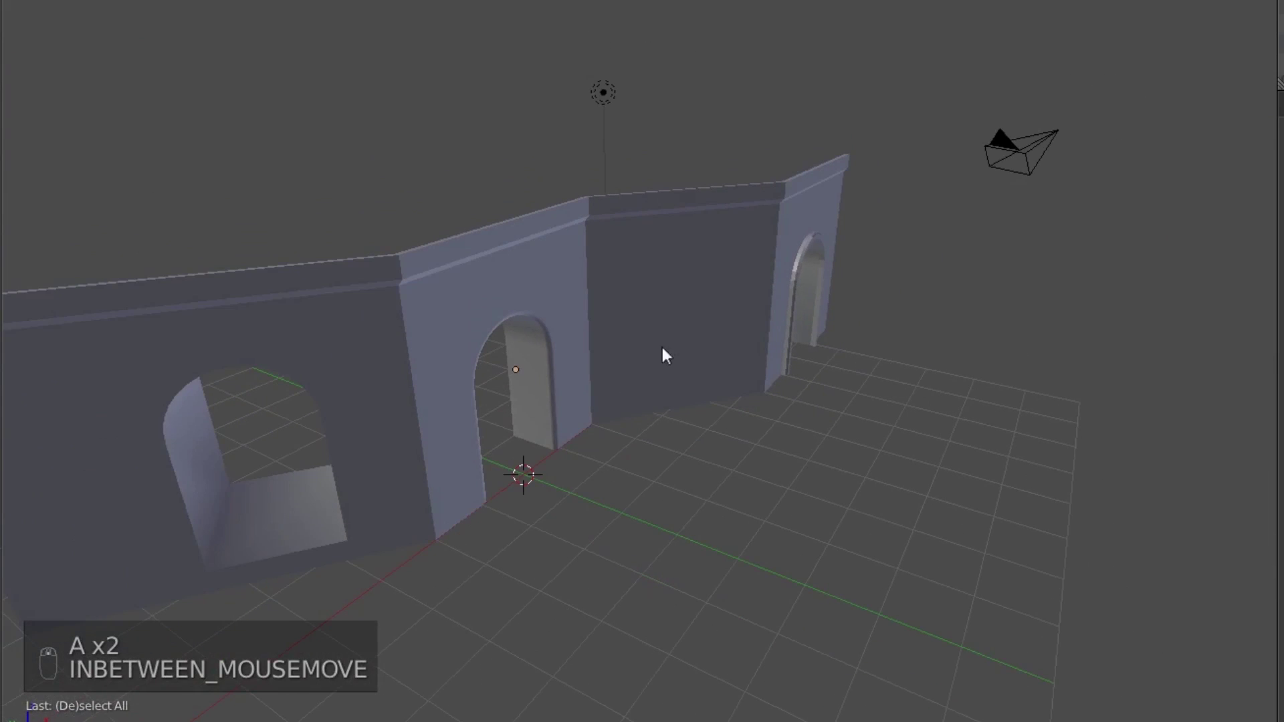
middle_click(772, 314)
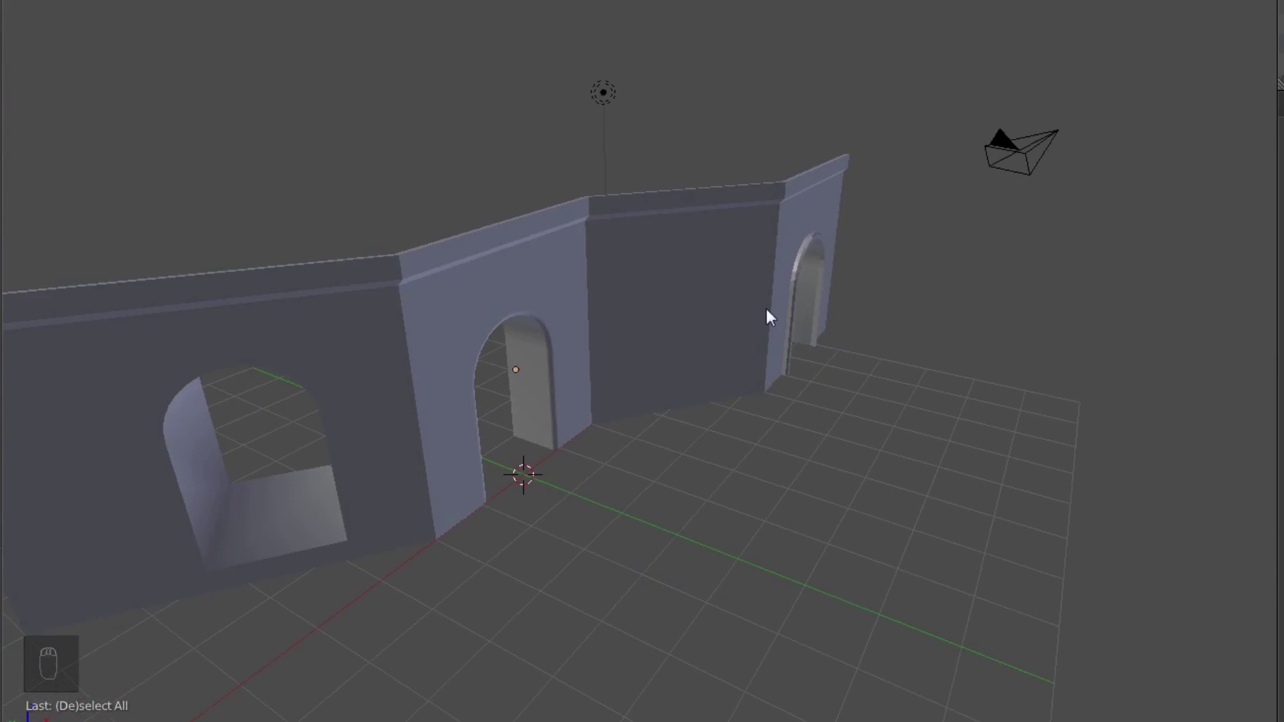